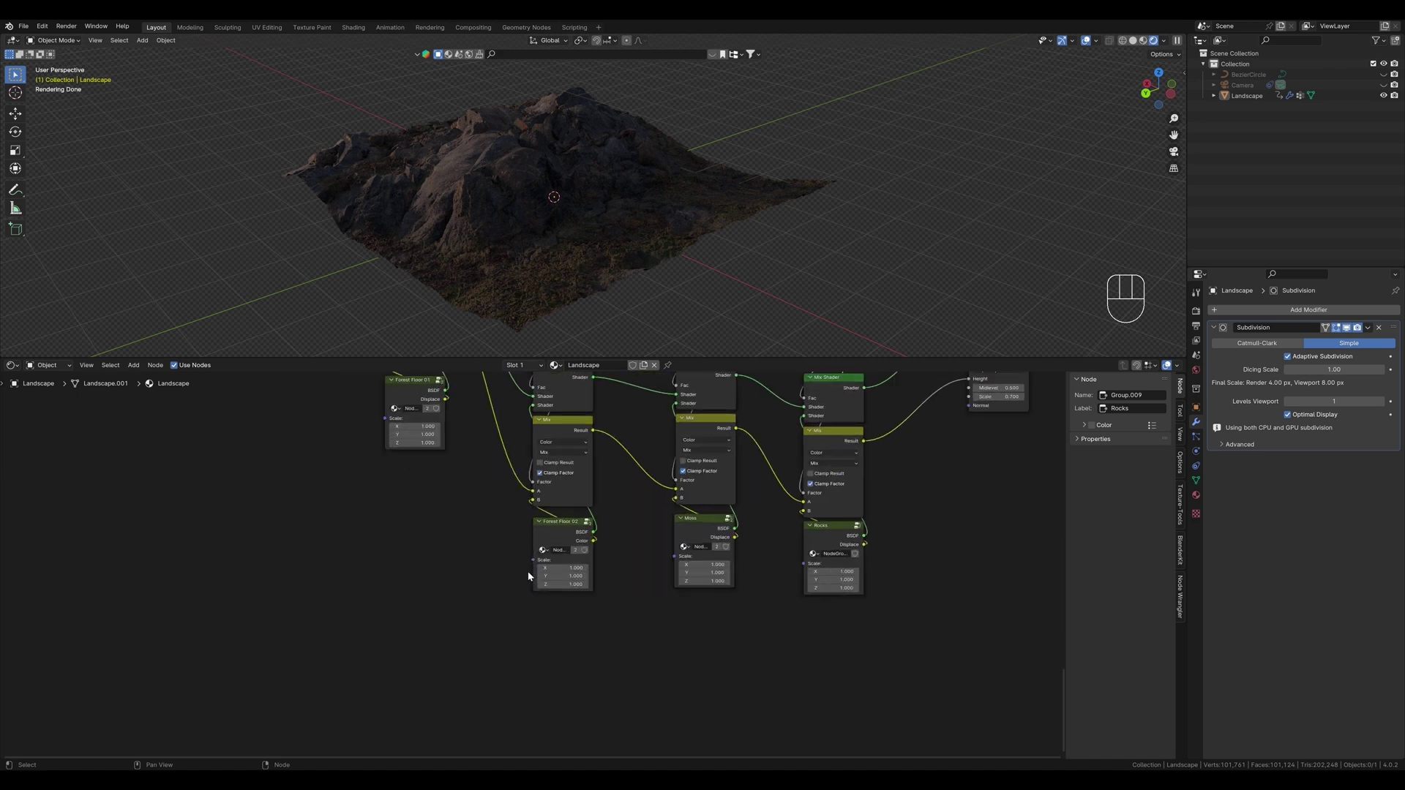
Inspect the Forest Floor 02 and Moss nodes, then frame the whole landscape in the 3D view
{"action": "middle_click", "coordinate": [598, 541]}
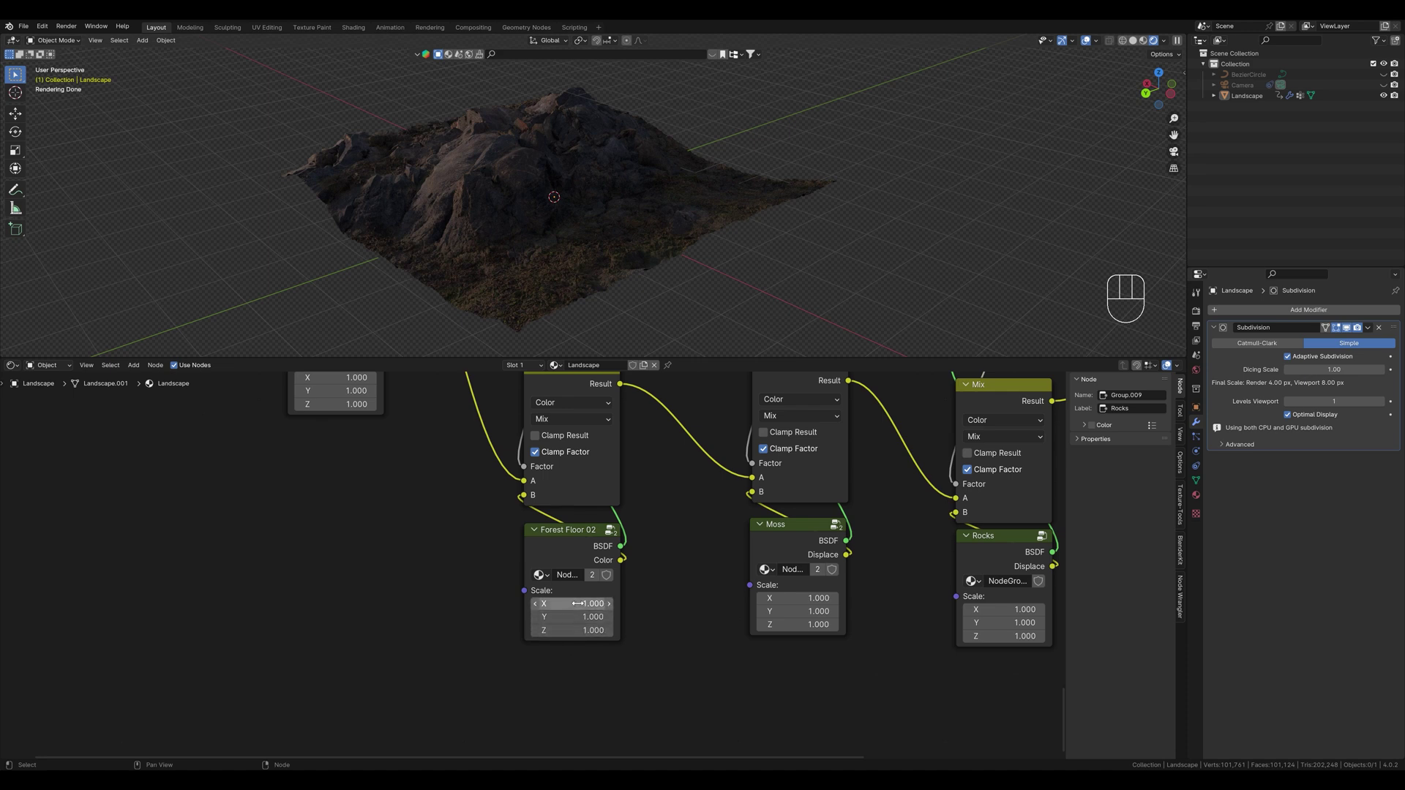
{"action": "left_click_drag", "start_coordinate": [792, 296], "coordinate": [739, 305]}
{"action": "middle_click", "coordinate": [742, 305]}
{"action": "left_click_drag", "start_coordinate": [793, 251], "coordinate": [727, 251]}
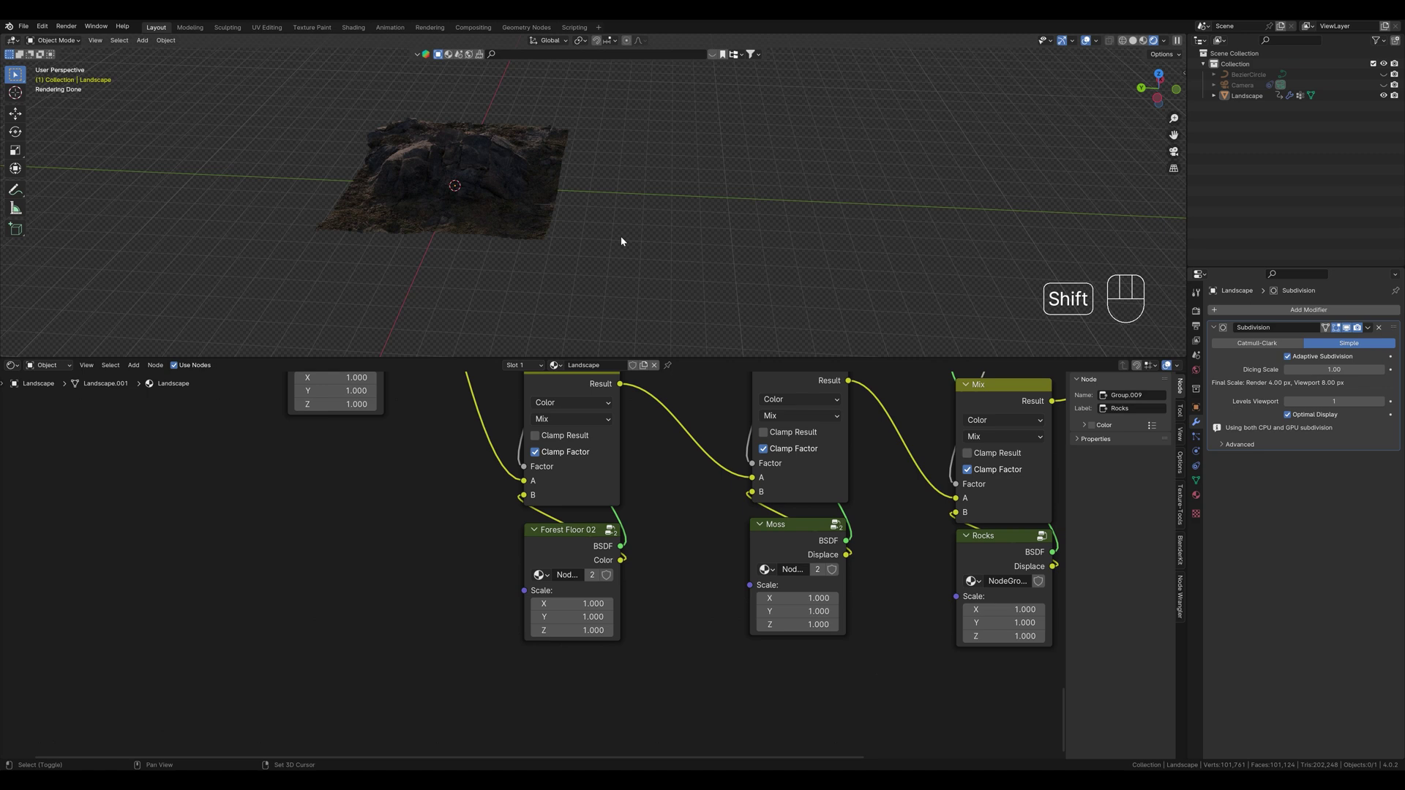
Add a plane mesh, move it along Y away from the landscape and scale it by 10
{"action": "key", "text": "shift+a"}
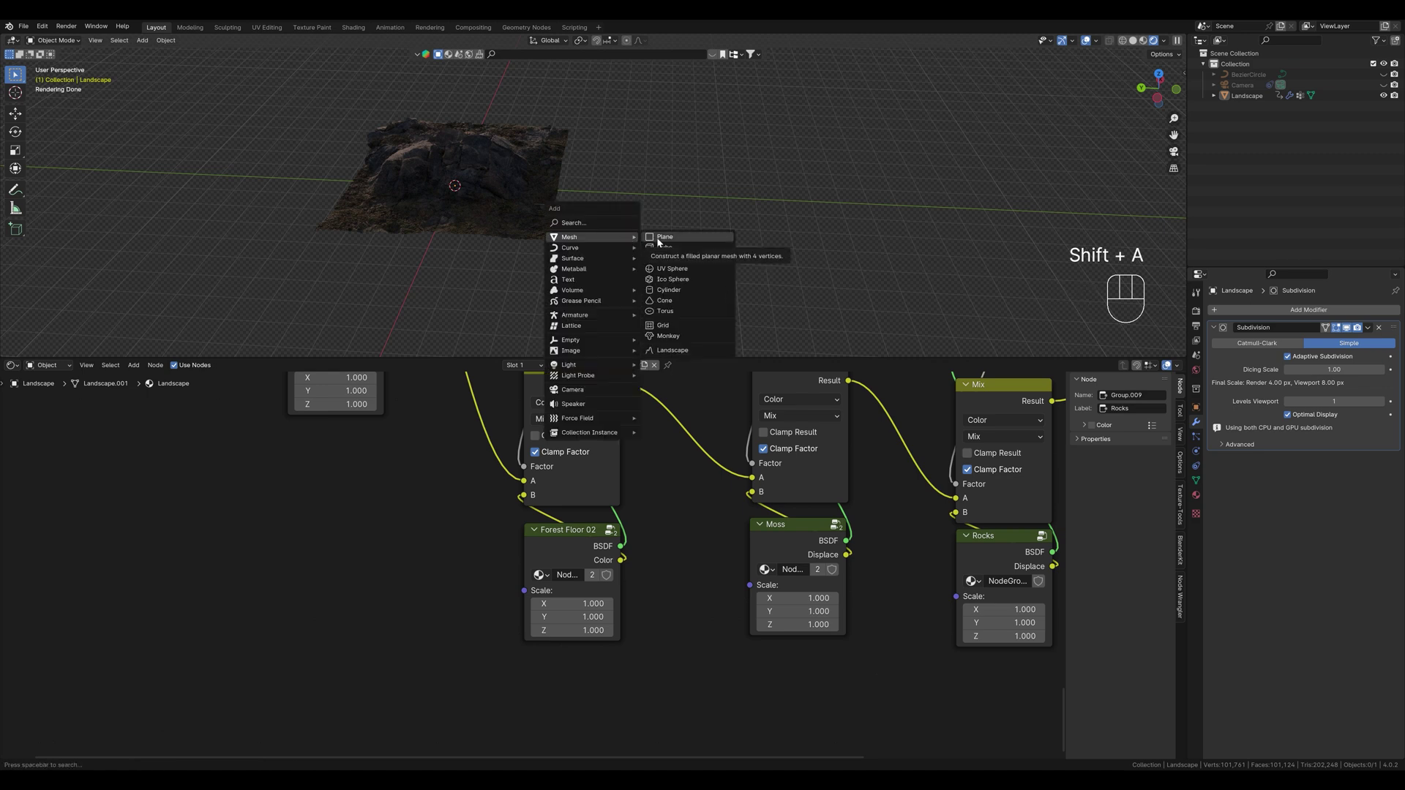
{"action": "key", "text": "g"}
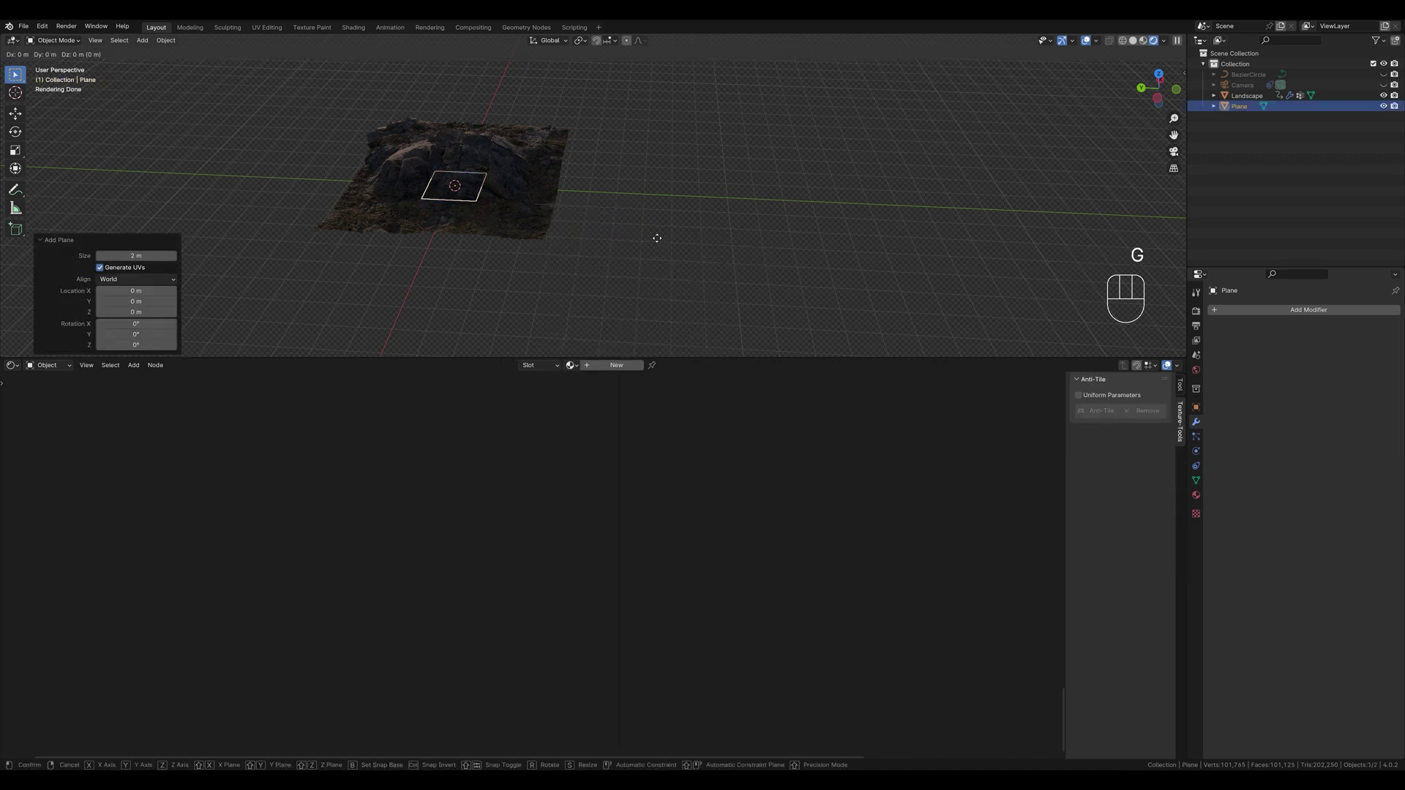
{"action": "key", "text": "y"}
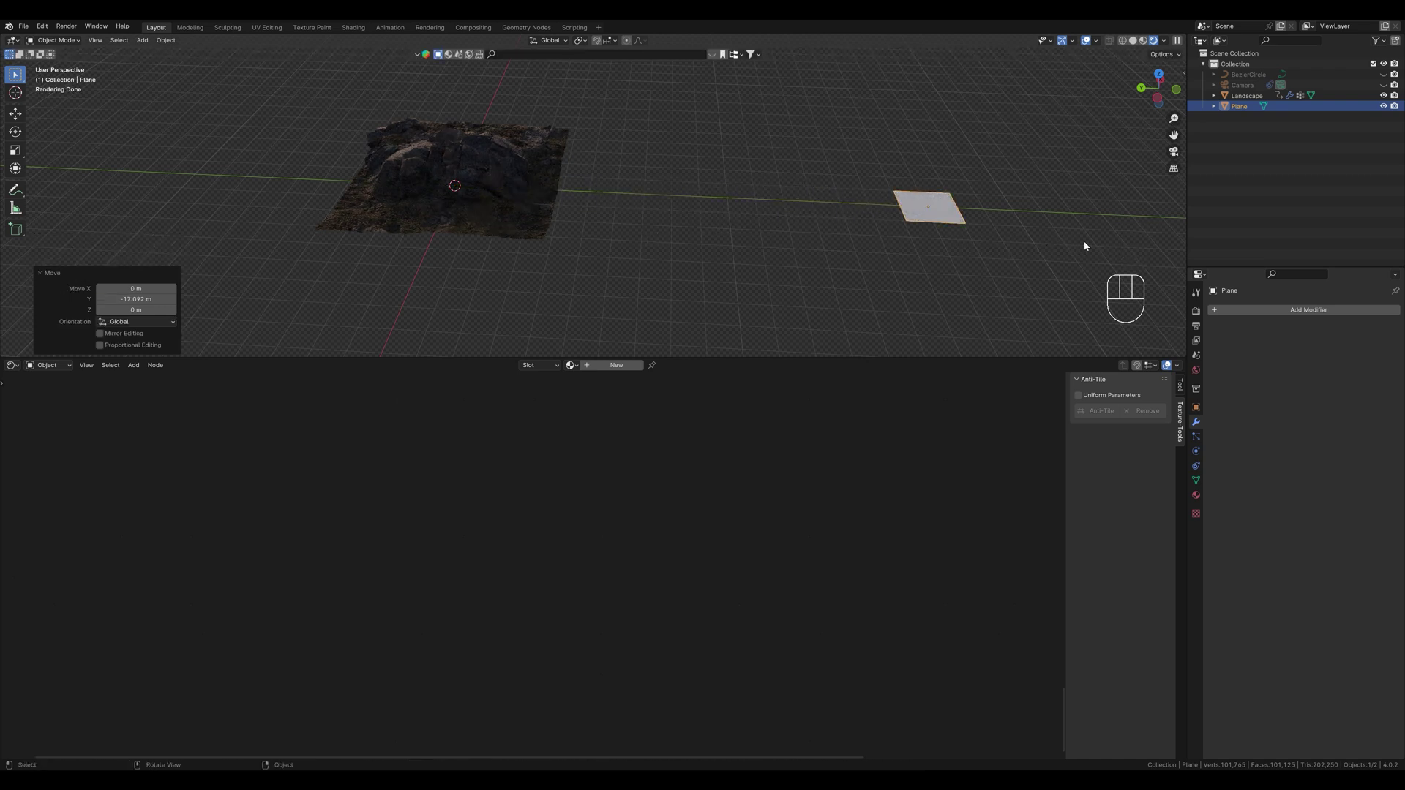
{"action": "key", "text": "s"}
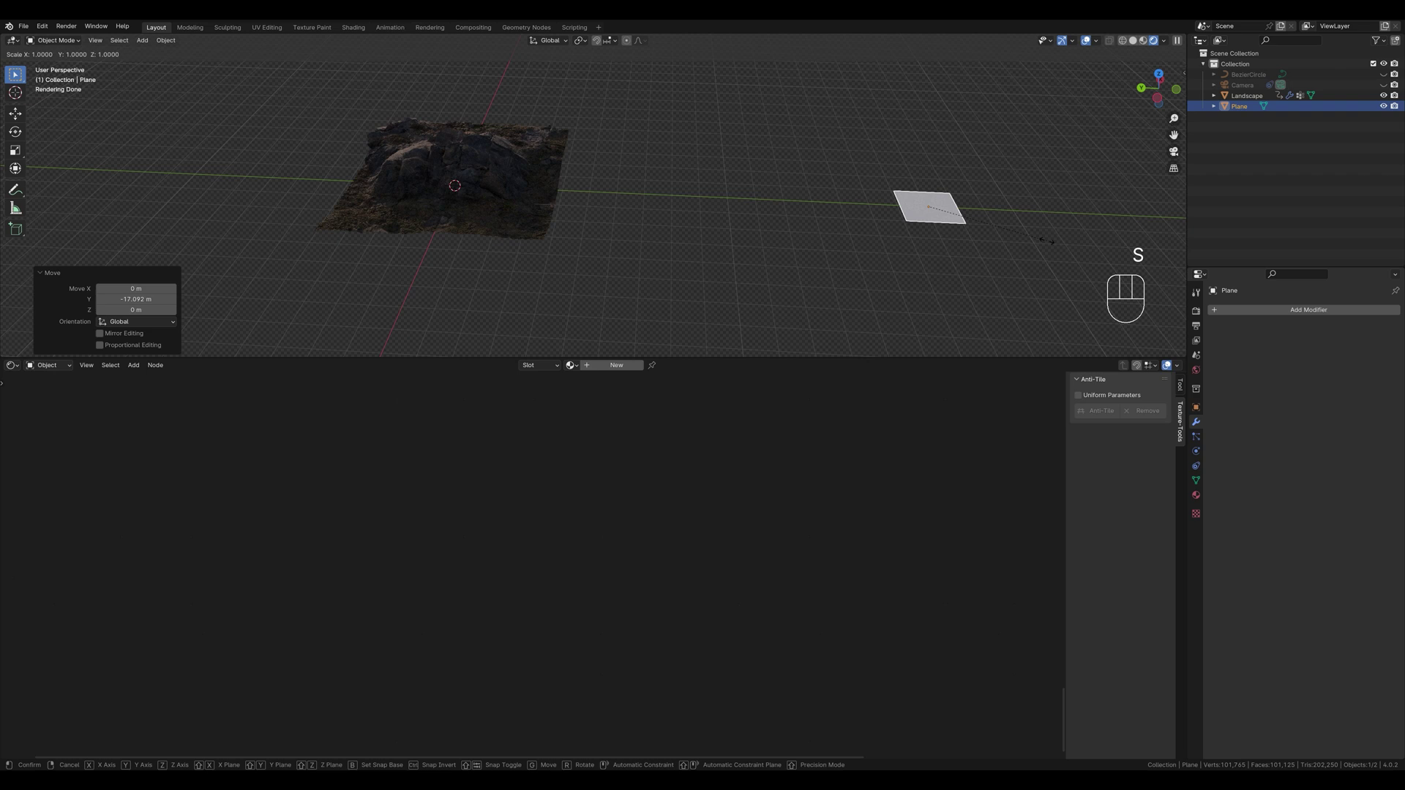
{"action": "key", "text": "1"}
{"action": "key", "text": "0"}
{"action": "key", "text": "Return"}
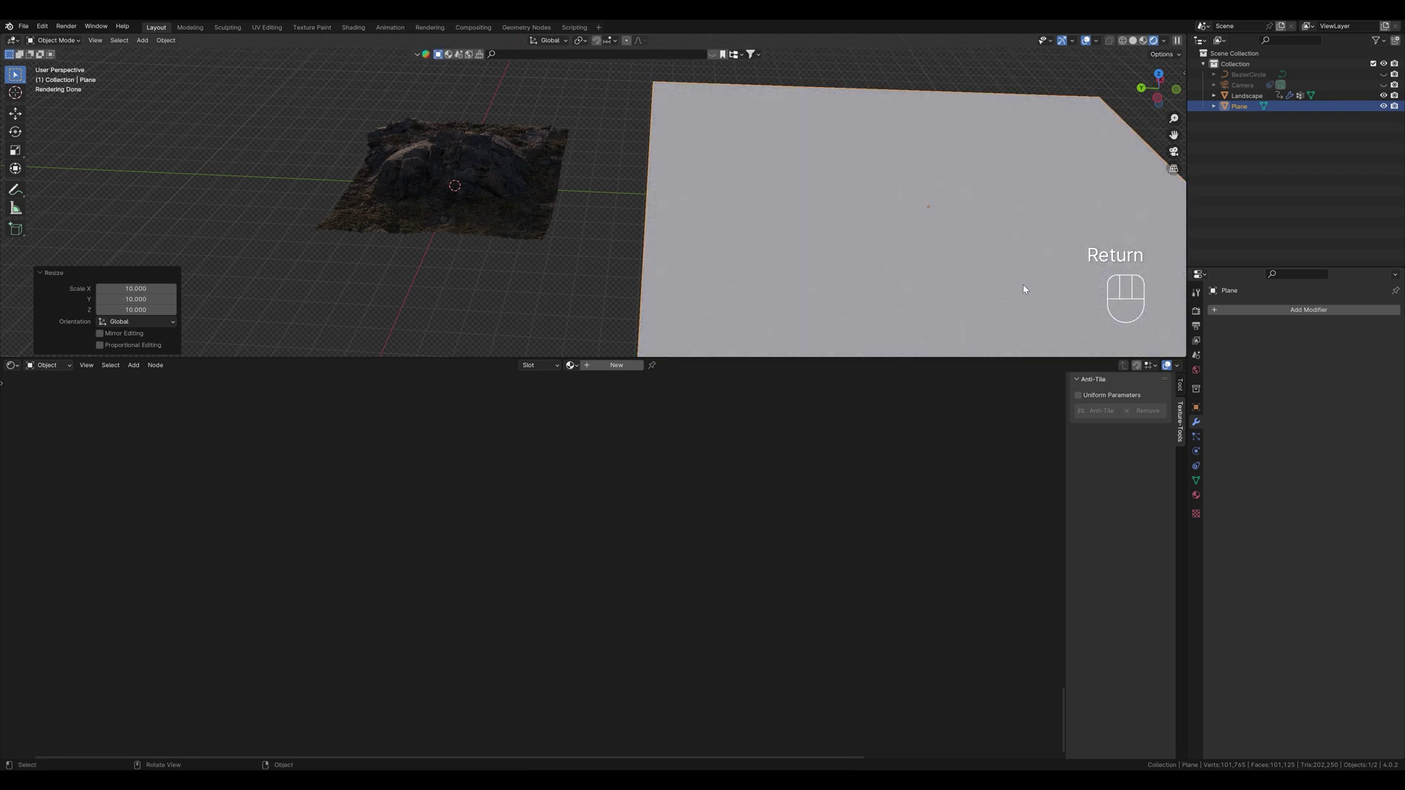
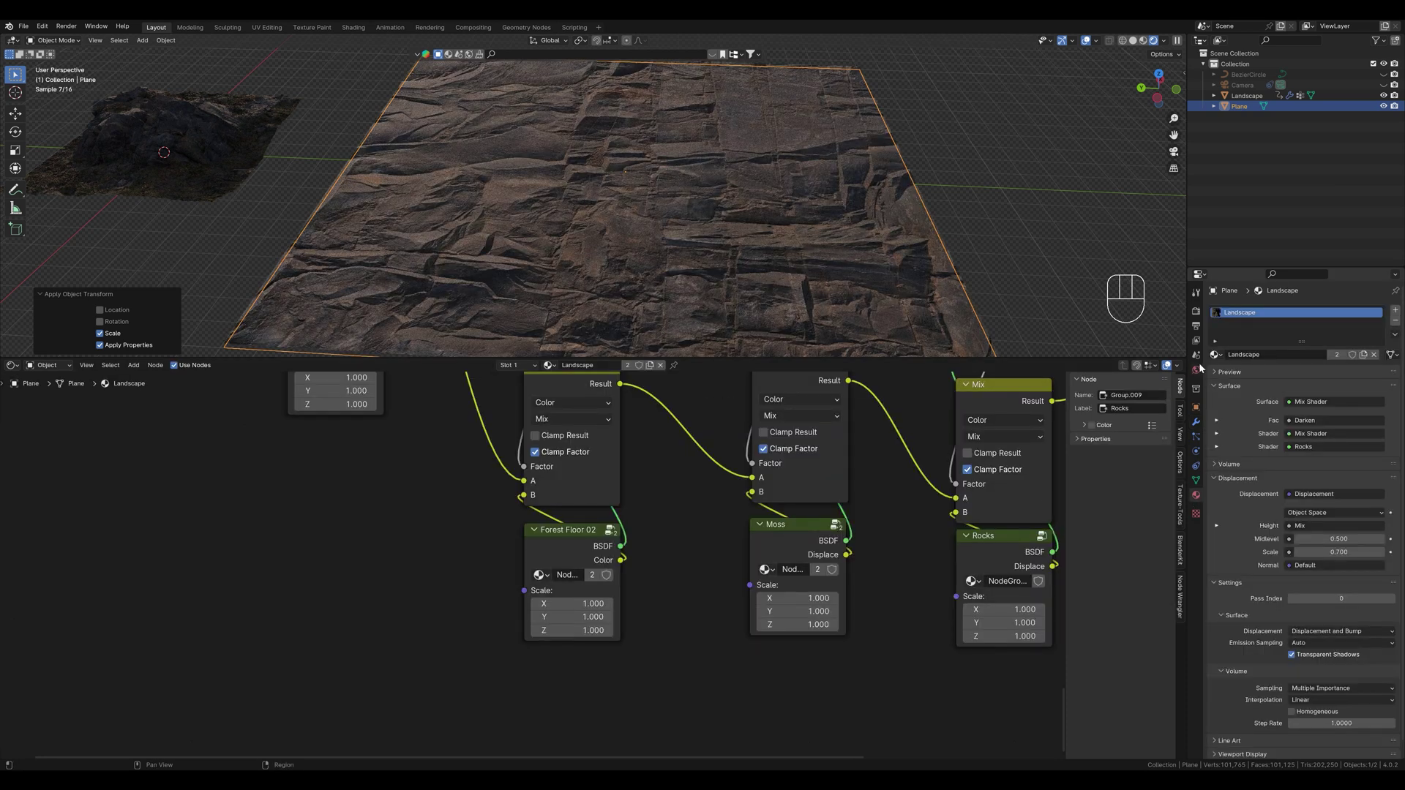
Make the plane's material a single-user copy named Landscape Groups
{"action": "left_click", "coordinate": [1219, 357]}
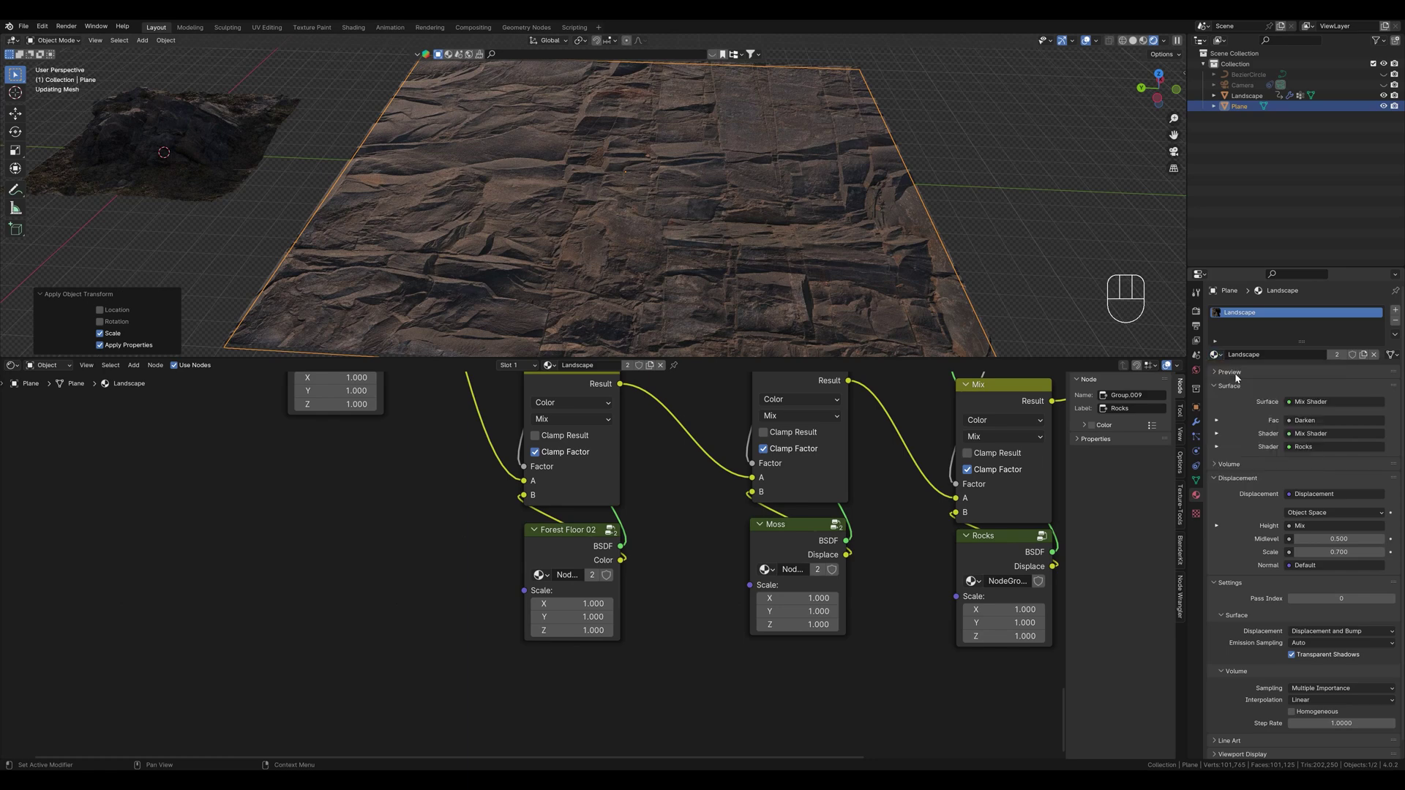
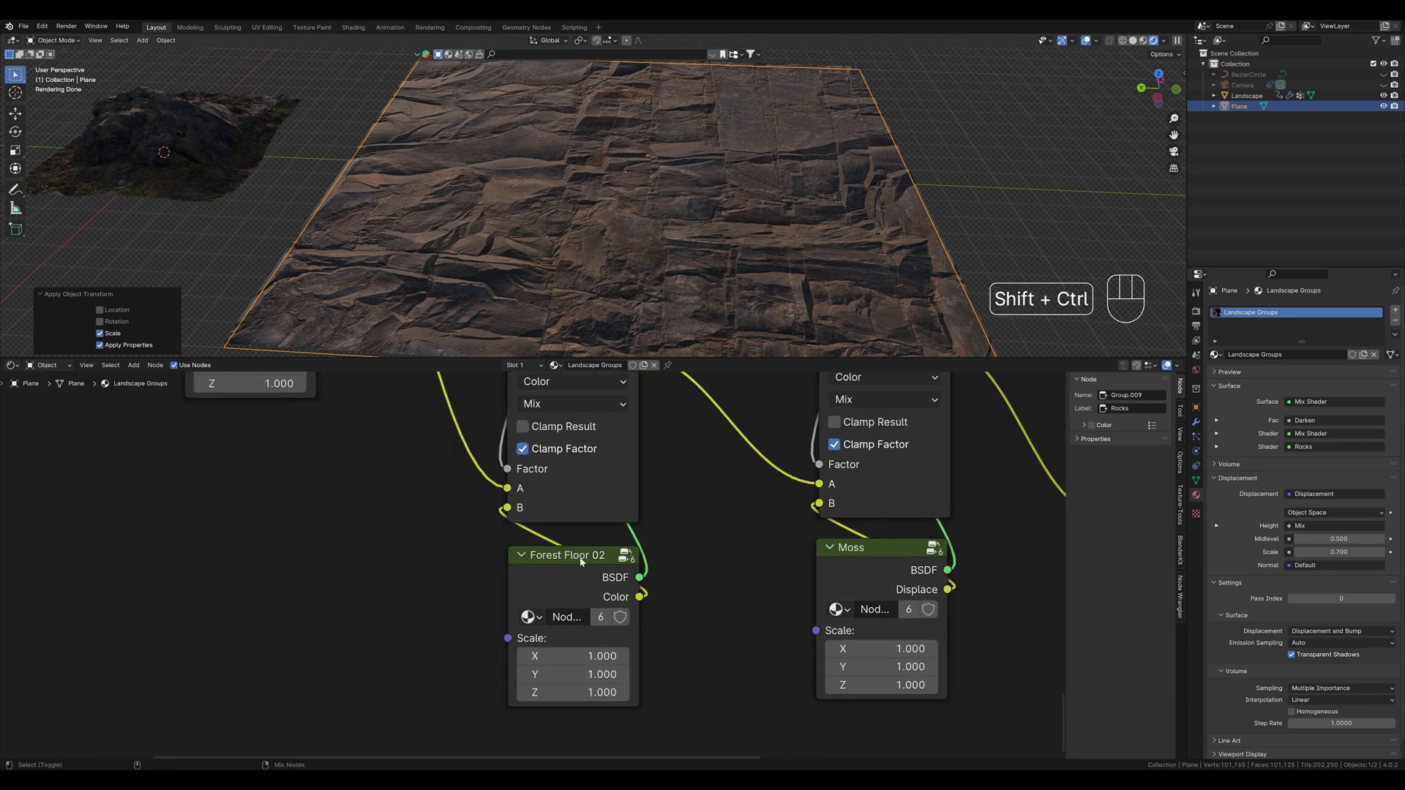
Preview Forest Floor 02 alone, set its Scale to 5 on all axes and make the group single-user
{"action": "left_click", "coordinate": [581, 558]}
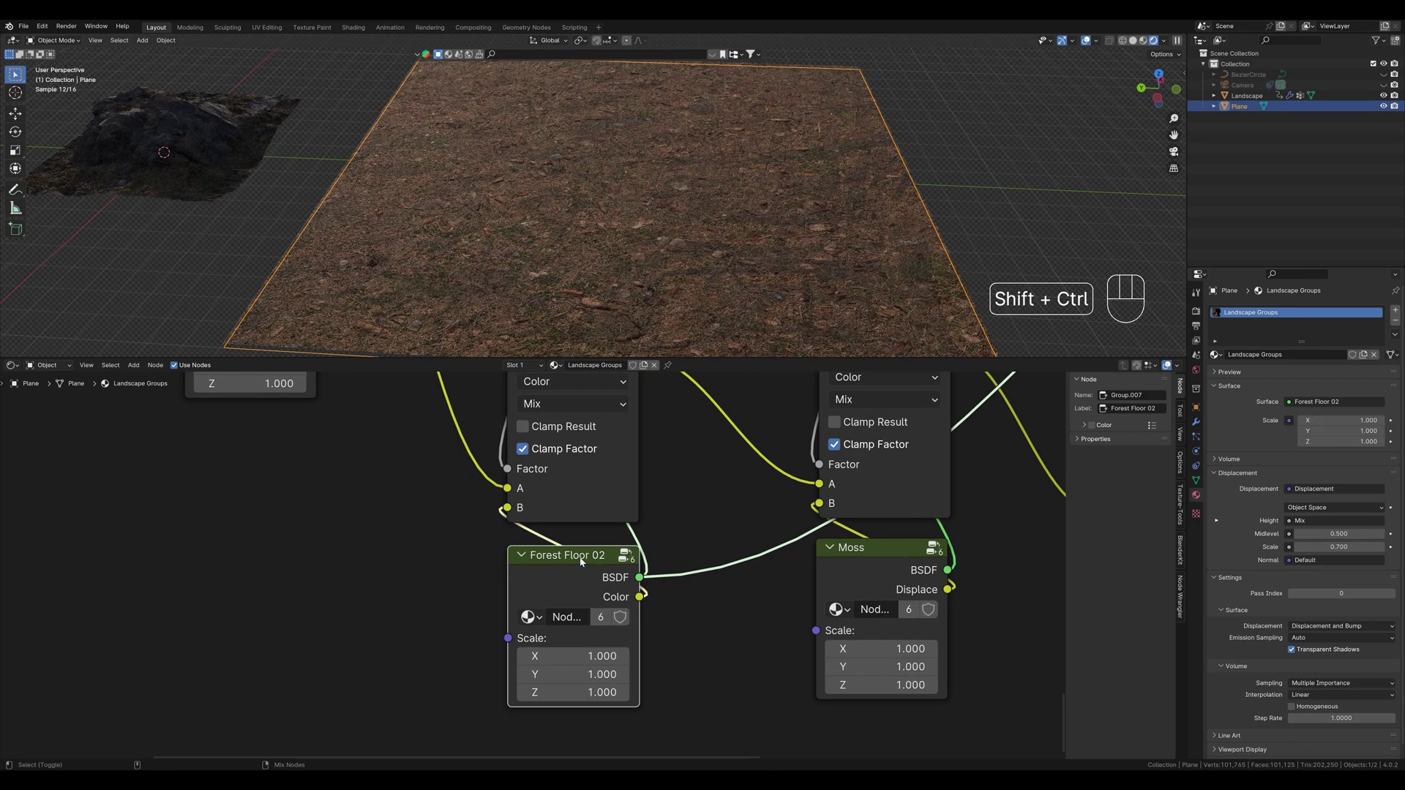
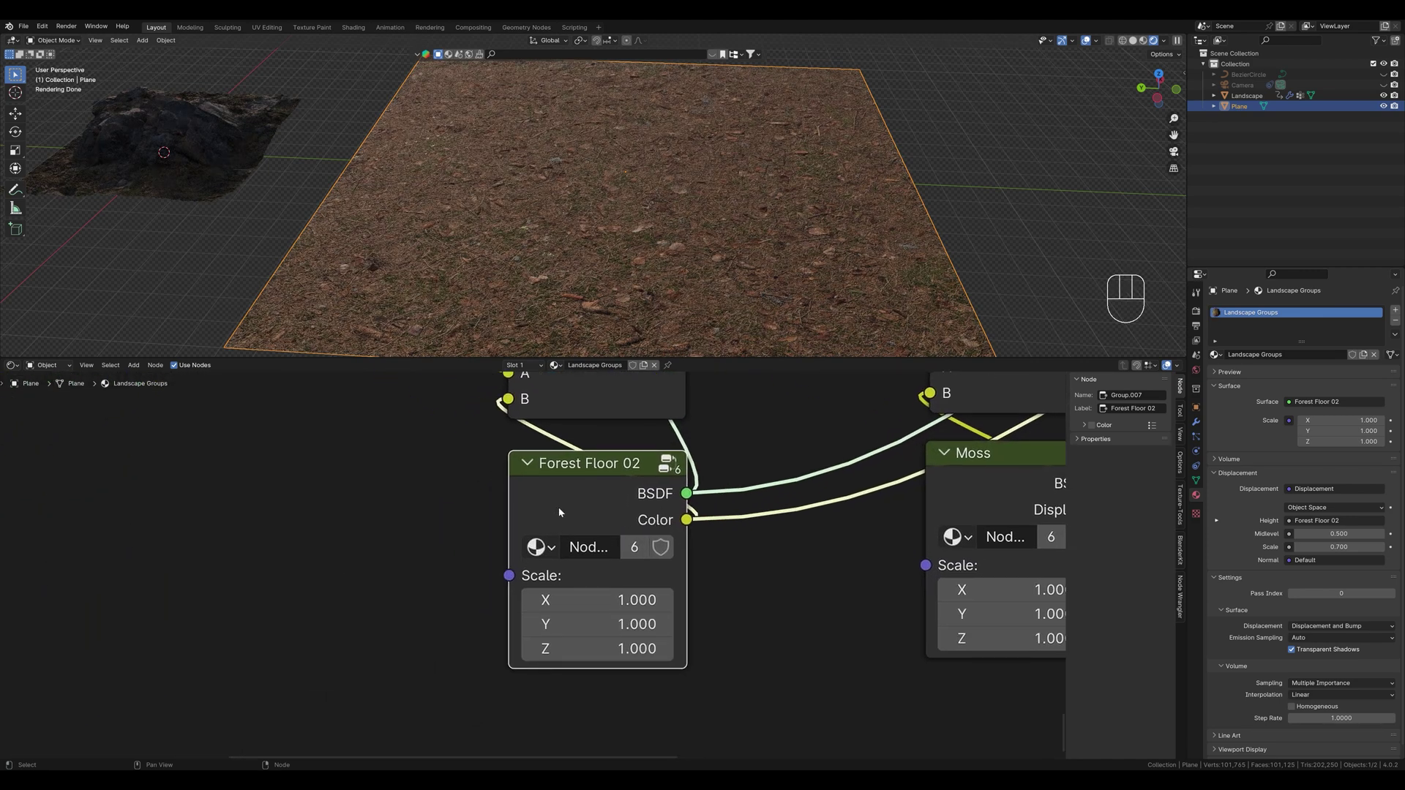
{"action": "left_click_drag", "start_coordinate": [719, 276], "coordinate": [694, 253]}
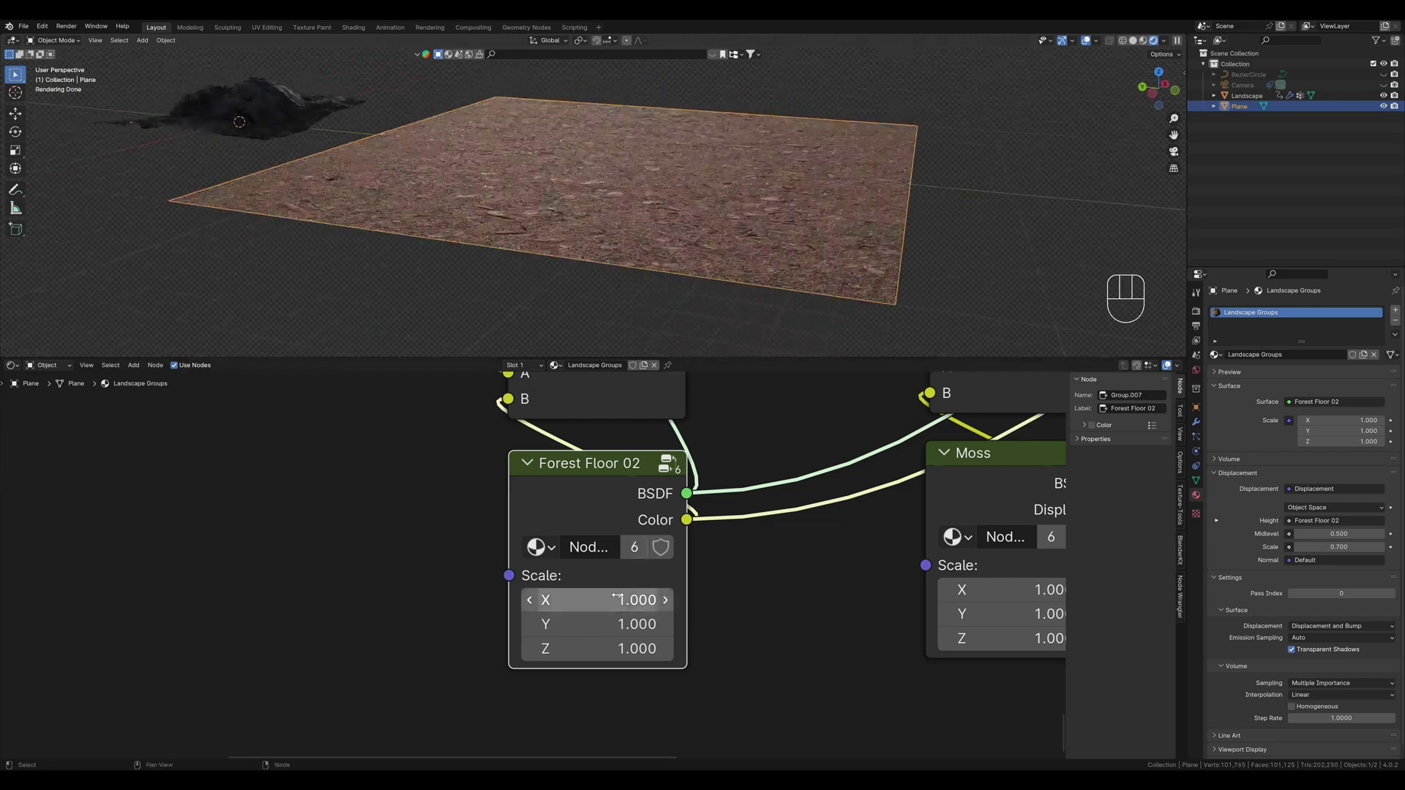
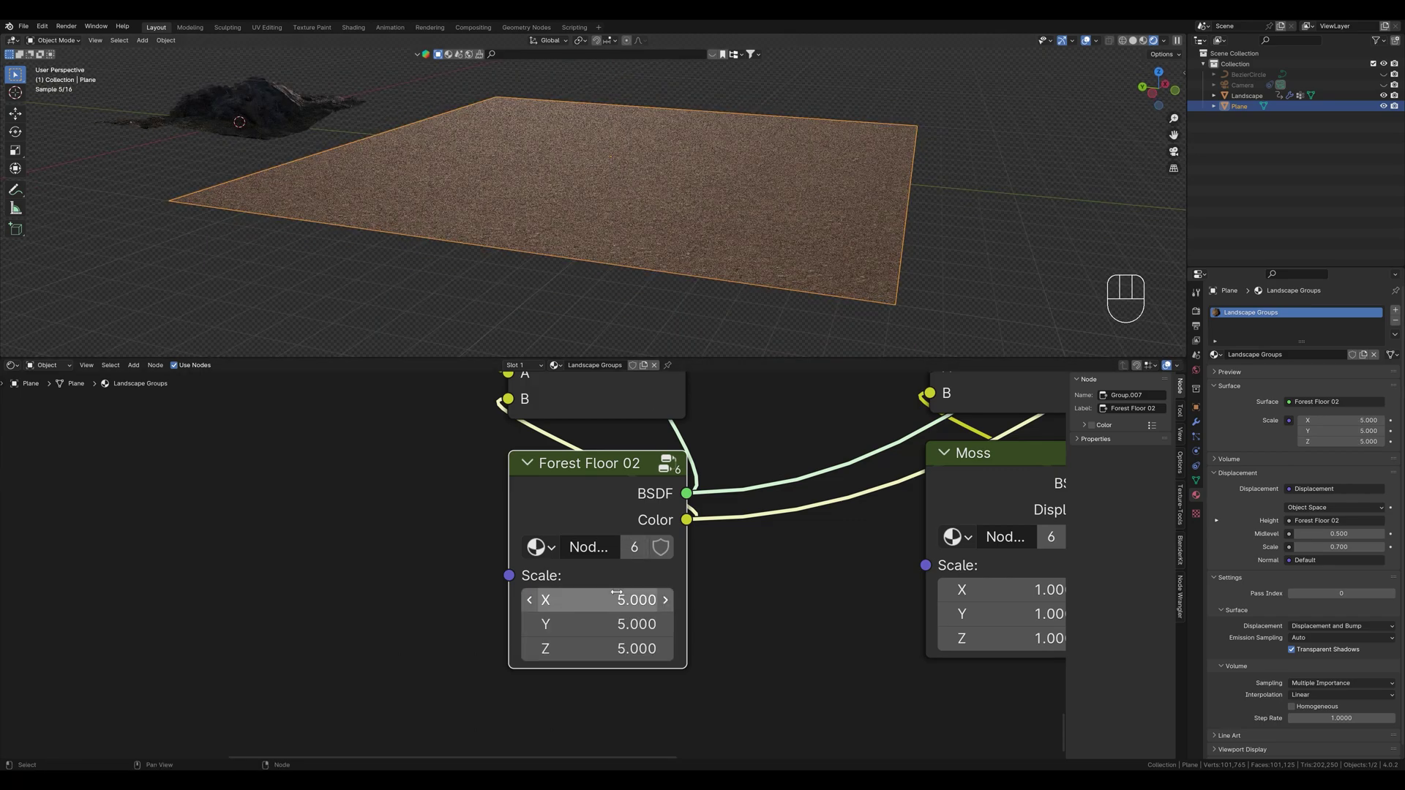
{"action": "left_click_drag", "start_coordinate": [714, 234], "coordinate": [702, 247]}
{"action": "middle_click", "coordinate": [718, 246]}
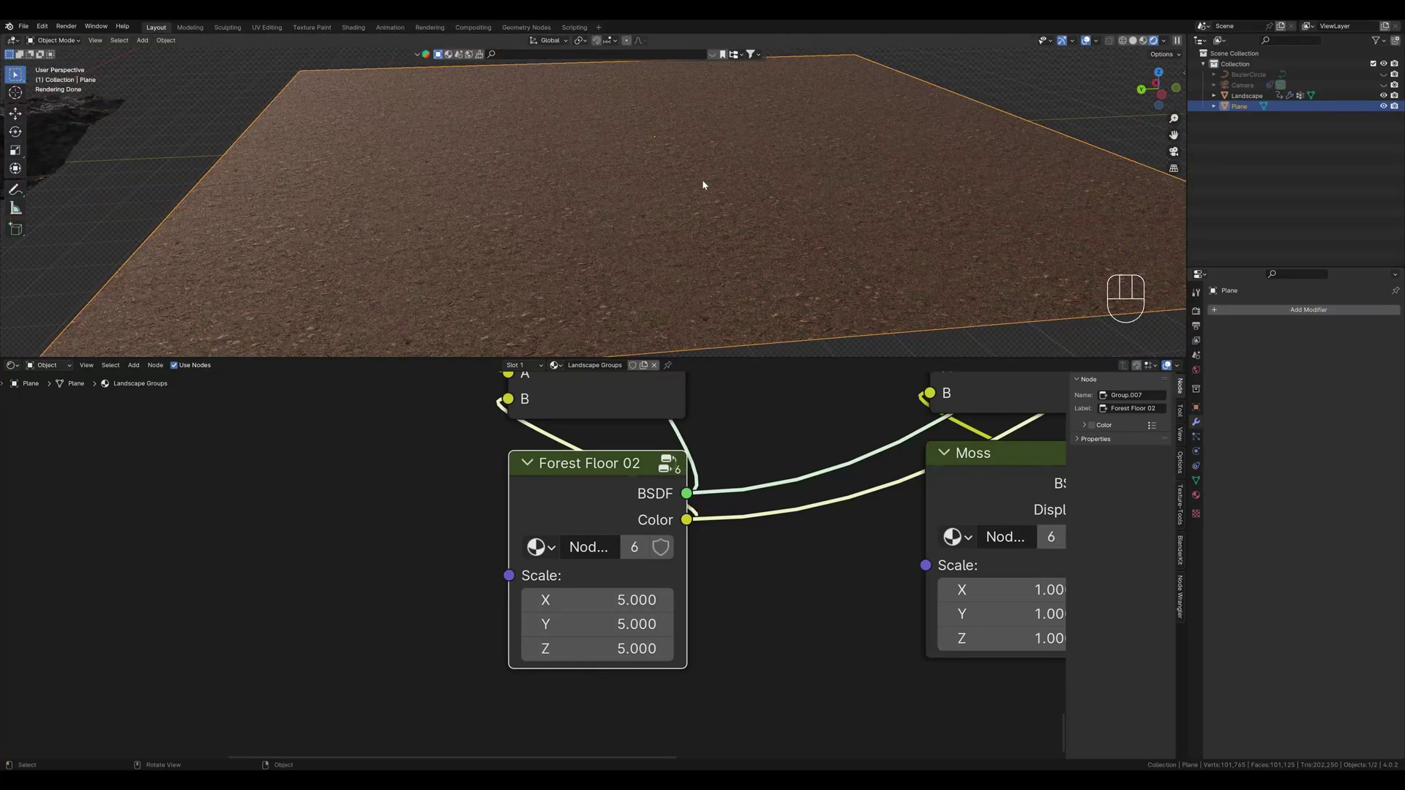
{"action": "middle_click", "coordinate": [715, 181]}
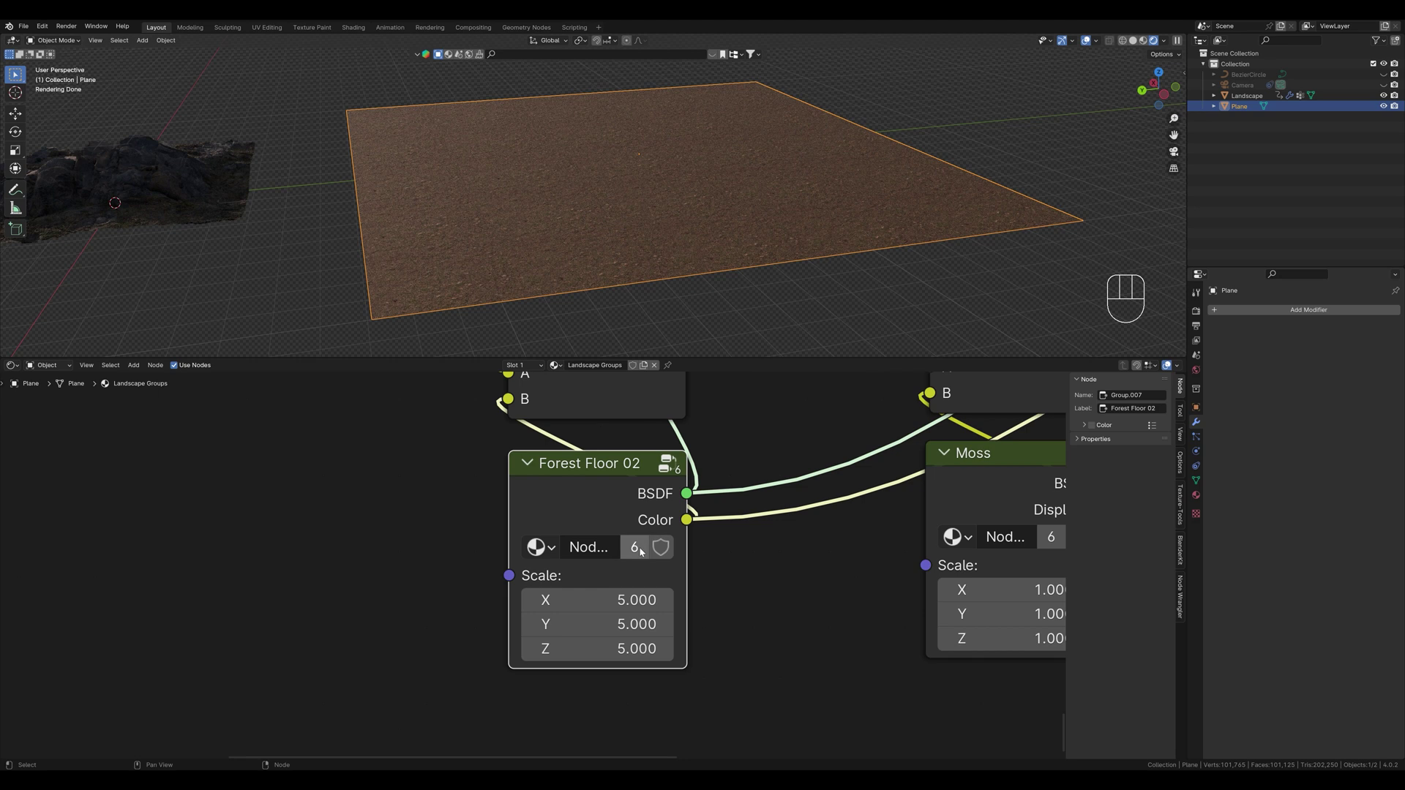
{"action": "left_click", "coordinate": [641, 549]}
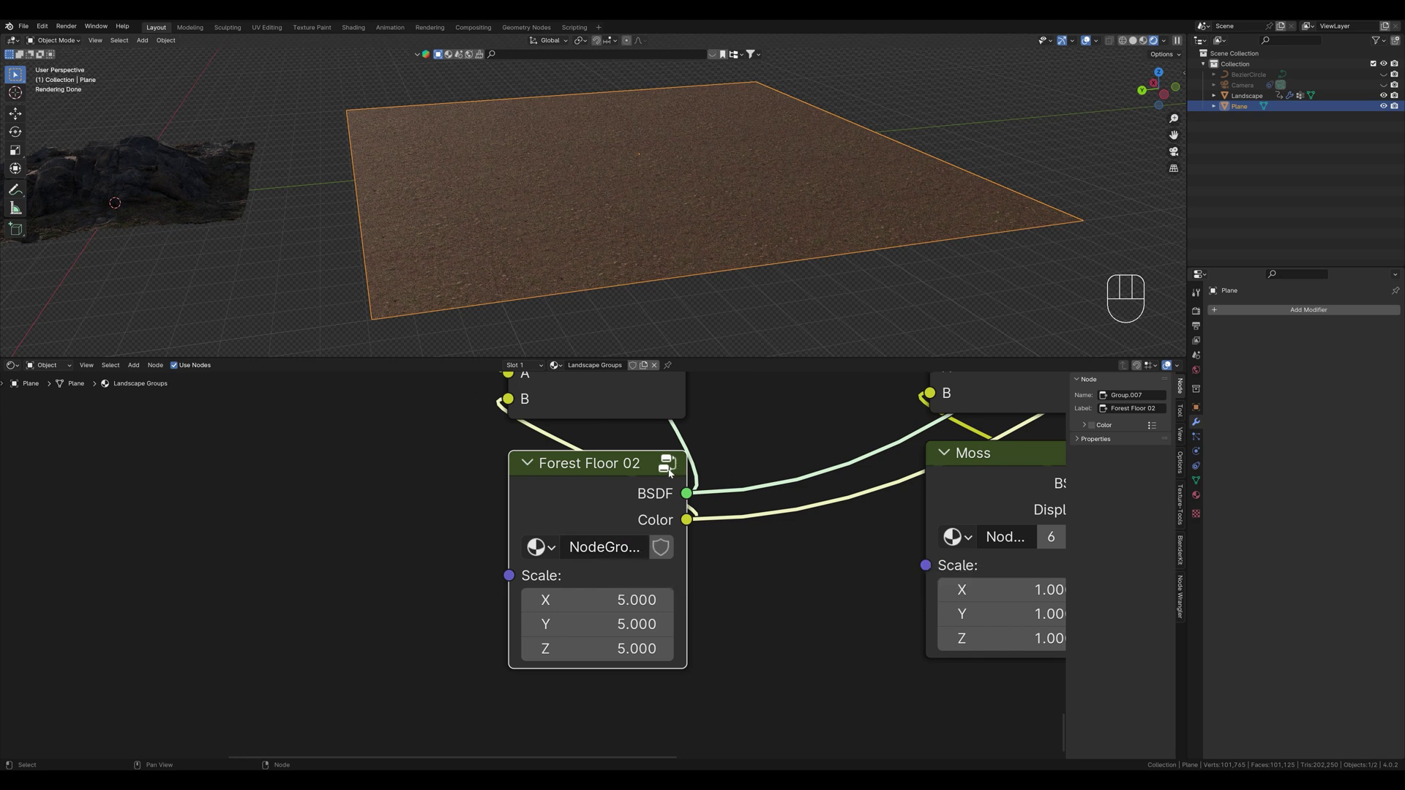
Enter the Forest Floor 02 group and frame its inner mapping, texture and BSDF nodes
{"action": "left_click", "coordinate": [672, 460]}
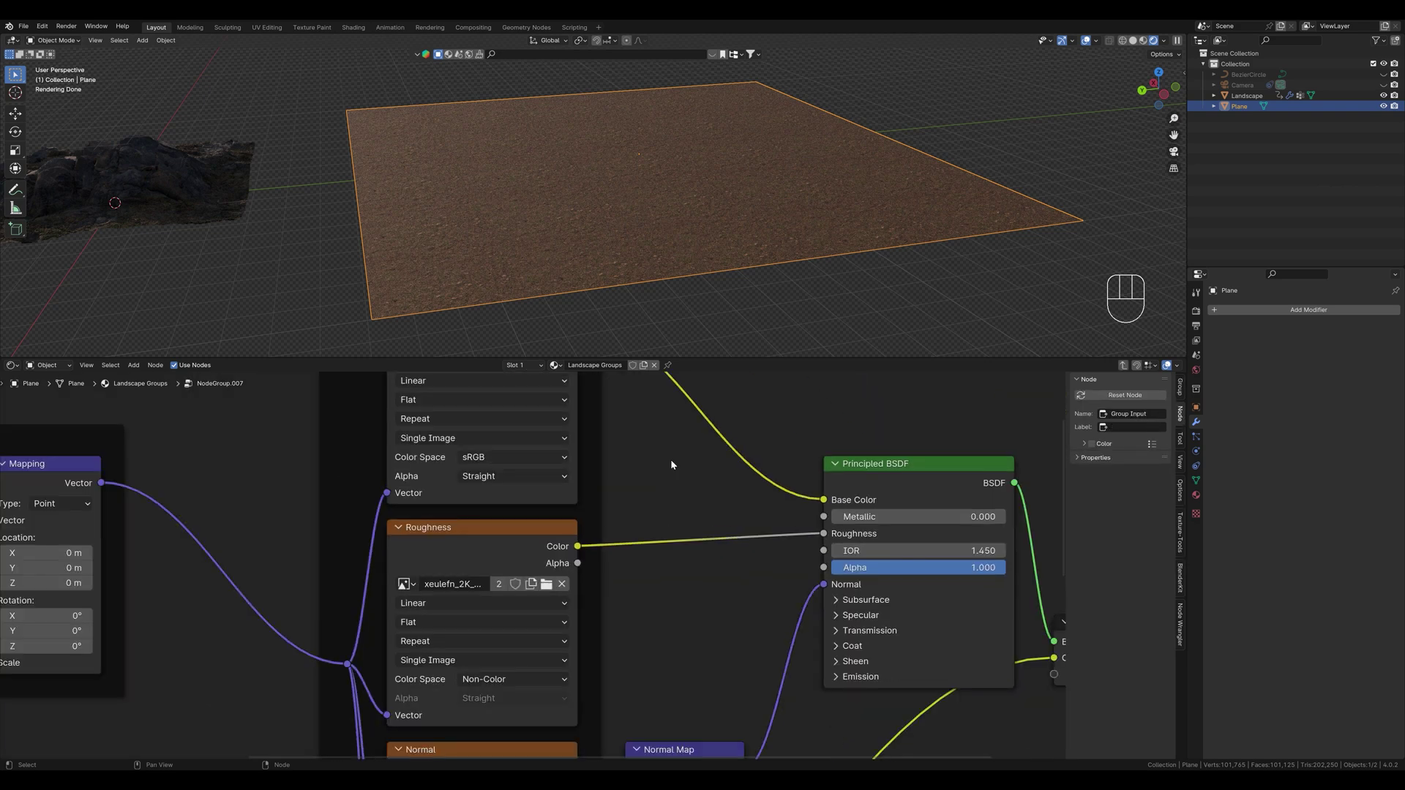
{"action": "middle_click", "coordinate": [641, 547]}
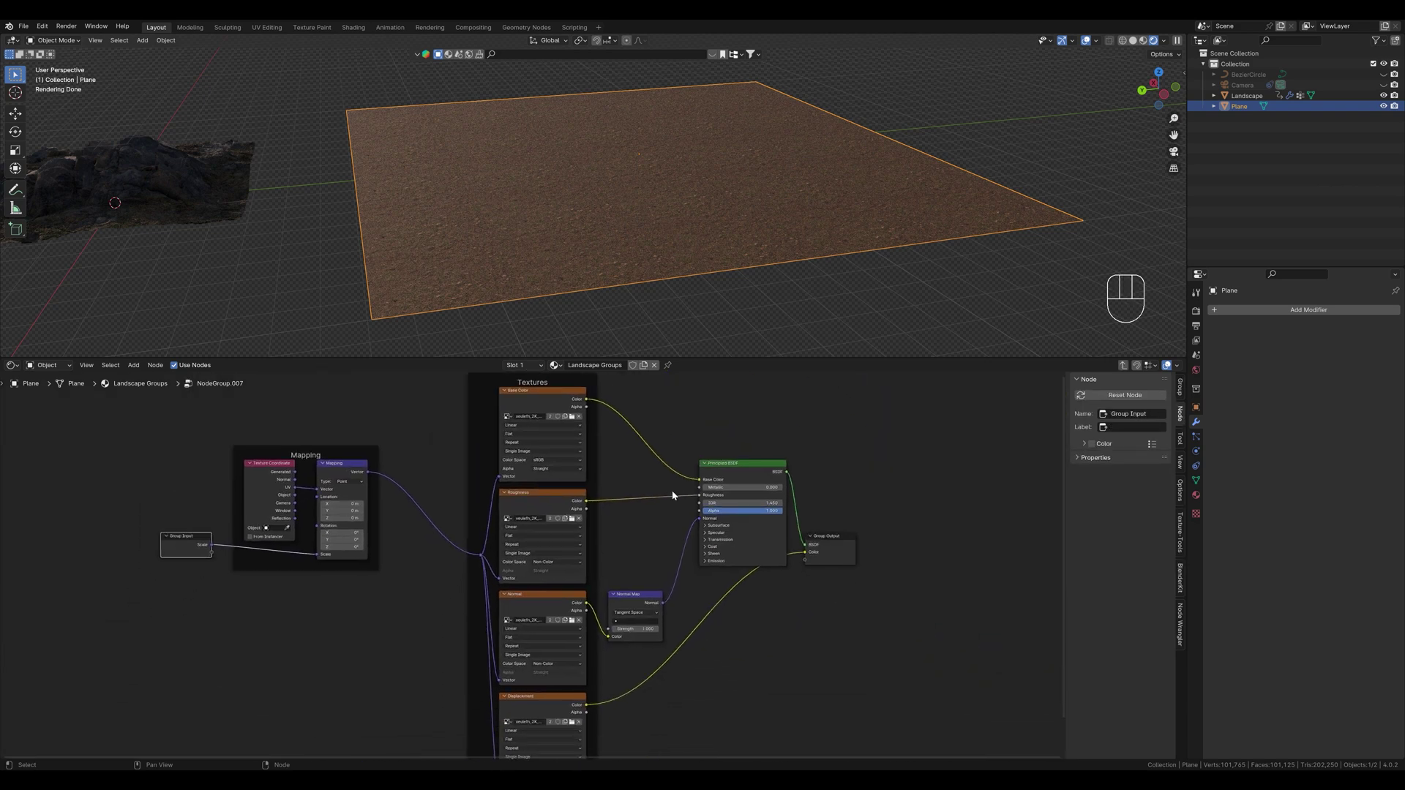
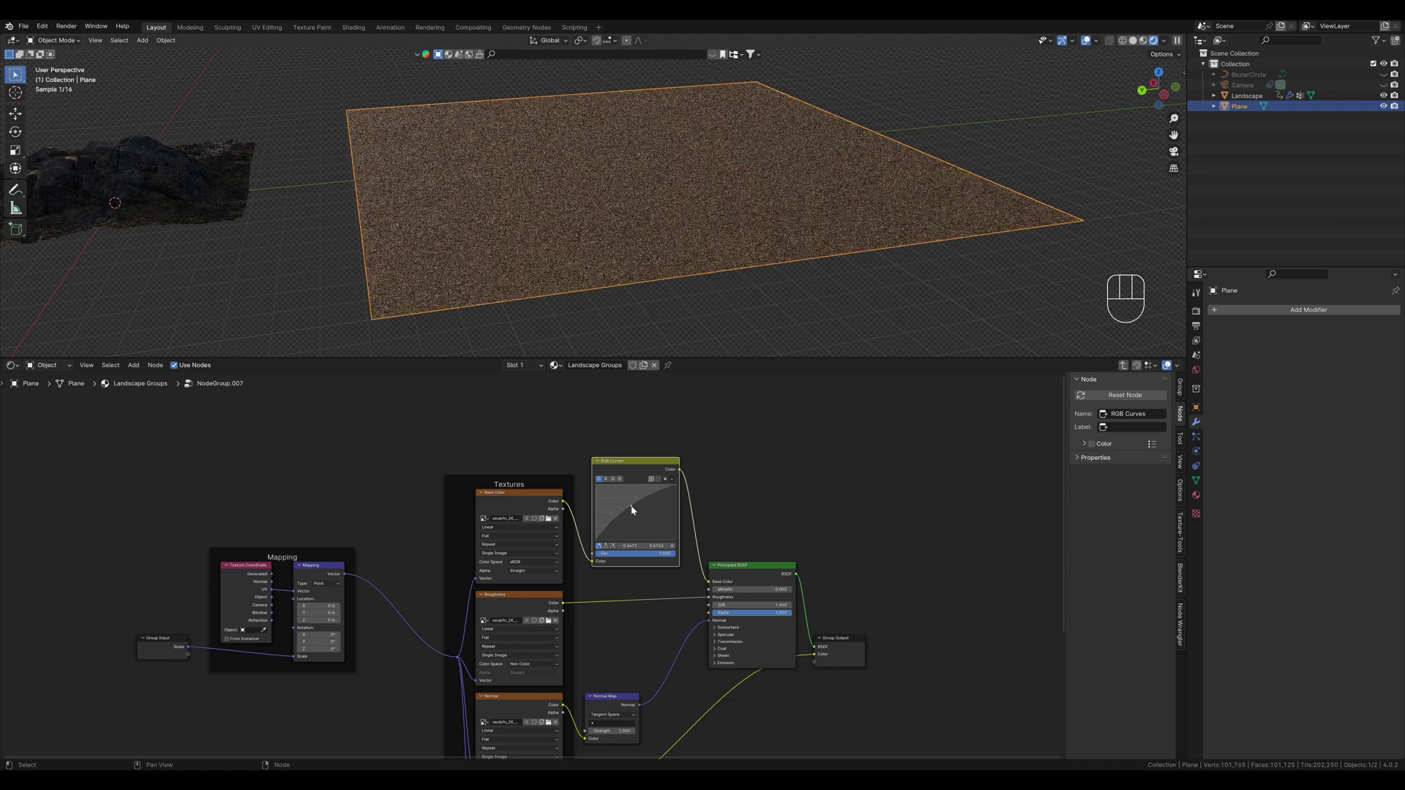
Add Noise Texture, Color Ramp and Math nodes inside the group, with the math set to Multiply
{"action": "left_click", "coordinate": [633, 506]}
{"action": "left_click", "coordinate": [641, 514]}
{"action": "left_click", "coordinate": [643, 522]}
{"action": "key", "text": "shift+a"}
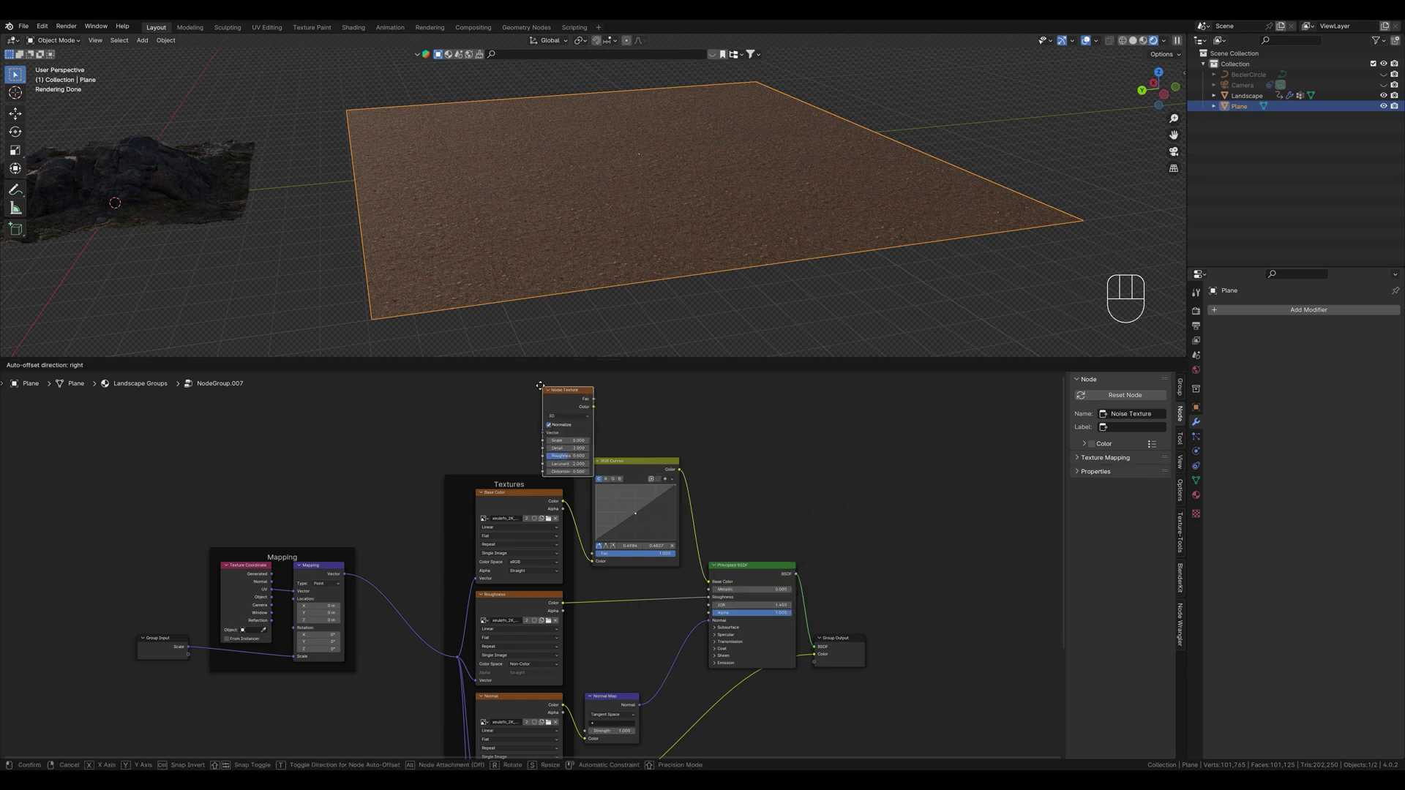
{"action": "key", "text": "shift+a"}
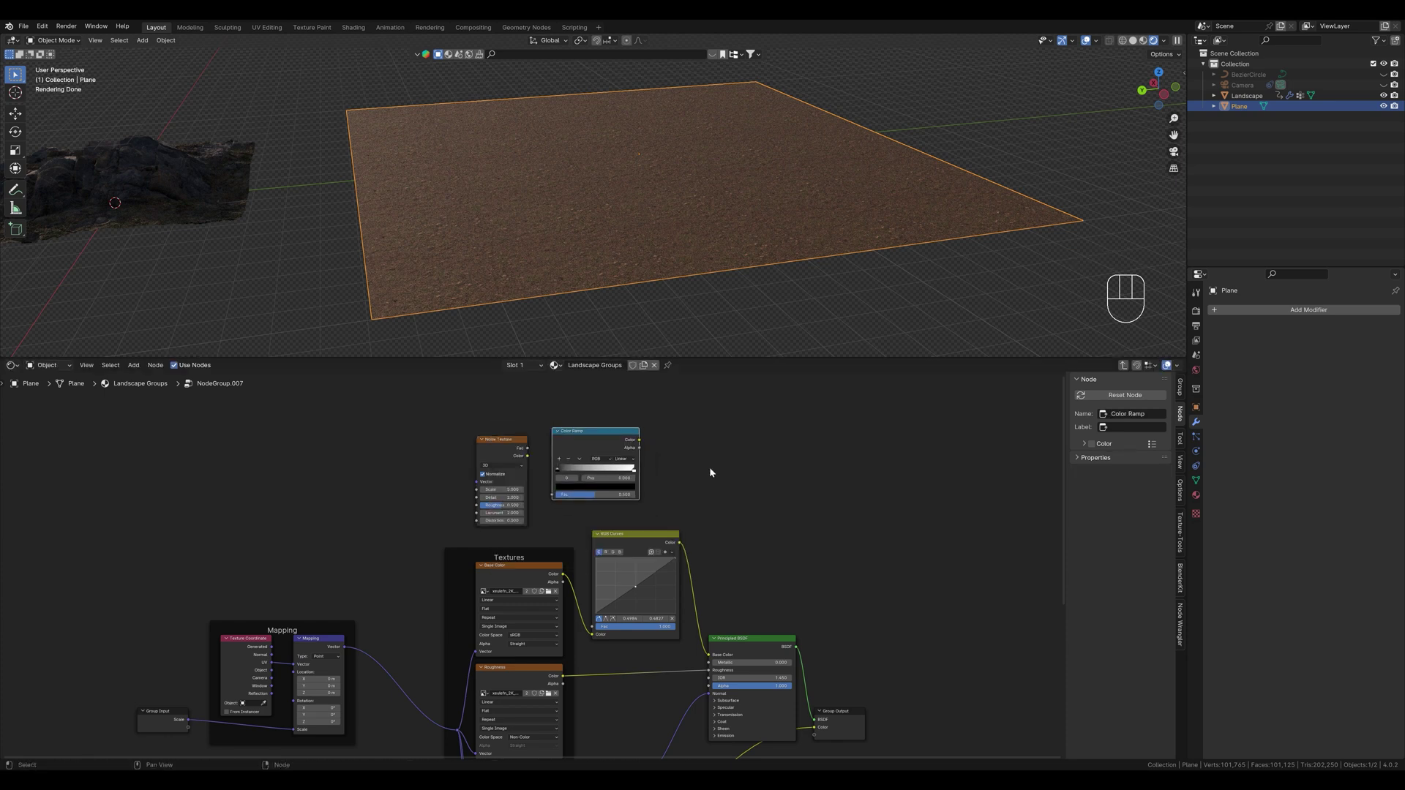
{"action": "key", "text": "shift+a"}
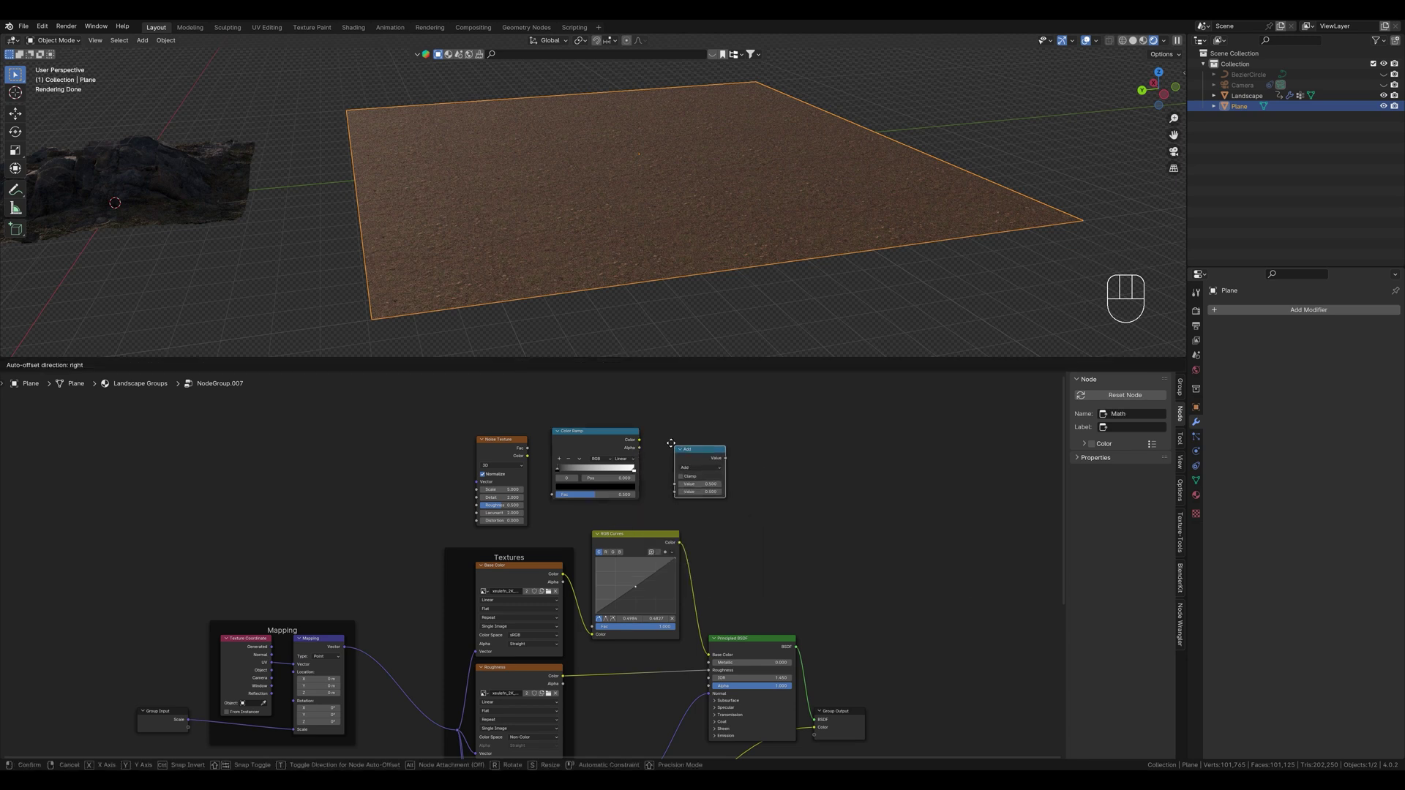
{"action": "left_click_drag", "start_coordinate": [685, 461], "coordinate": [677, 498]}
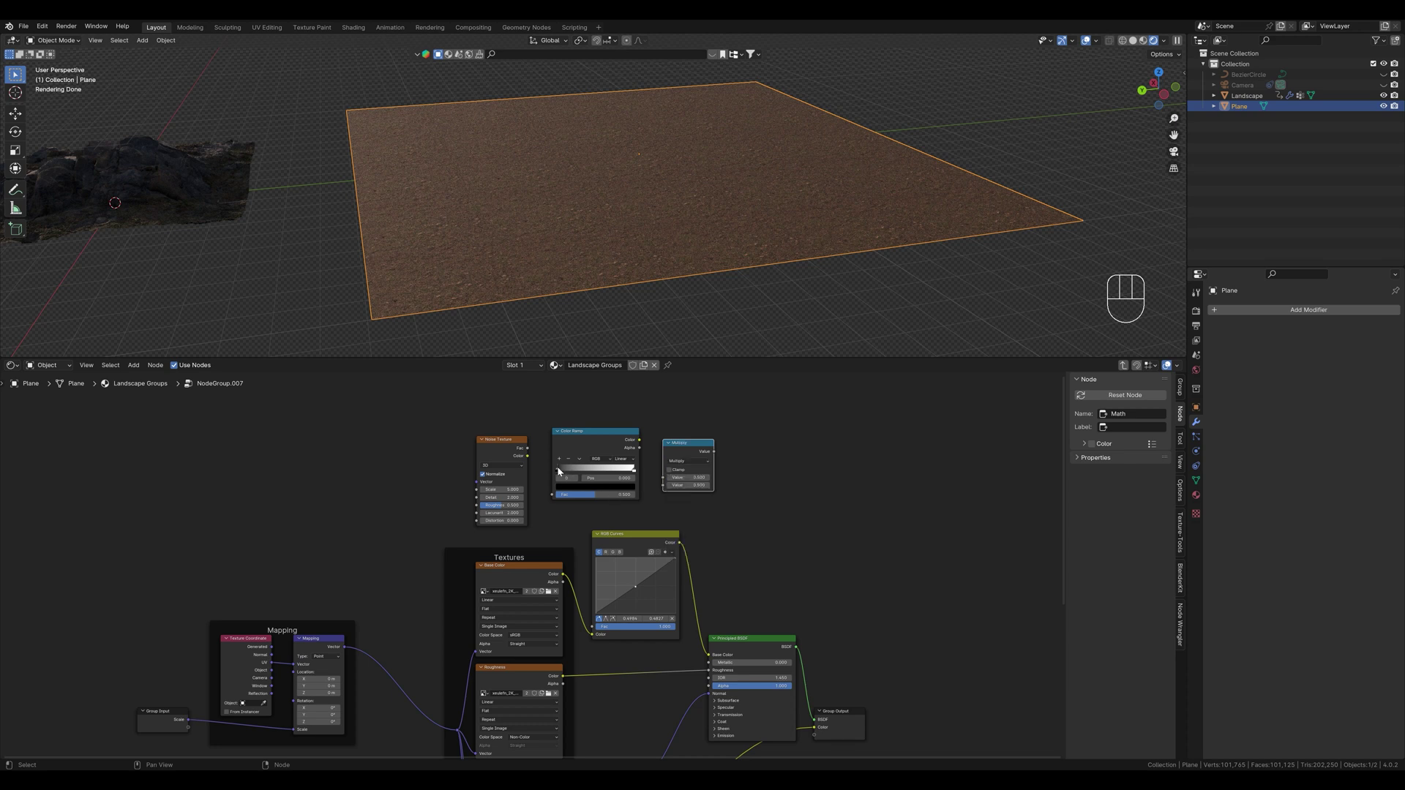
Wire the noise through the color ramp into the Multiply node to build the mask
{"action": "left_click_drag", "start_coordinate": [530, 450], "coordinate": [536, 455]}
{"action": "left_click", "coordinate": [554, 477]}
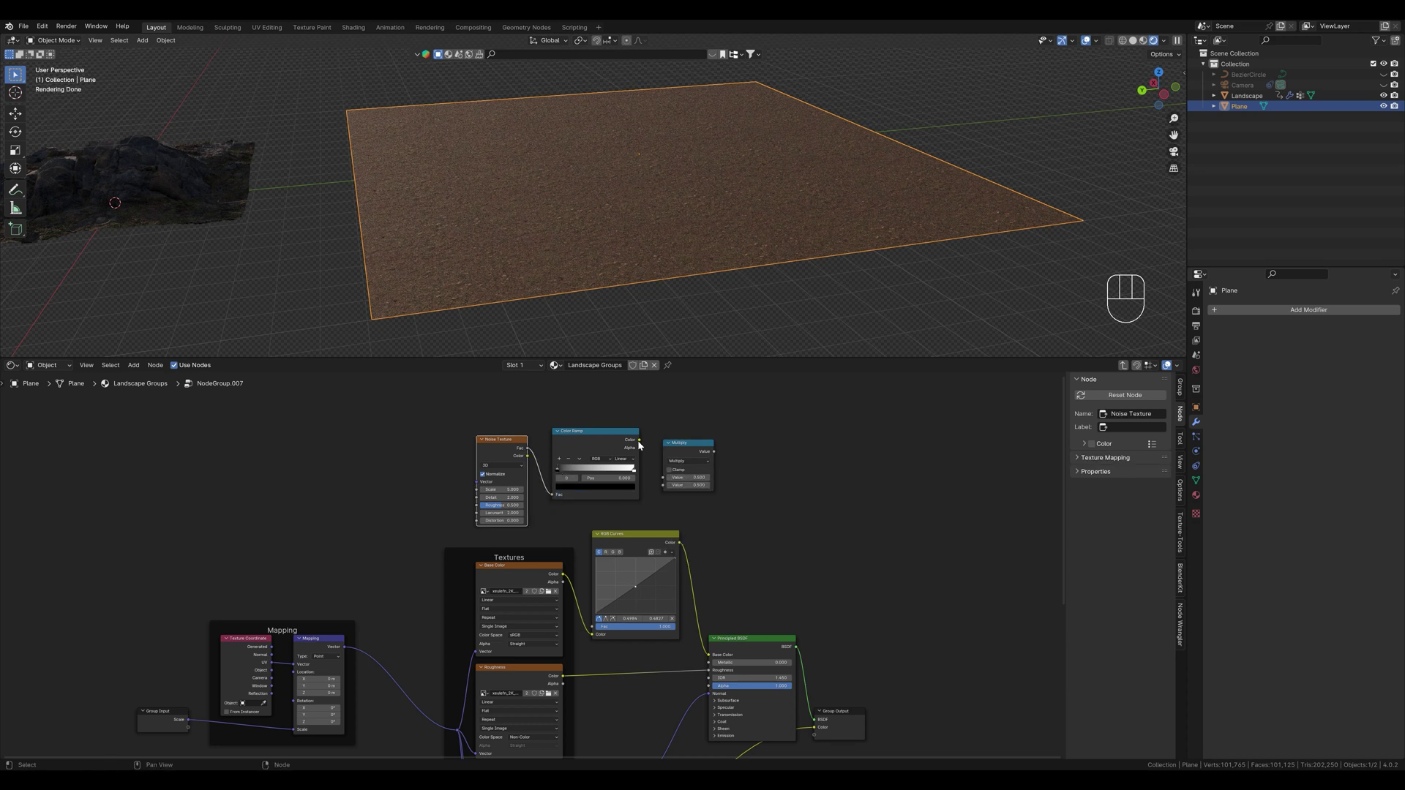
{"action": "left_click", "coordinate": [640, 440]}
{"action": "left_click_drag", "start_coordinate": [649, 467], "coordinate": [664, 480]}
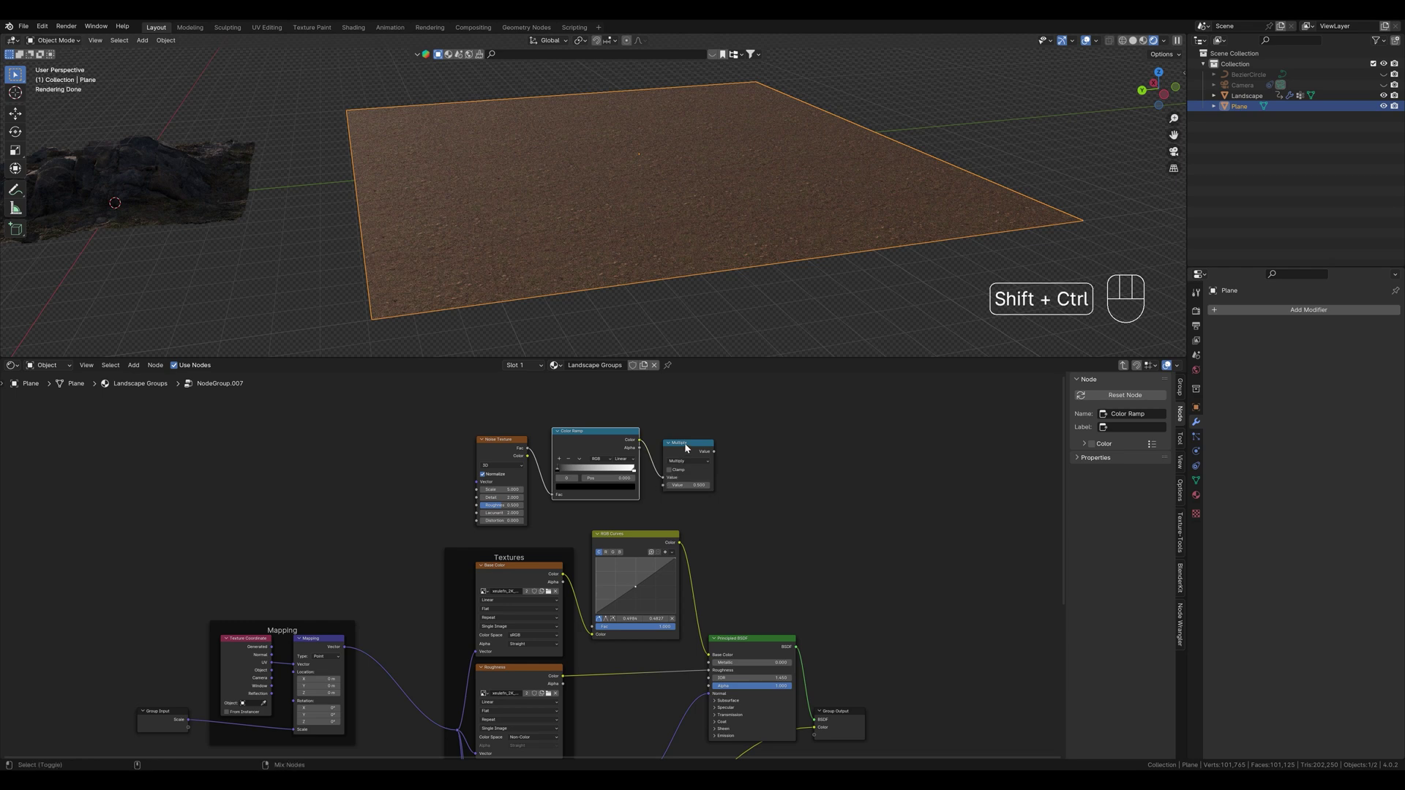
{"action": "left_click", "coordinate": [687, 445]}
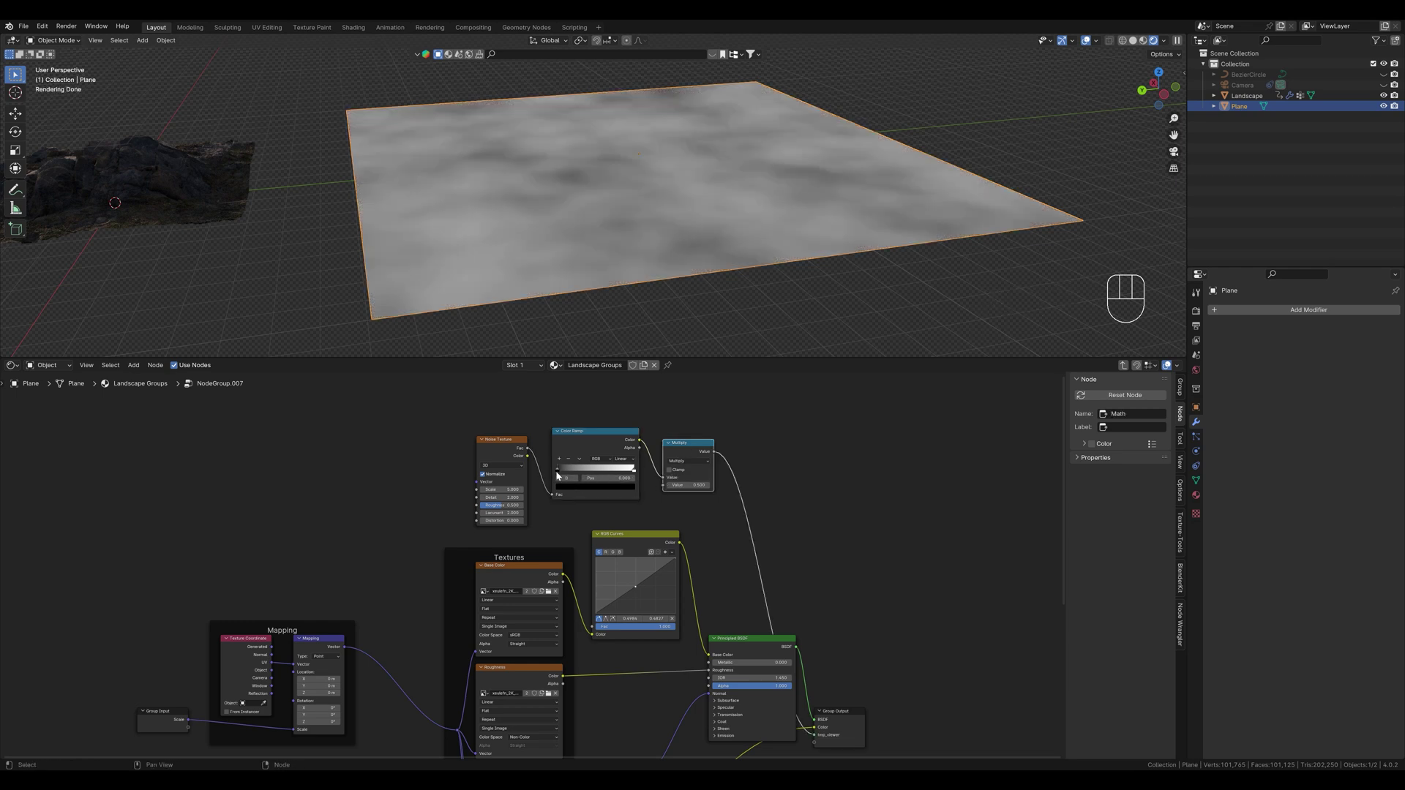
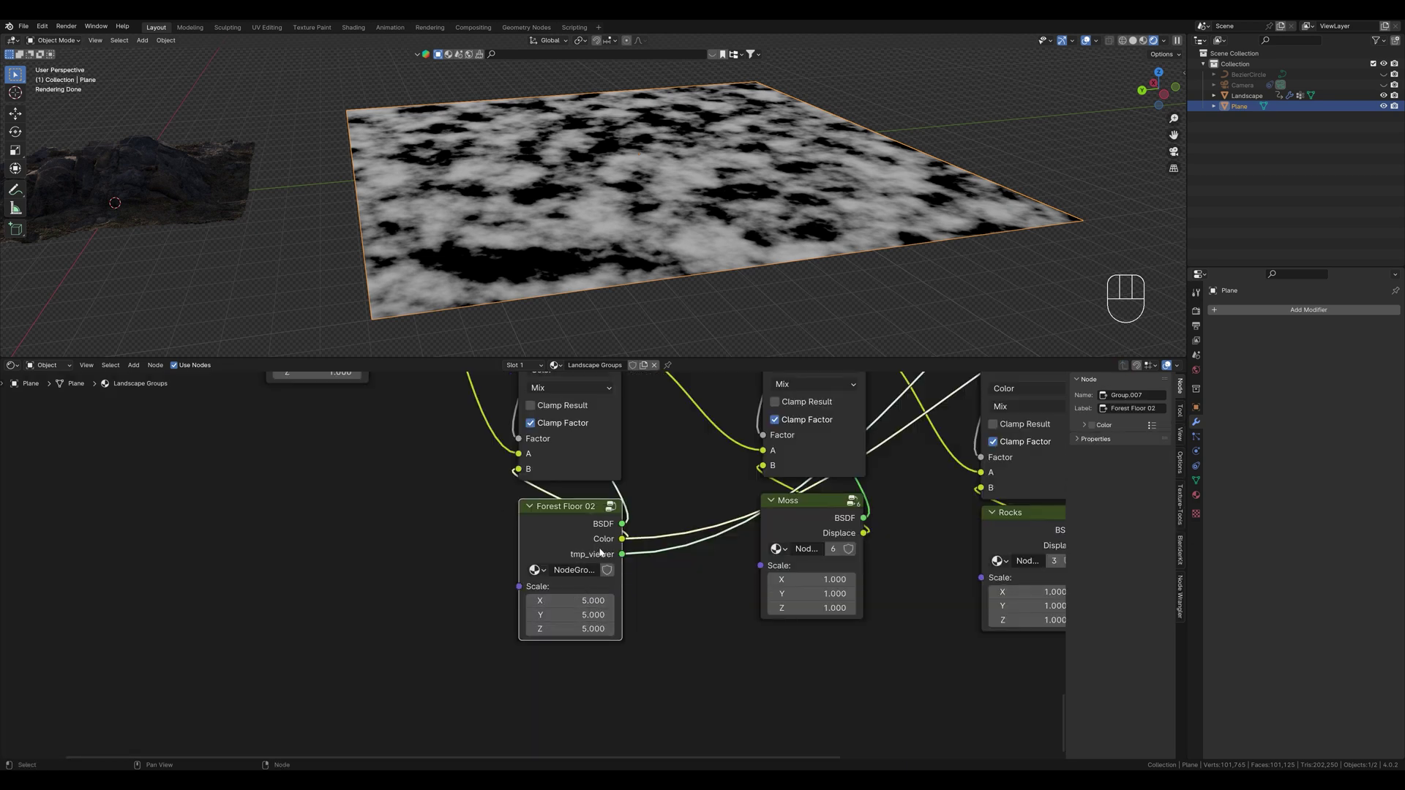
Feed a new group input into the noise texture Scale, named Noise Scale with default 15
{"action": "left_click", "coordinate": [616, 511]}
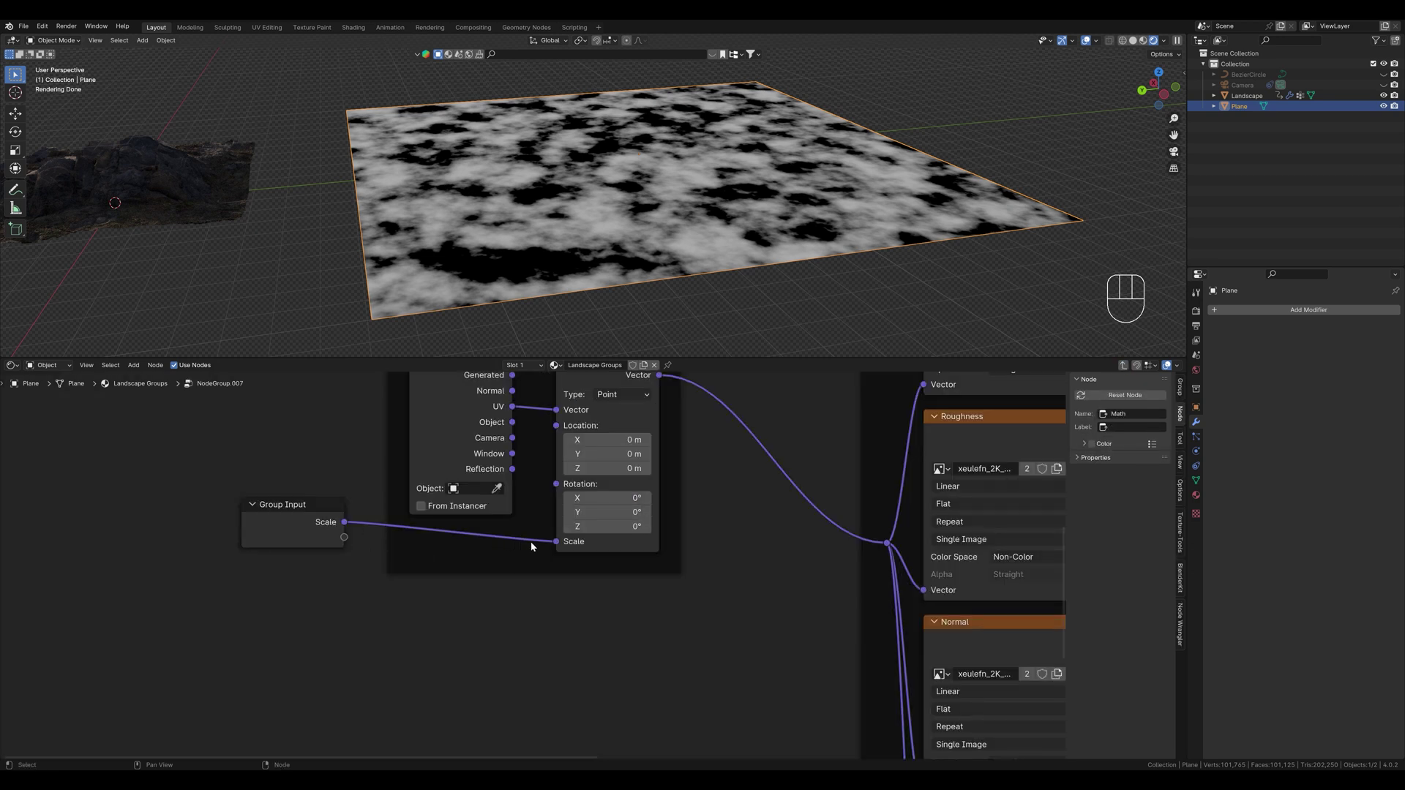
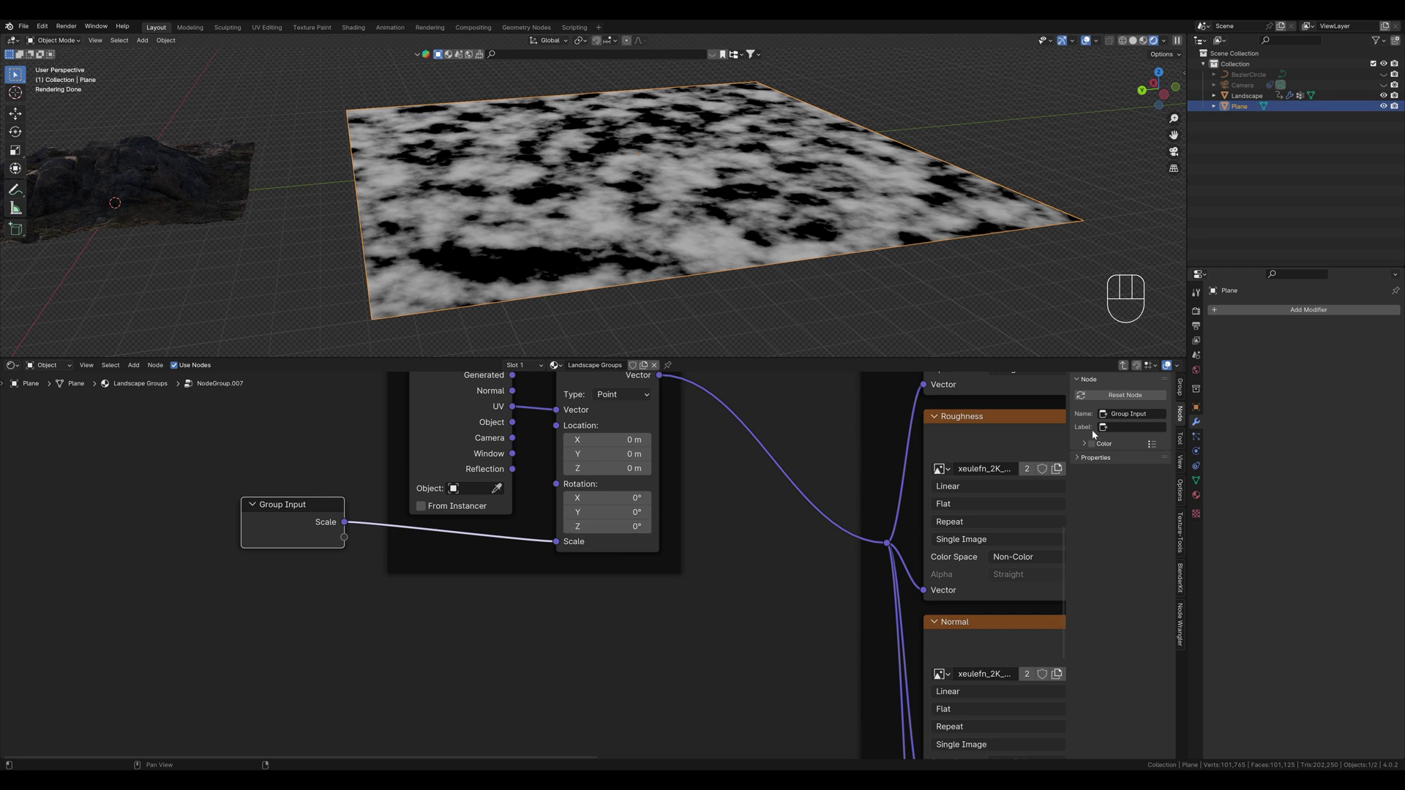
{"action": "left_click", "coordinate": [1180, 391]}
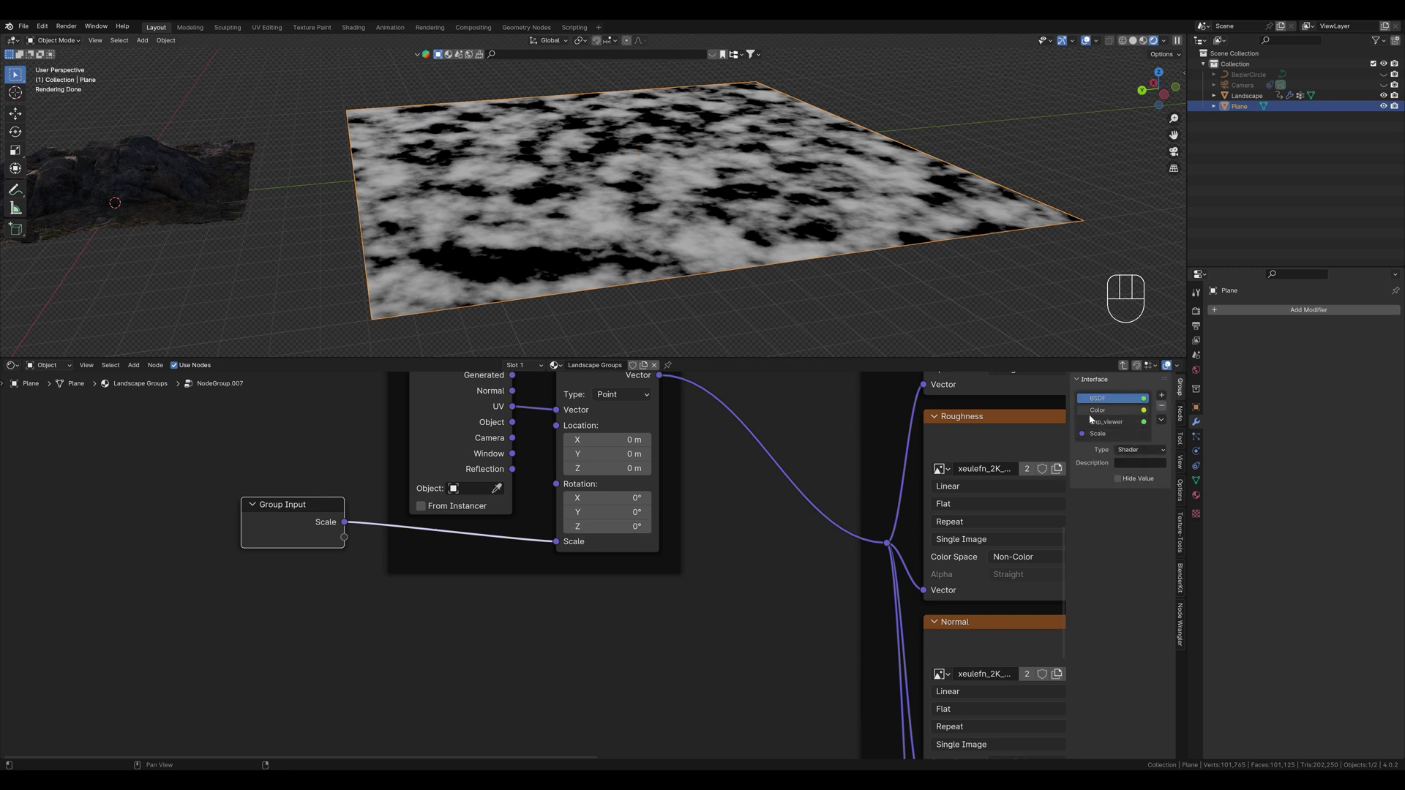
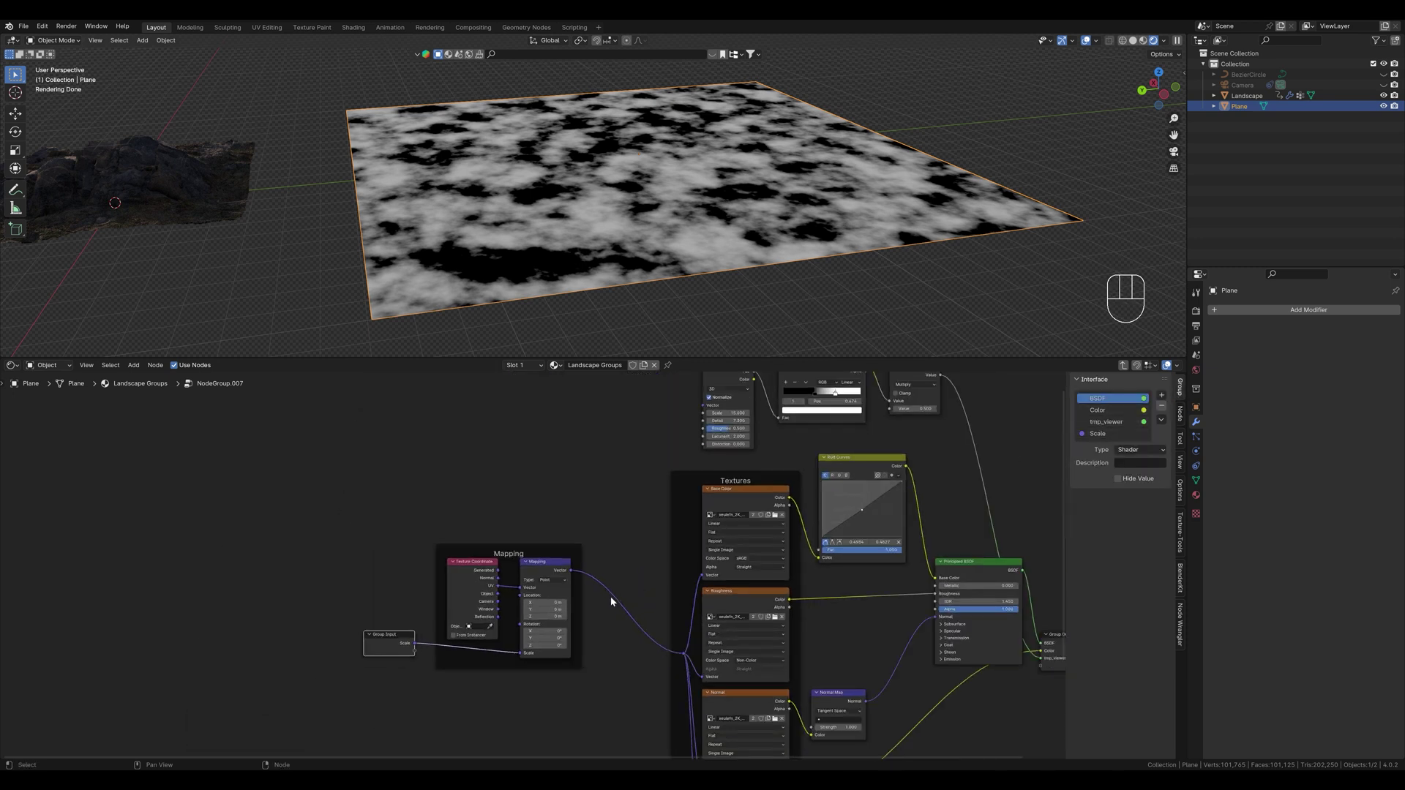
{"action": "left_click_drag", "start_coordinate": [417, 652], "coordinate": [705, 412]}
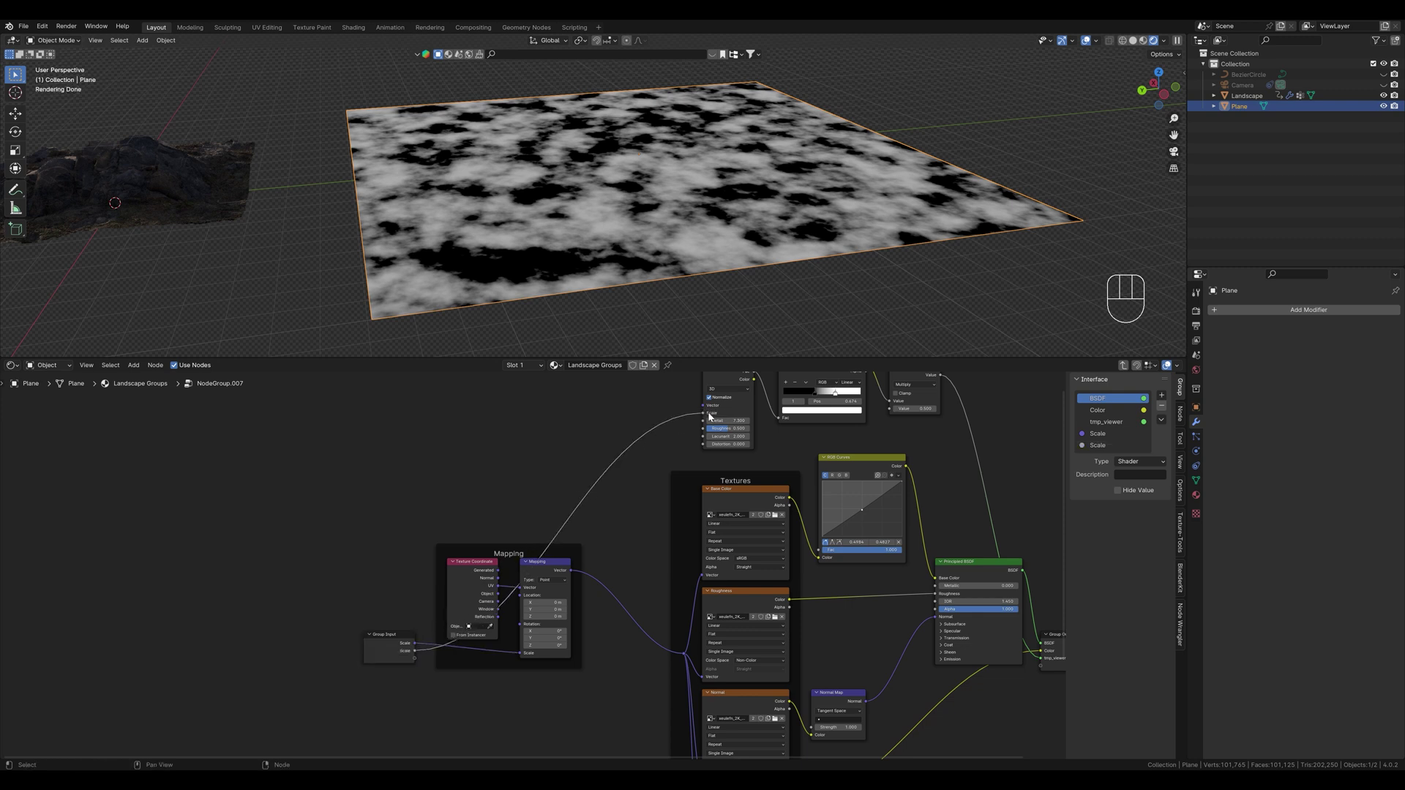
{"action": "left_click_drag", "start_coordinate": [1101, 448], "coordinate": [1101, 447]}
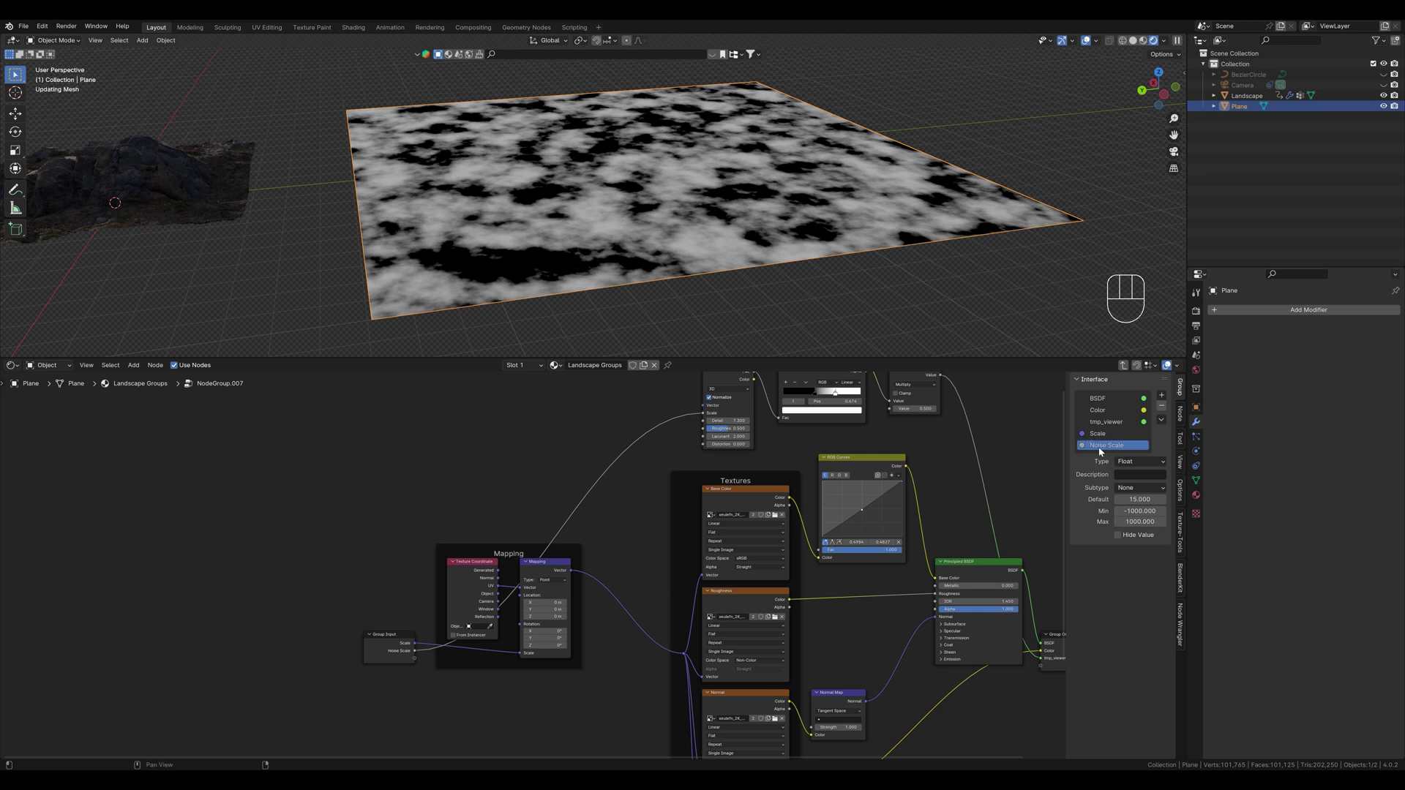
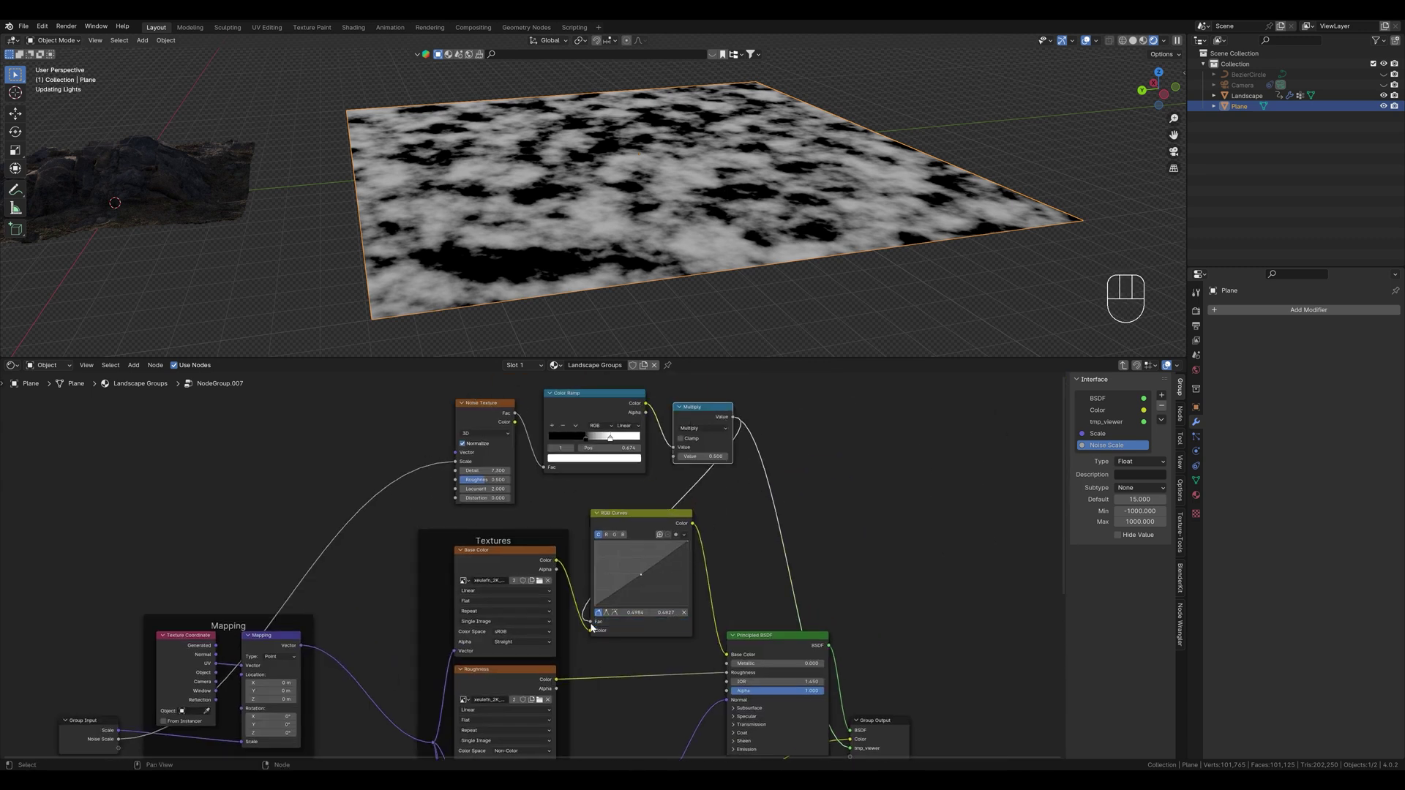
Preview the full Principled BSDF material and bend the RGB Curves to darken the colour
{"action": "left_click", "coordinate": [660, 517]}
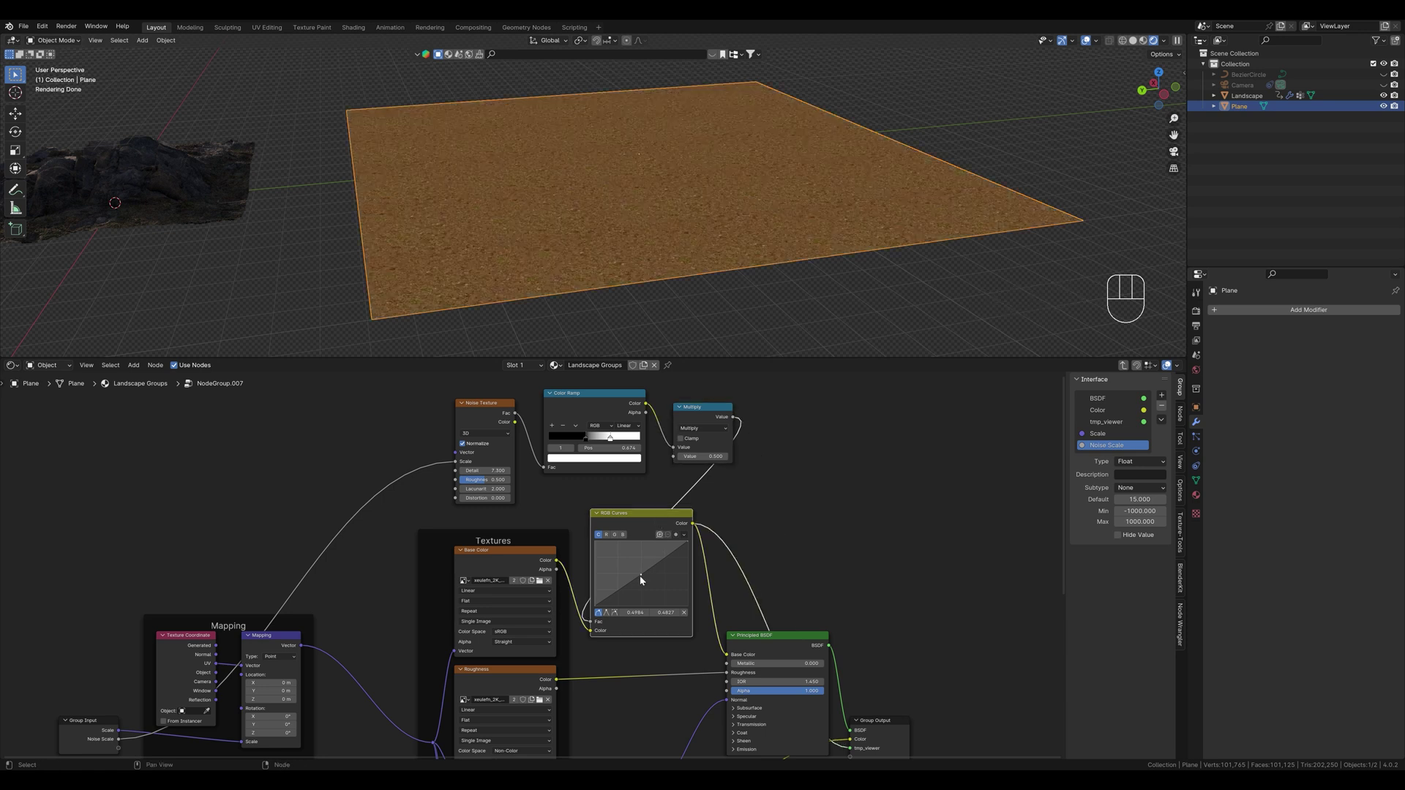
{"action": "left_click_drag", "start_coordinate": [645, 579], "coordinate": [658, 594]}
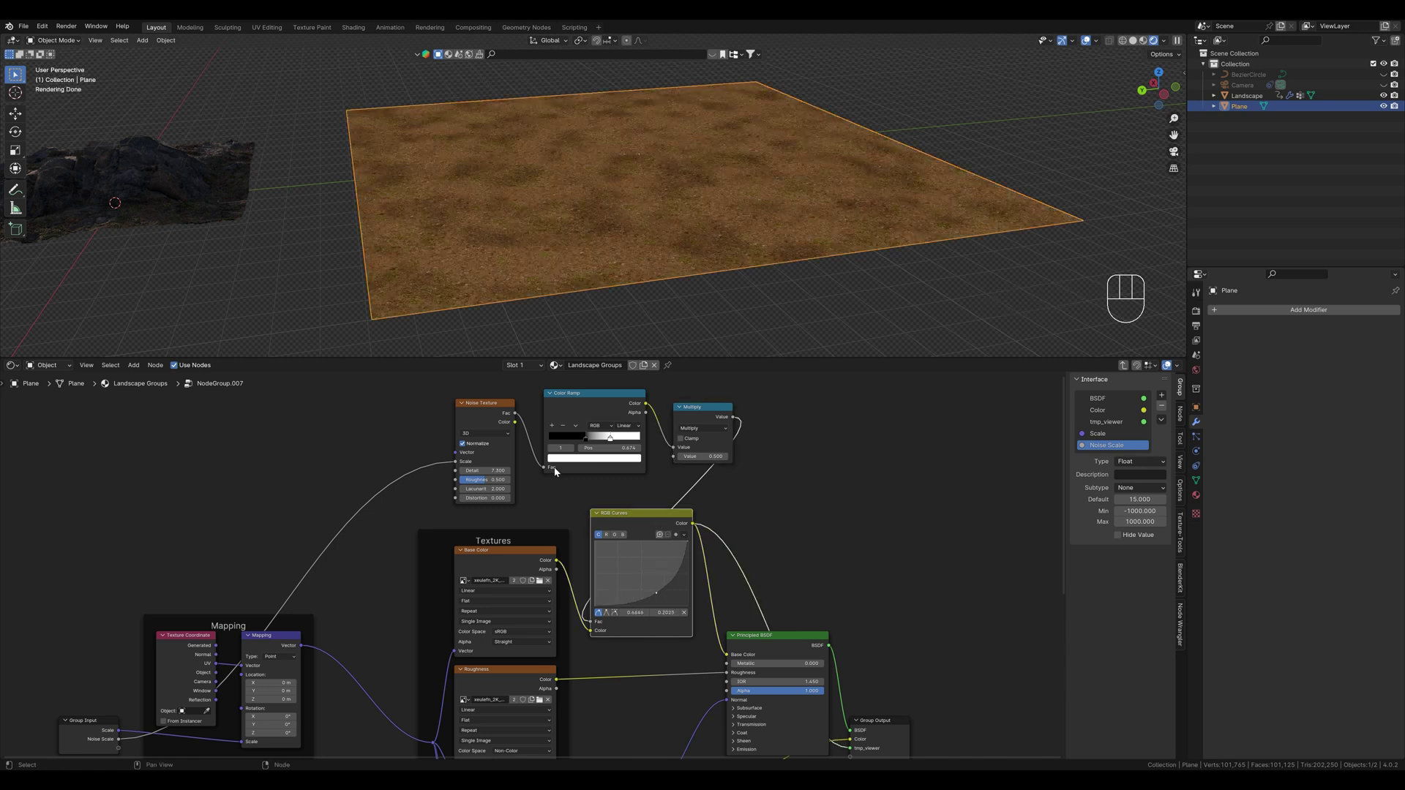
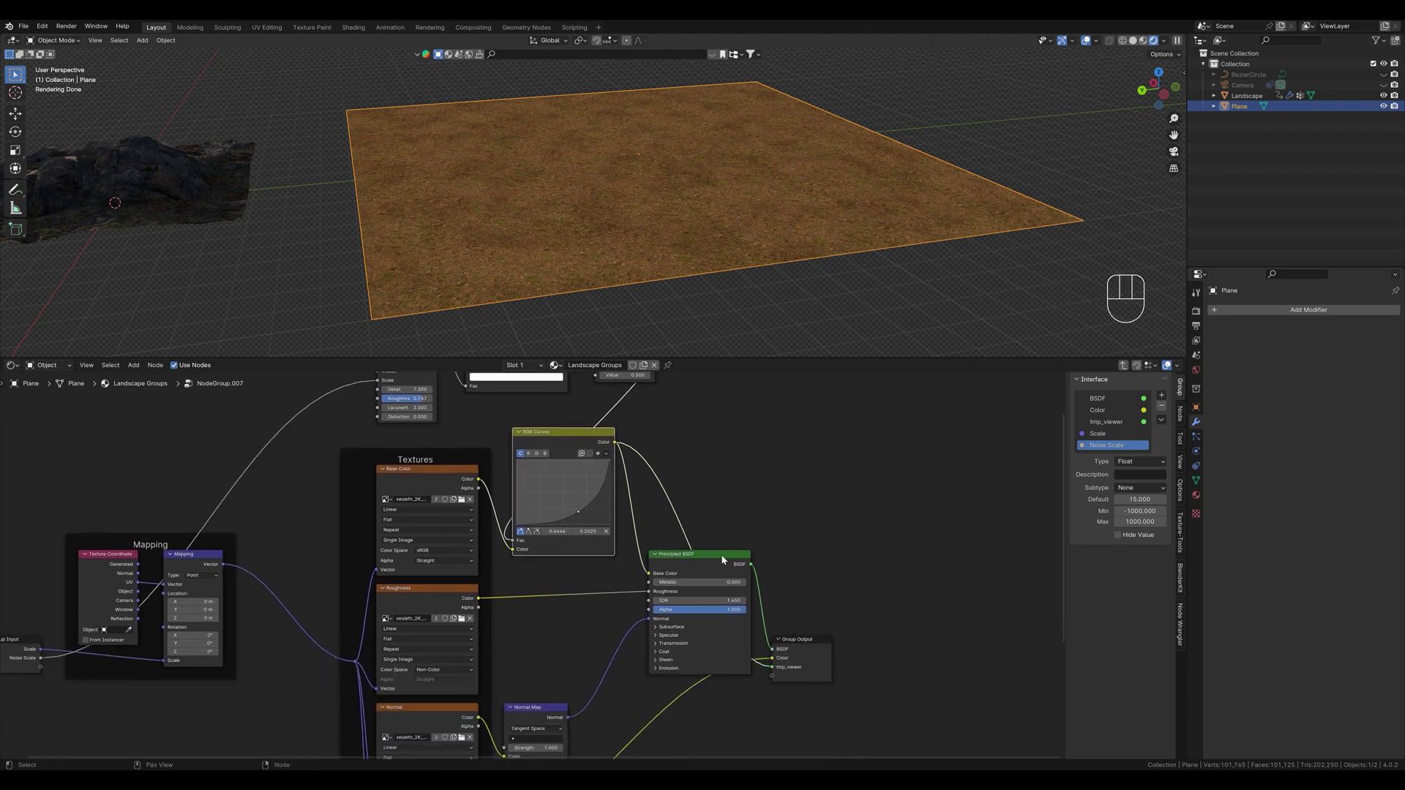
{"action": "left_click", "coordinate": [724, 556]}
{"action": "middle_click", "coordinate": [579, 198]}
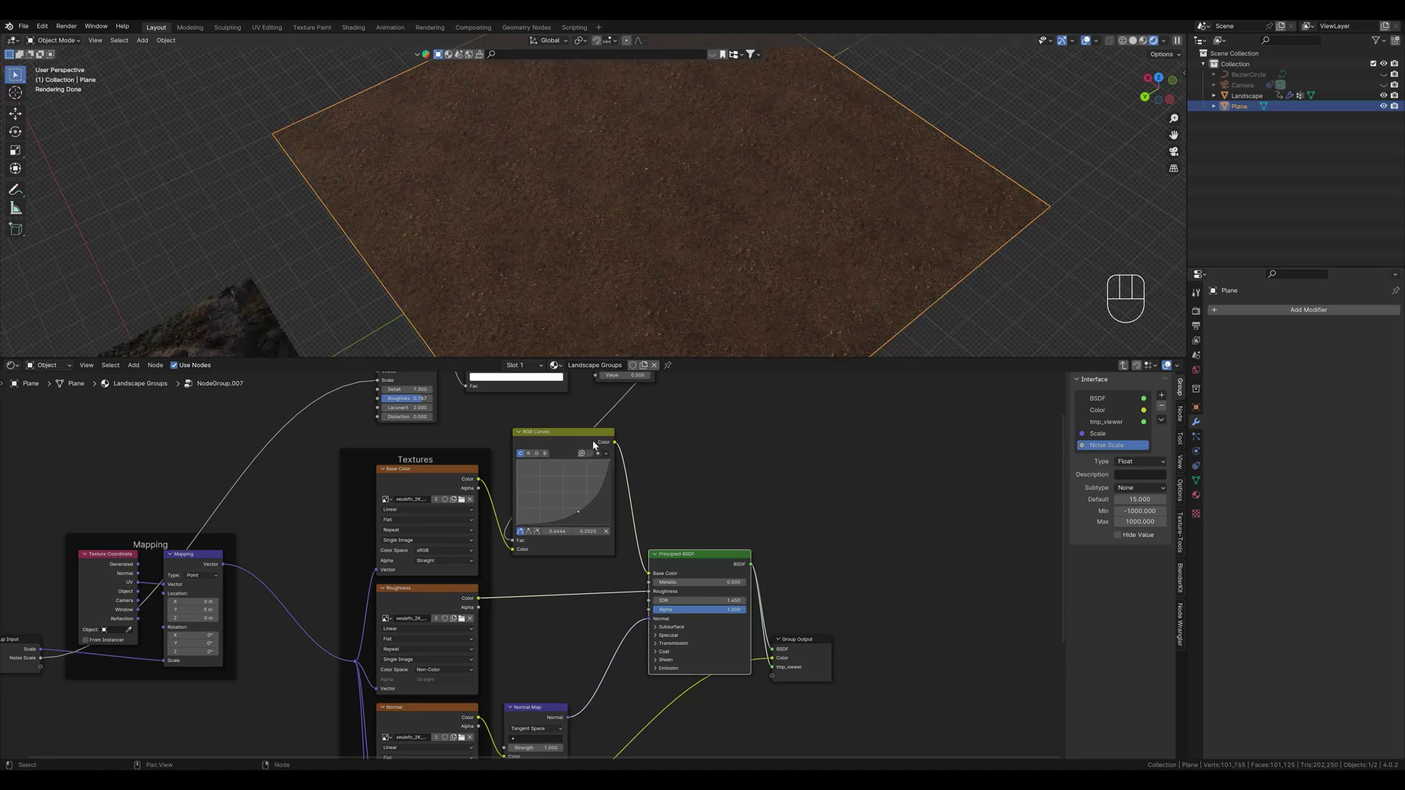
Toggle node muting to compare the curve adjustments while orbiting around the textured plane
{"action": "left_click", "coordinate": [584, 434]}
{"action": "key", "text": "m"}
{"action": "key", "text": "m"}
{"action": "key", "text": "m"}
{"action": "key", "text": "m"}
{"action": "left_click_drag", "start_coordinate": [795, 311], "coordinate": [731, 273]}
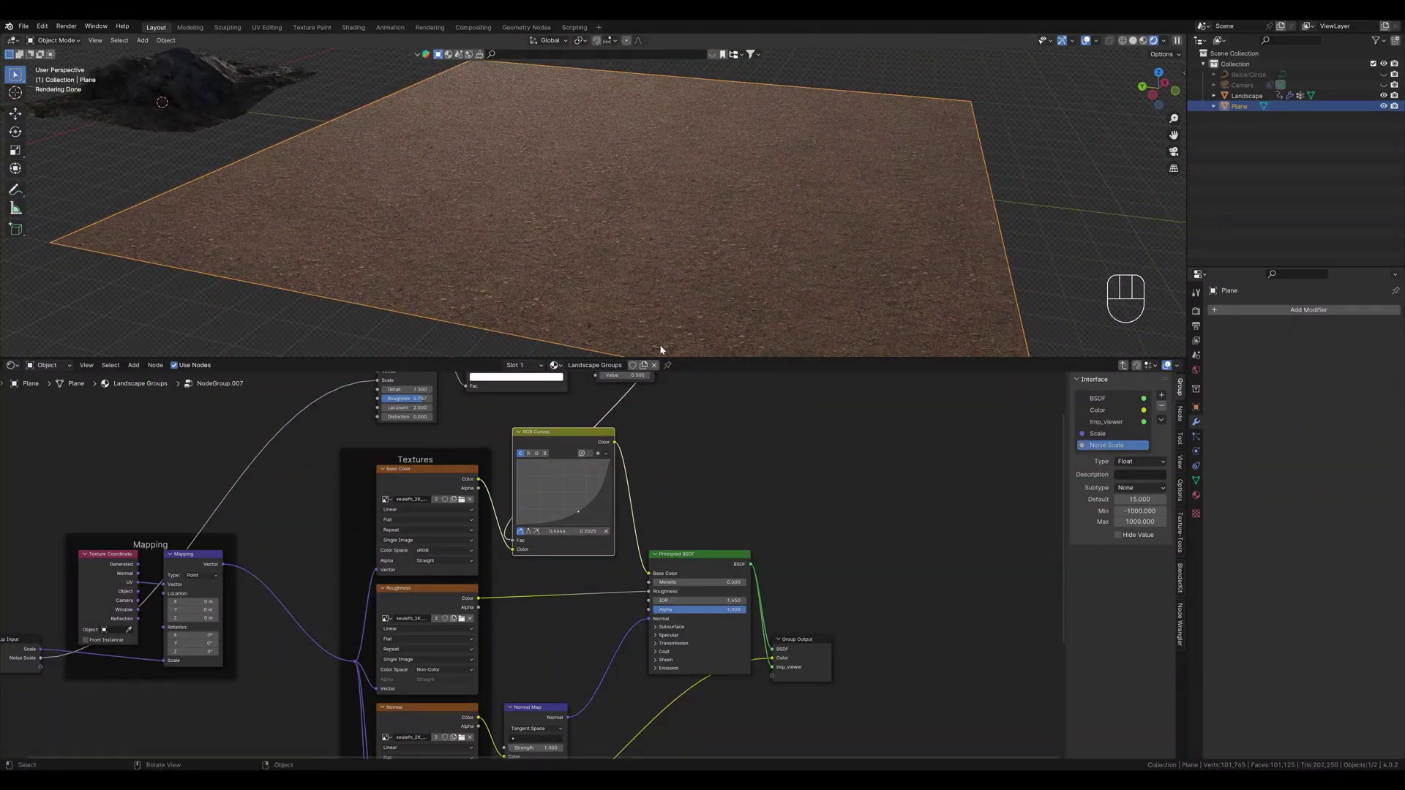
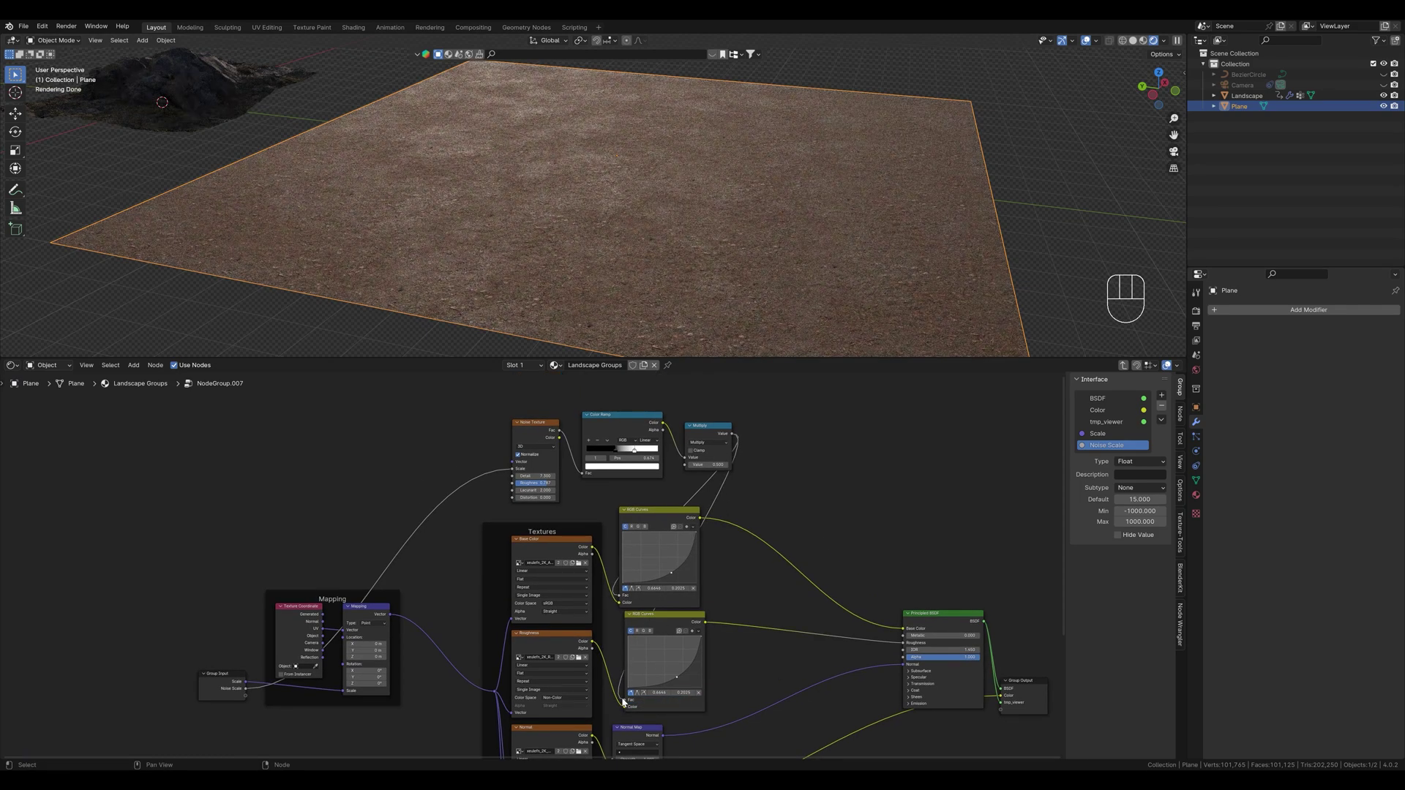
{"action": "left_click_drag", "start_coordinate": [782, 211], "coordinate": [767, 201]}
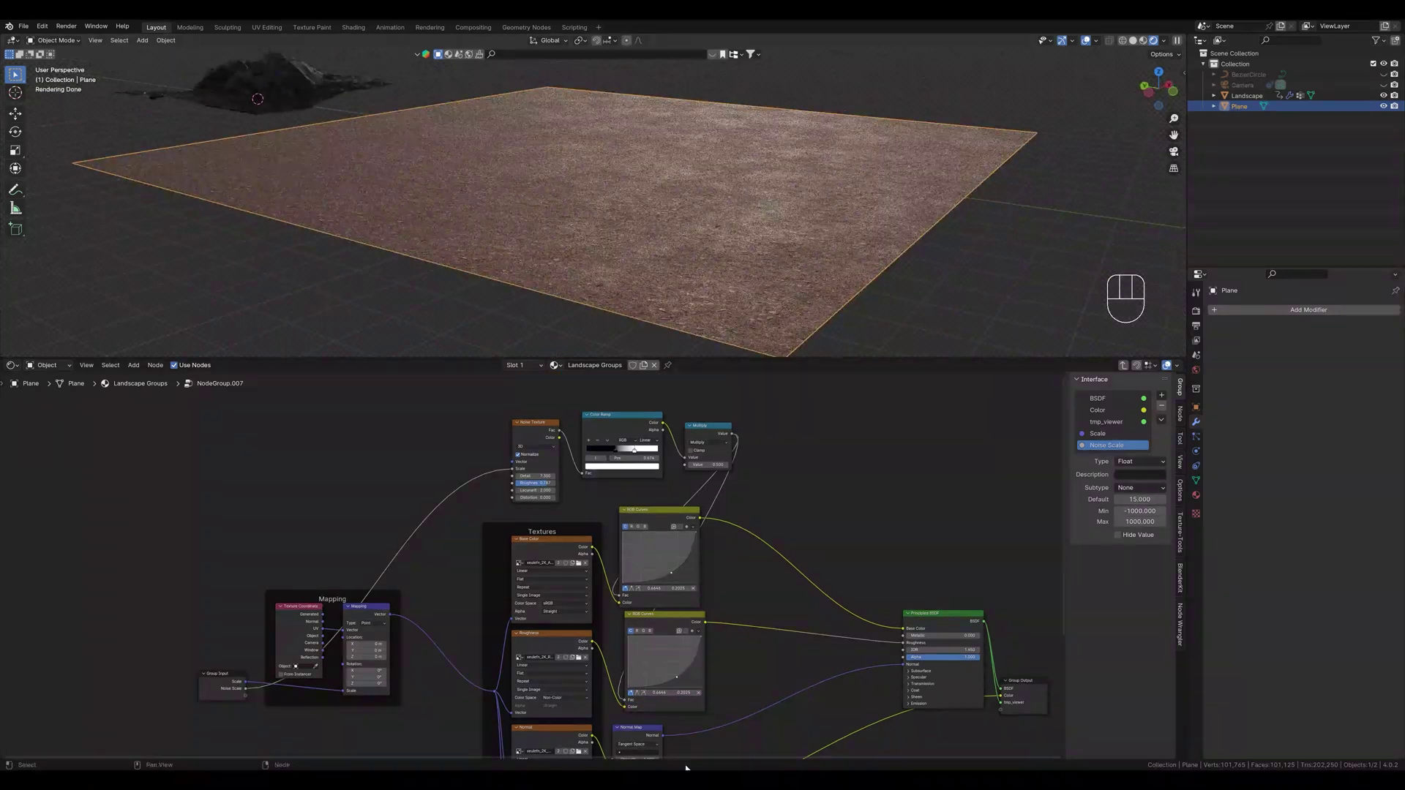
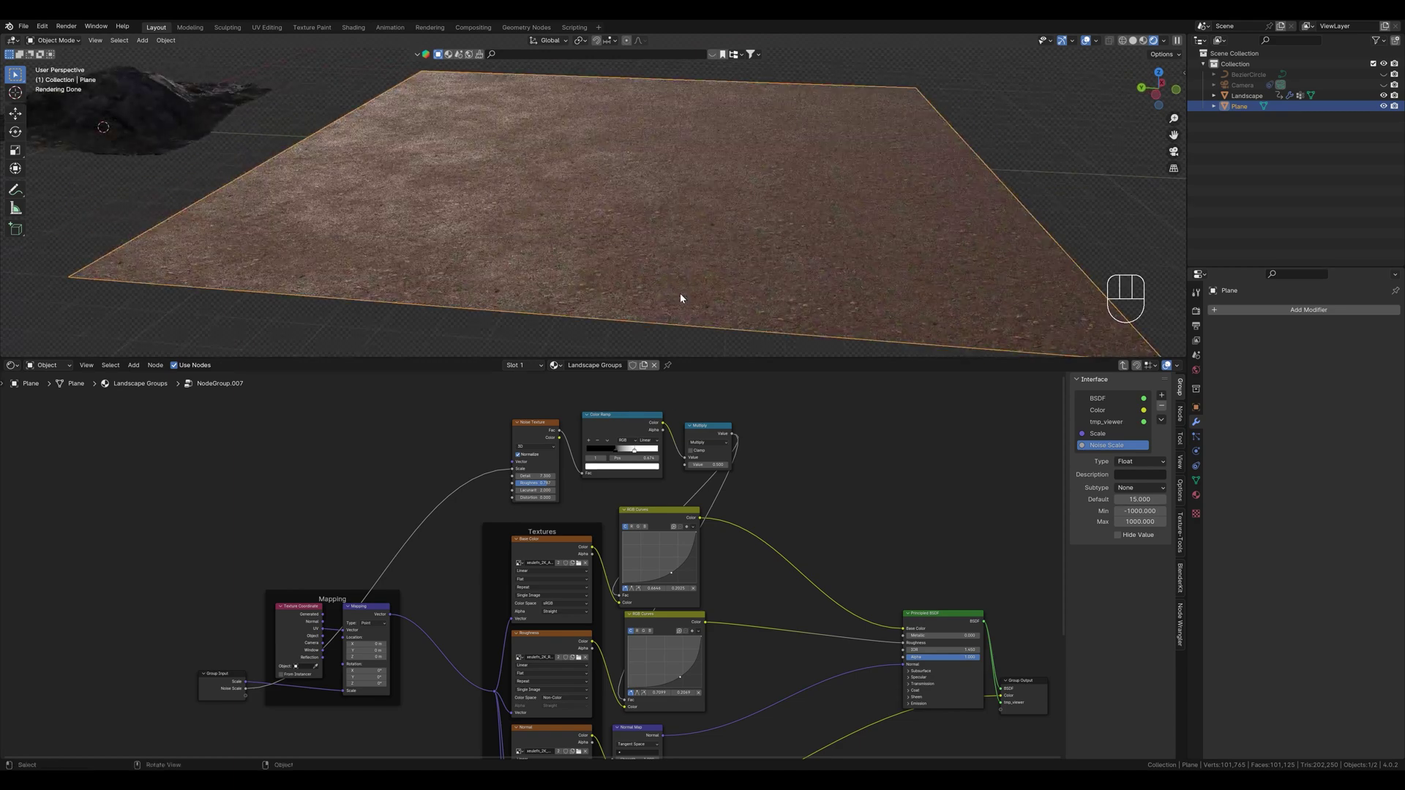
{"action": "middle_click", "coordinate": [709, 307]}
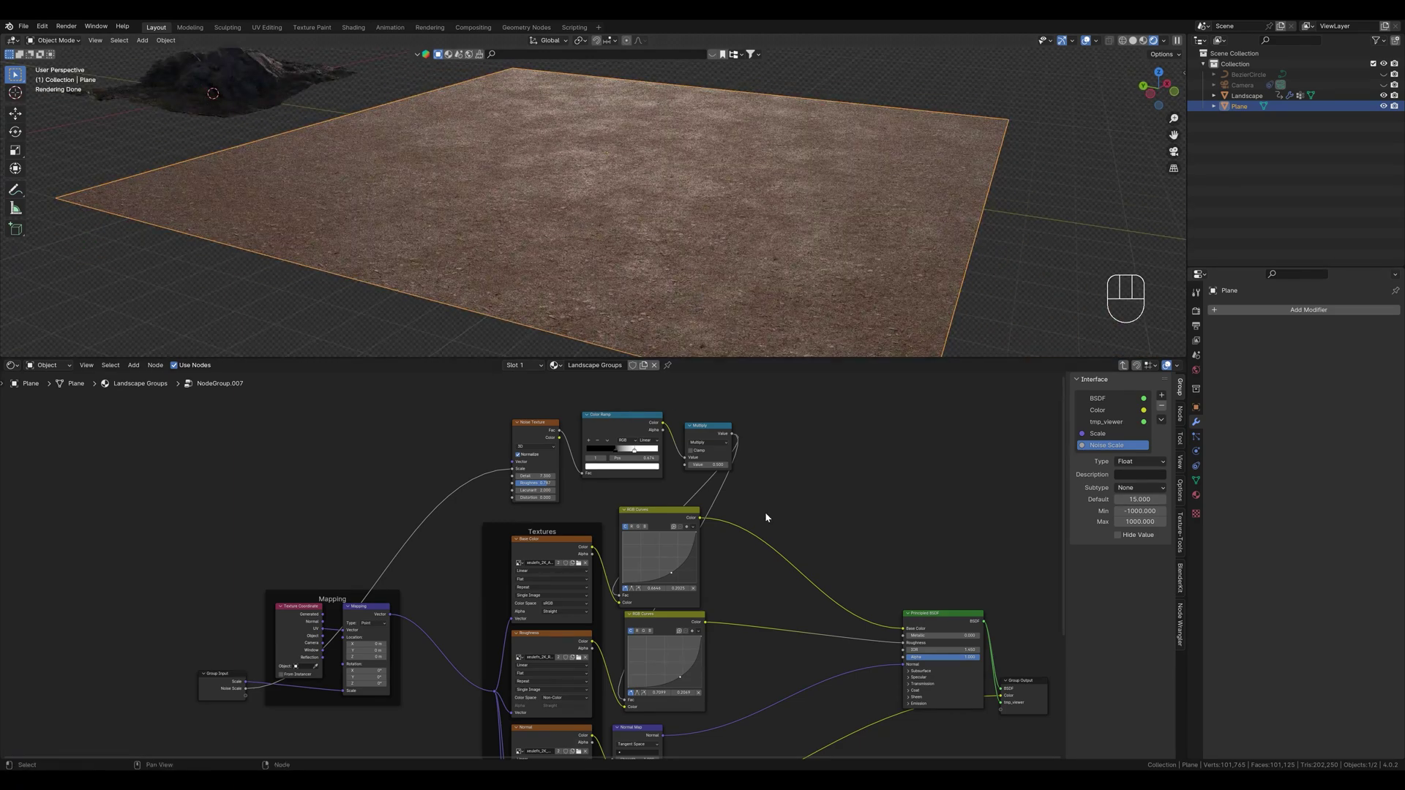
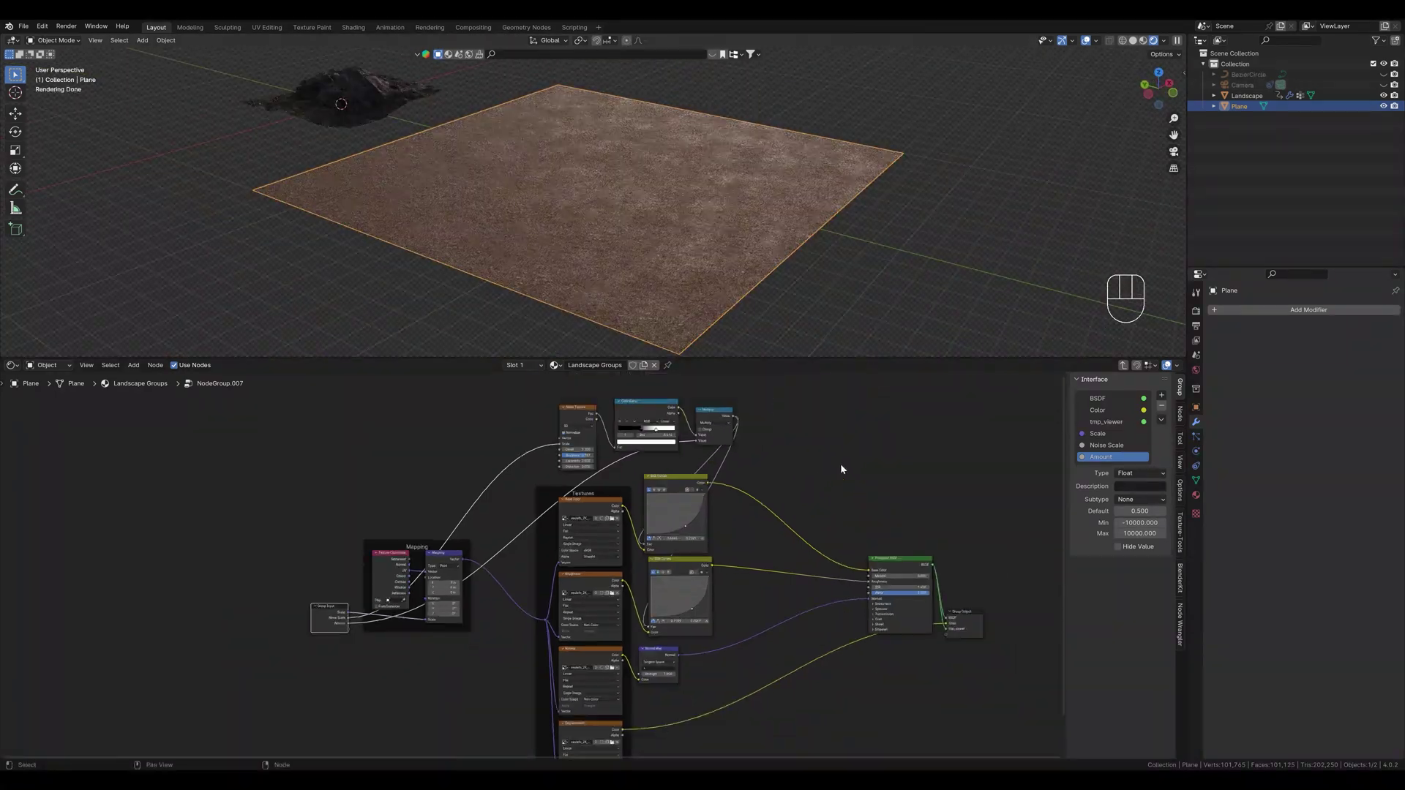
Move the noise and curve nodes into a tidy layout and view the plane from the top
{"action": "left_click_drag", "start_coordinate": [539, 411], "coordinate": [685, 463]}
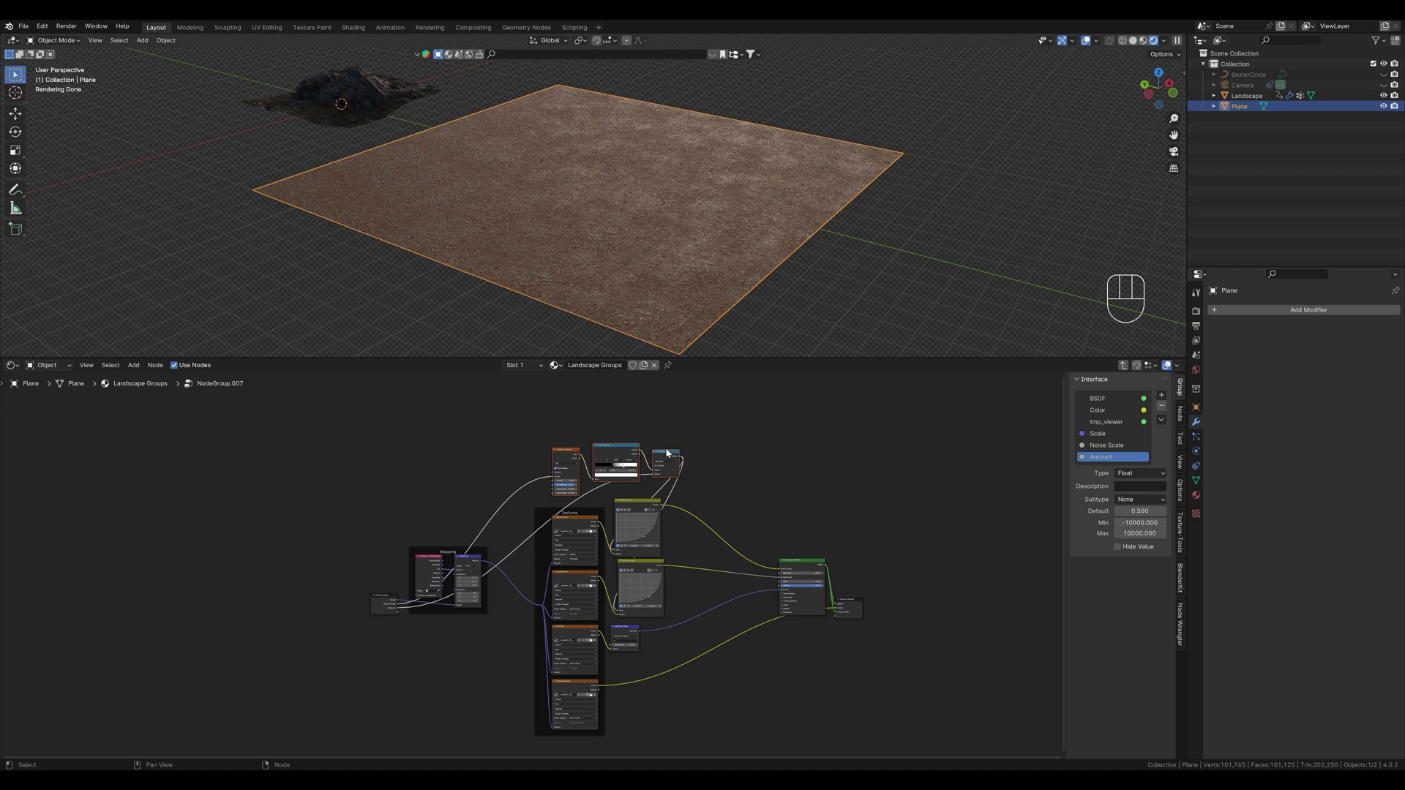
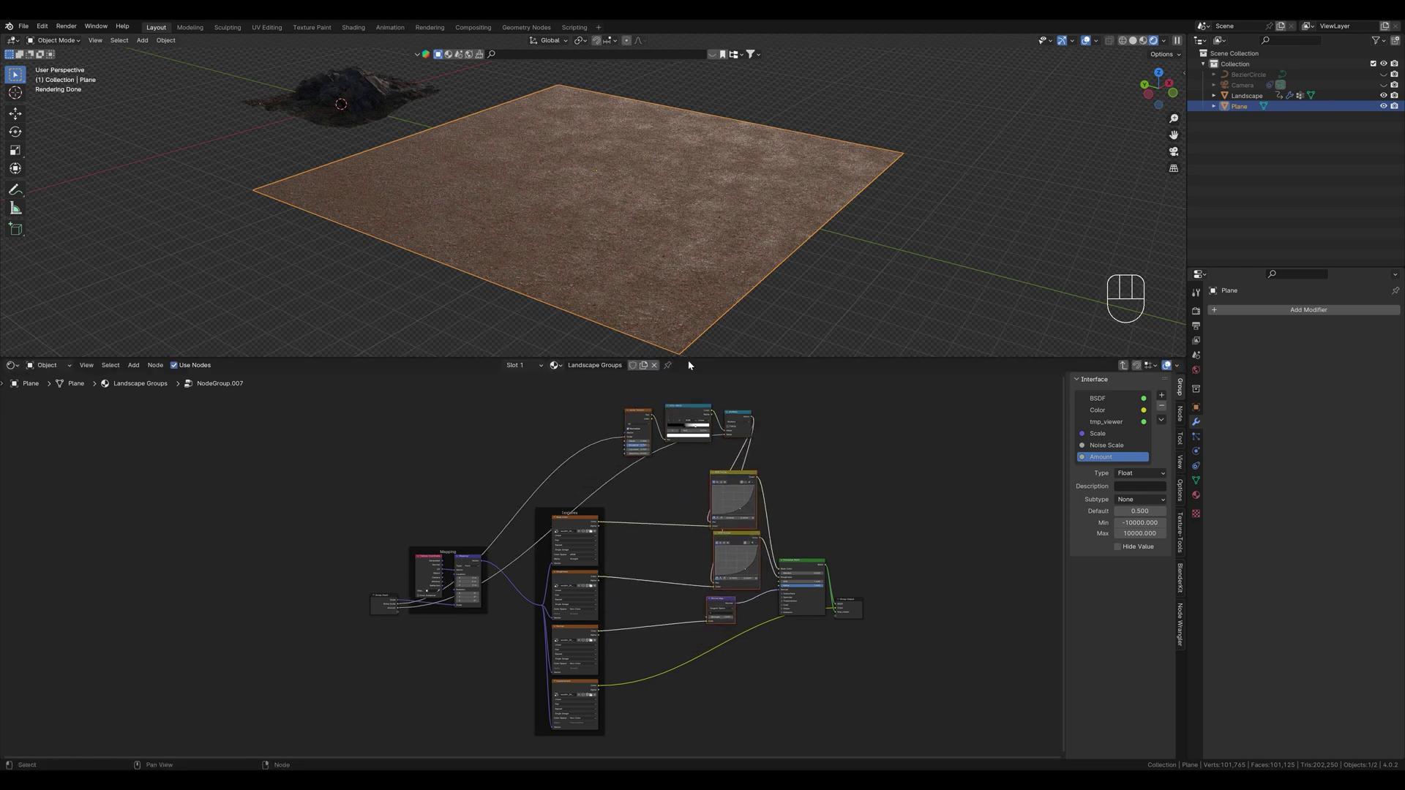
{"action": "left_click_drag", "start_coordinate": [650, 247], "coordinate": [680, 304]}
{"action": "key", "text": "KP_7"}
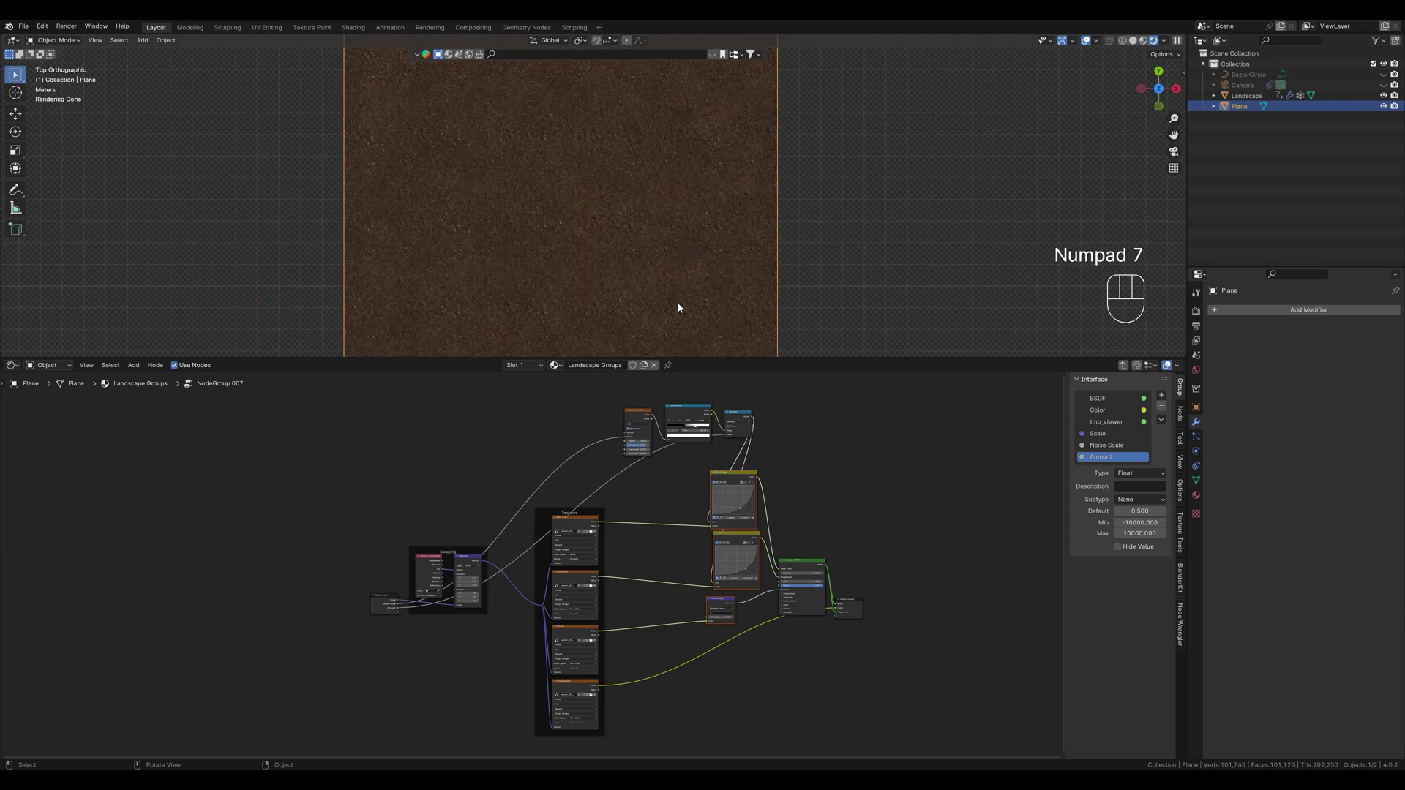
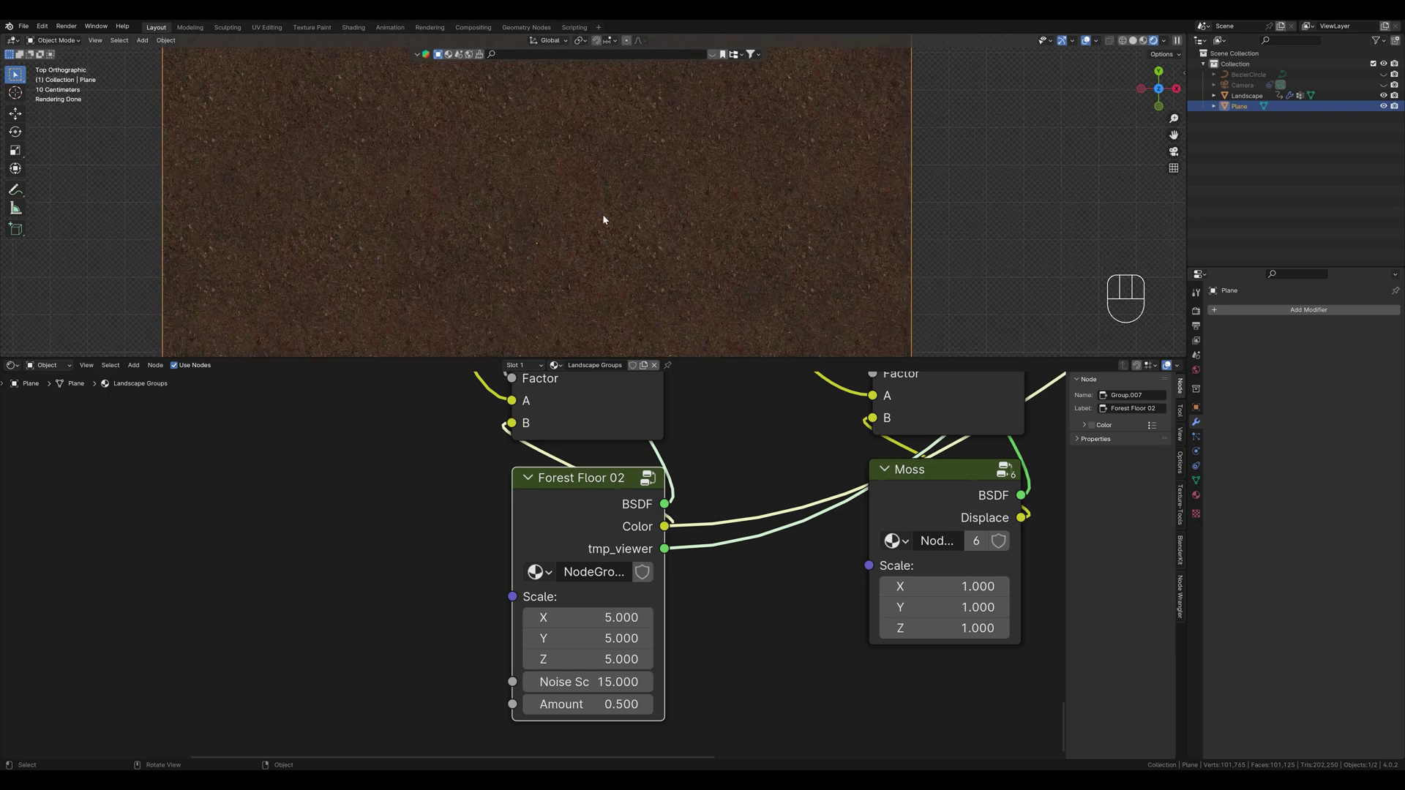
Re-enter the forest floor group to anti-tile its image textures
{"action": "left_click", "coordinate": [648, 478]}
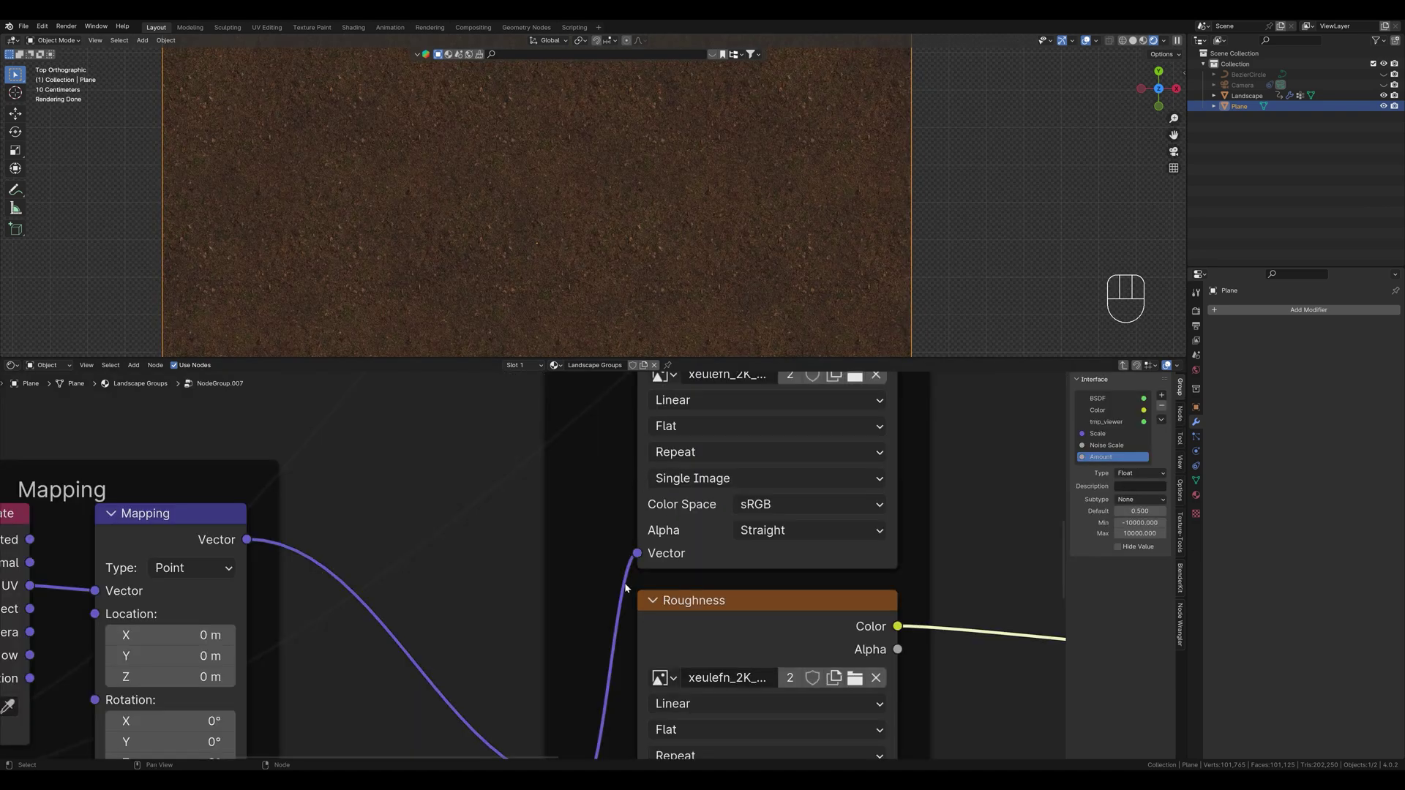
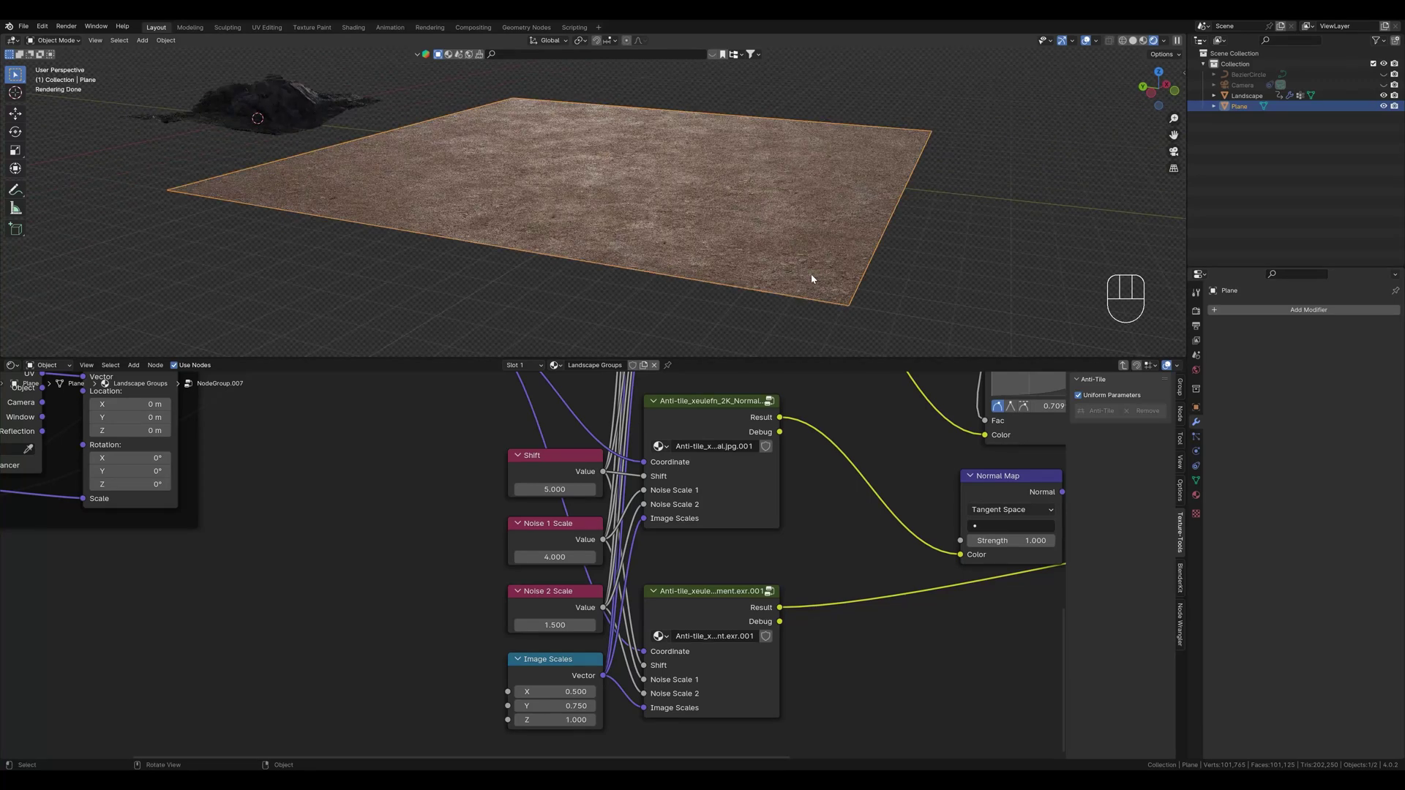
Subdivide the plane's mesh with 50 cuts in Edit Mode
{"action": "key", "text": "Tab"}
{"action": "right_click", "coordinate": [728, 207]}
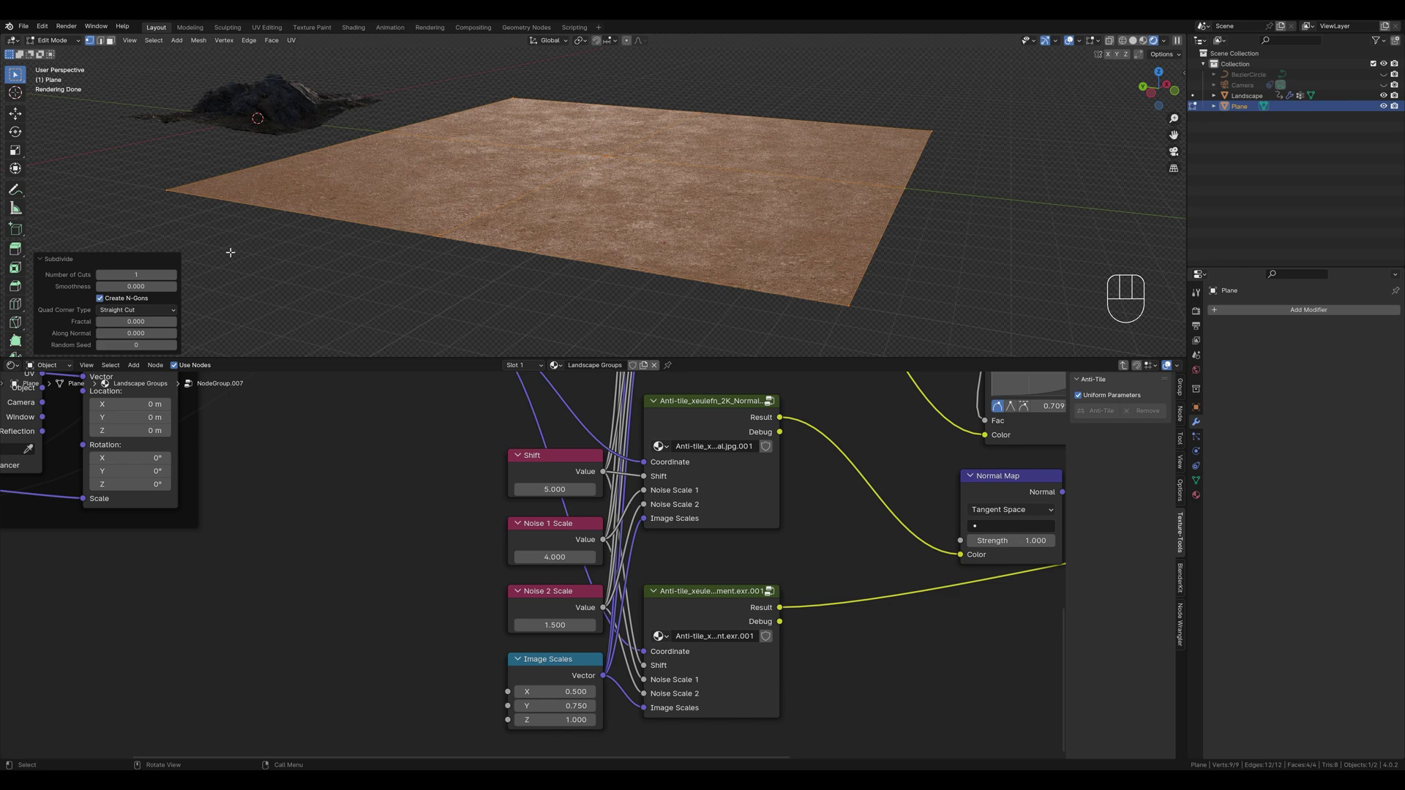
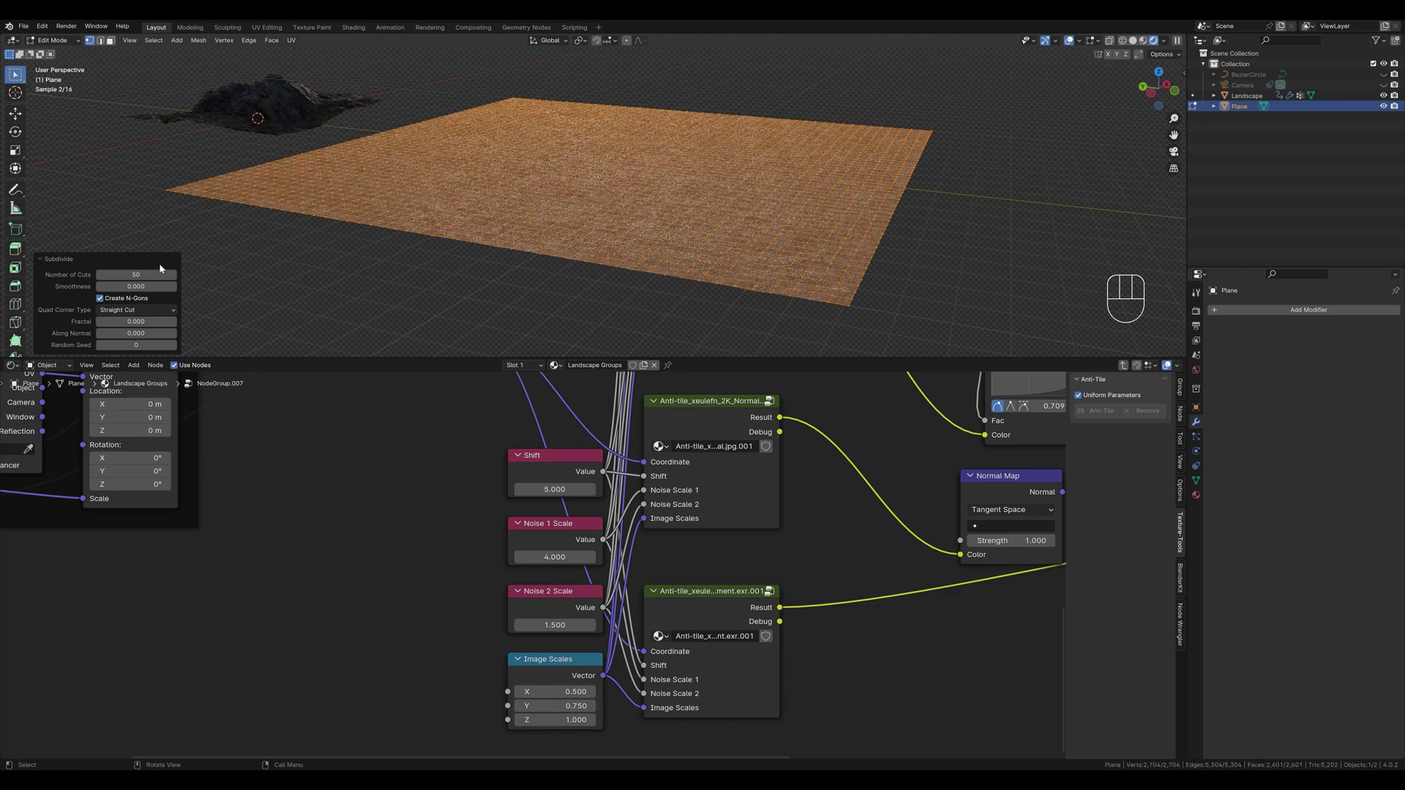
{"action": "key", "text": "Tab"}
Add a Displace modifier to the plane in the Modifier properties
{"action": "left_click_drag", "start_coordinate": [1255, 312], "coordinate": [1236, 309]}
{"action": "left_click_drag", "start_coordinate": [1256, 342], "coordinate": [1251, 479]}
{"action": "left_click", "coordinate": [1390, 344]}
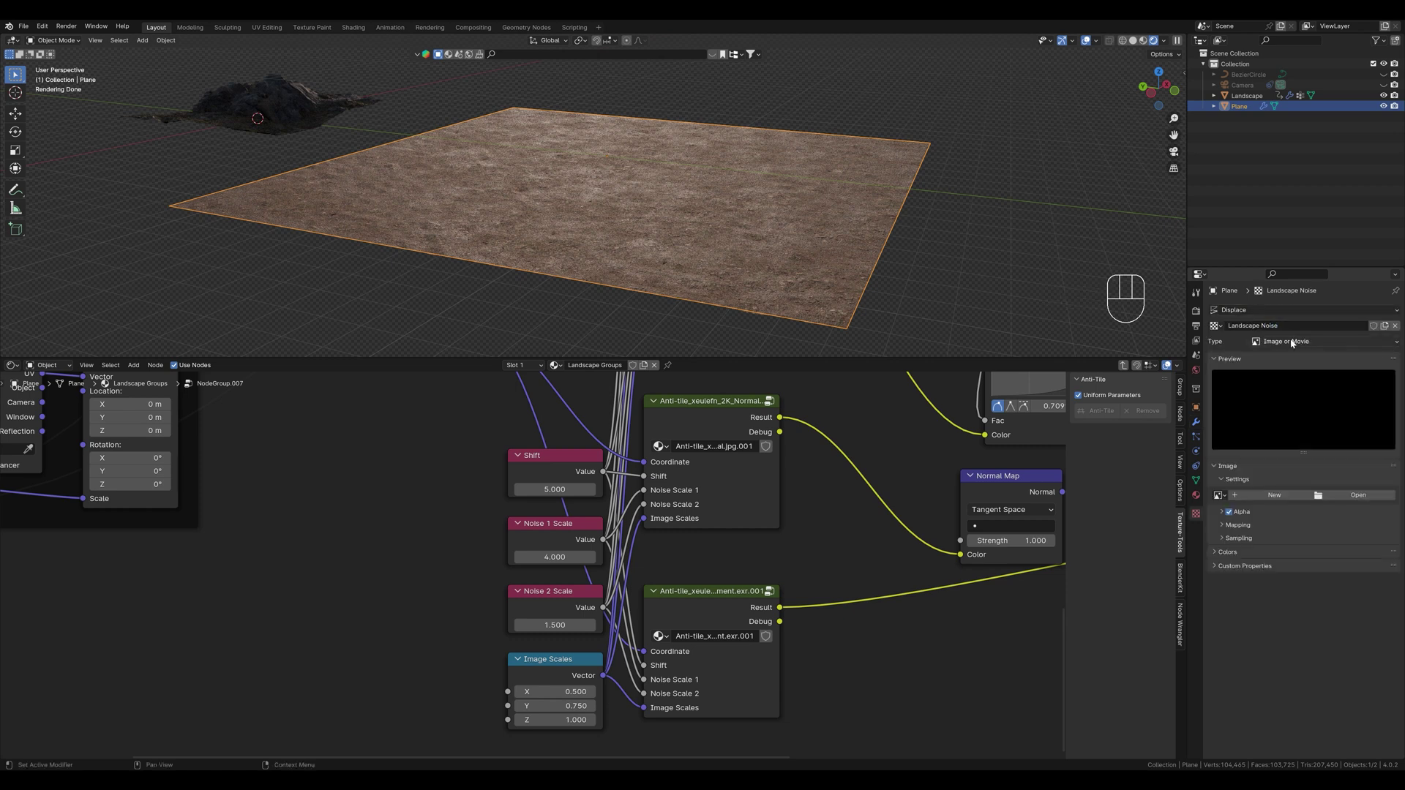
Set the Displace Clouds texture size to 5.0 and shade the plane smooth
{"action": "left_click_drag", "start_coordinate": [1276, 341], "coordinate": [1276, 377]}
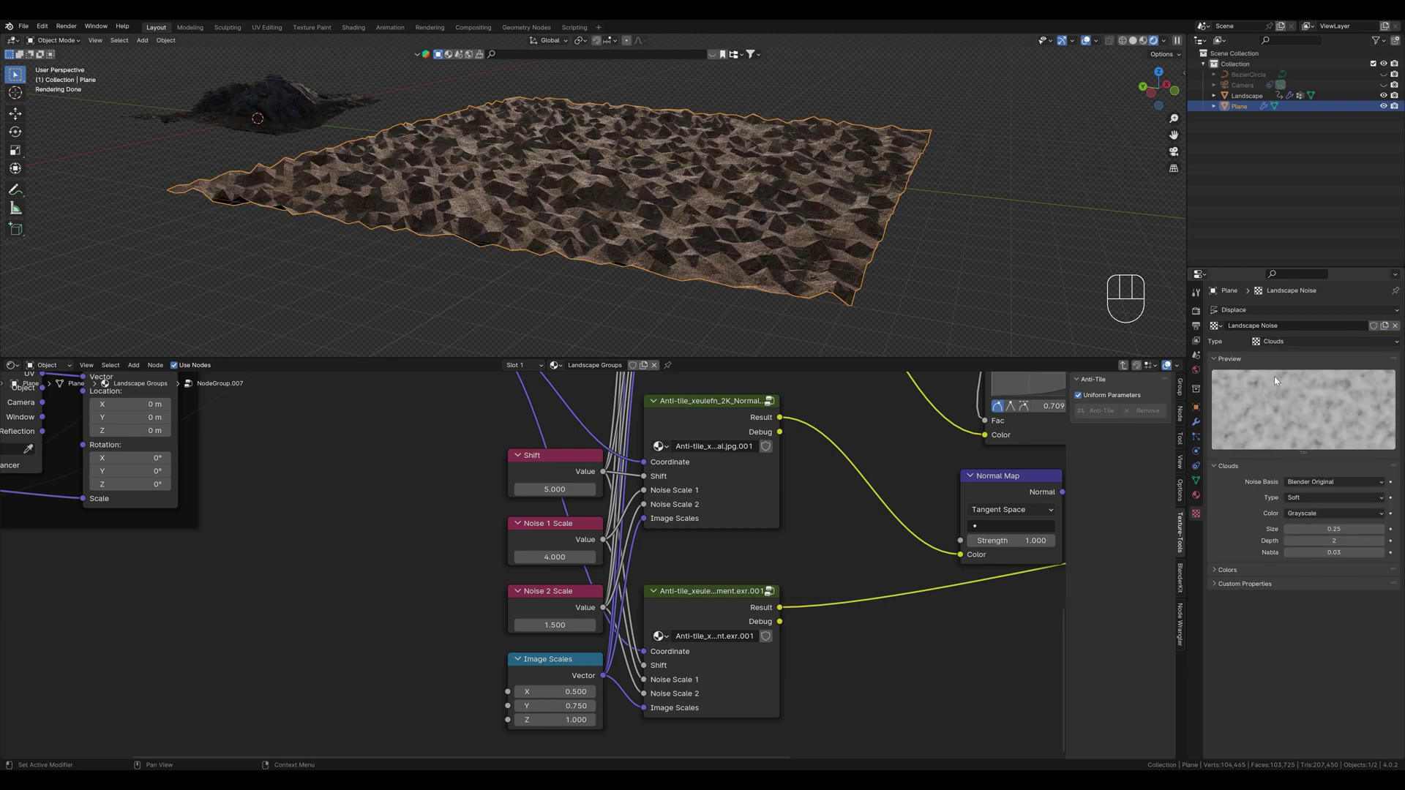
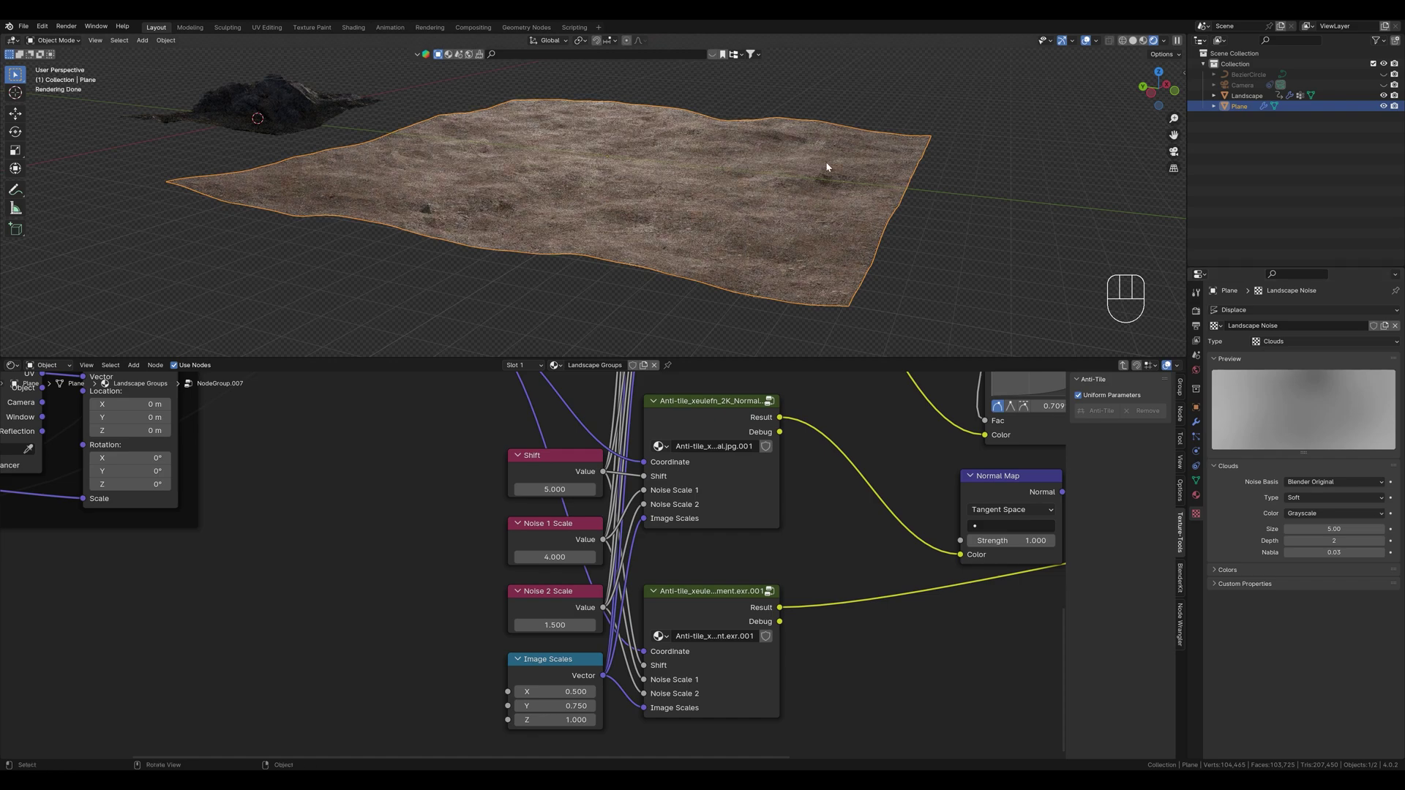
{"action": "left_click_drag", "start_coordinate": [731, 185], "coordinate": [753, 186]}
{"action": "right_click", "coordinate": [739, 190]}
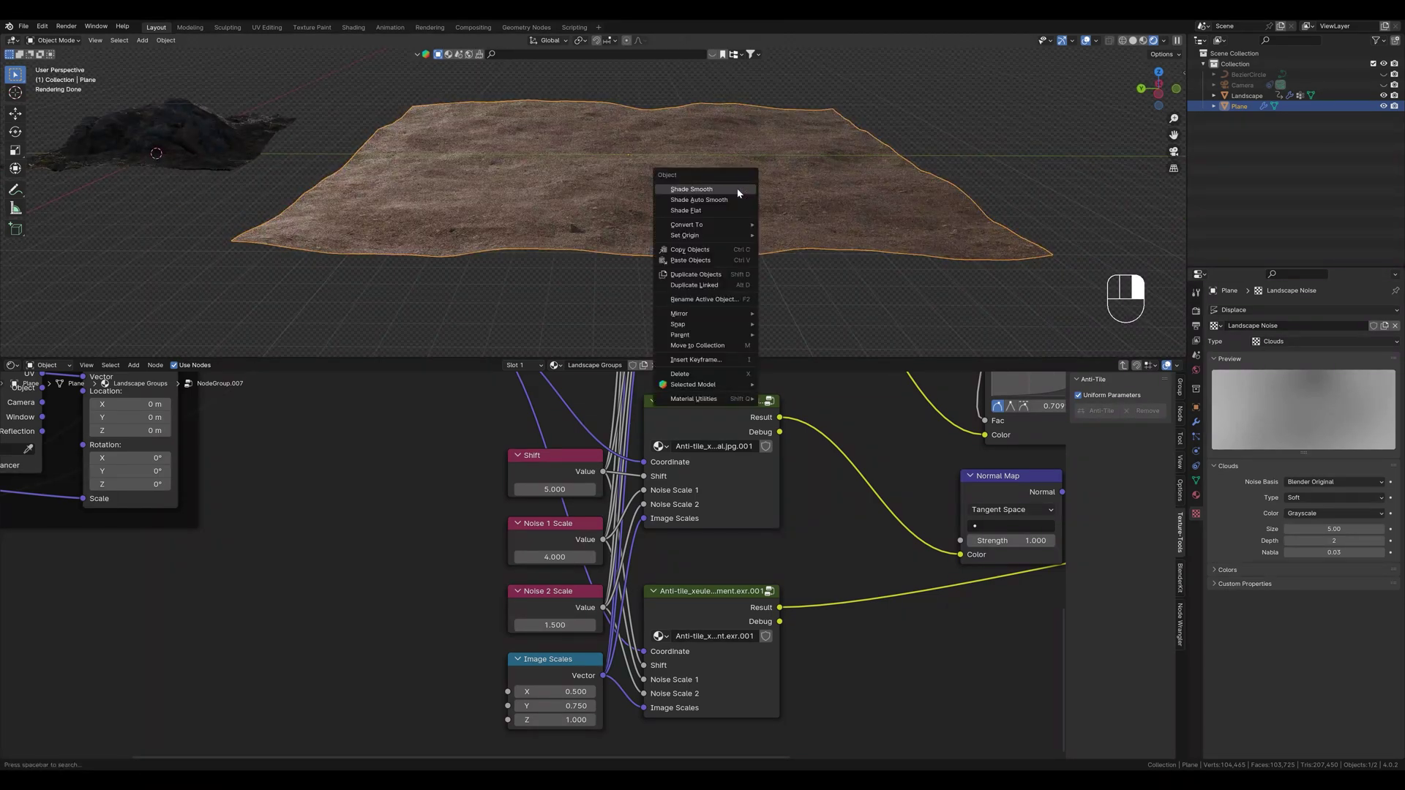
{"action": "left_click_drag", "start_coordinate": [780, 235], "coordinate": [750, 229]}
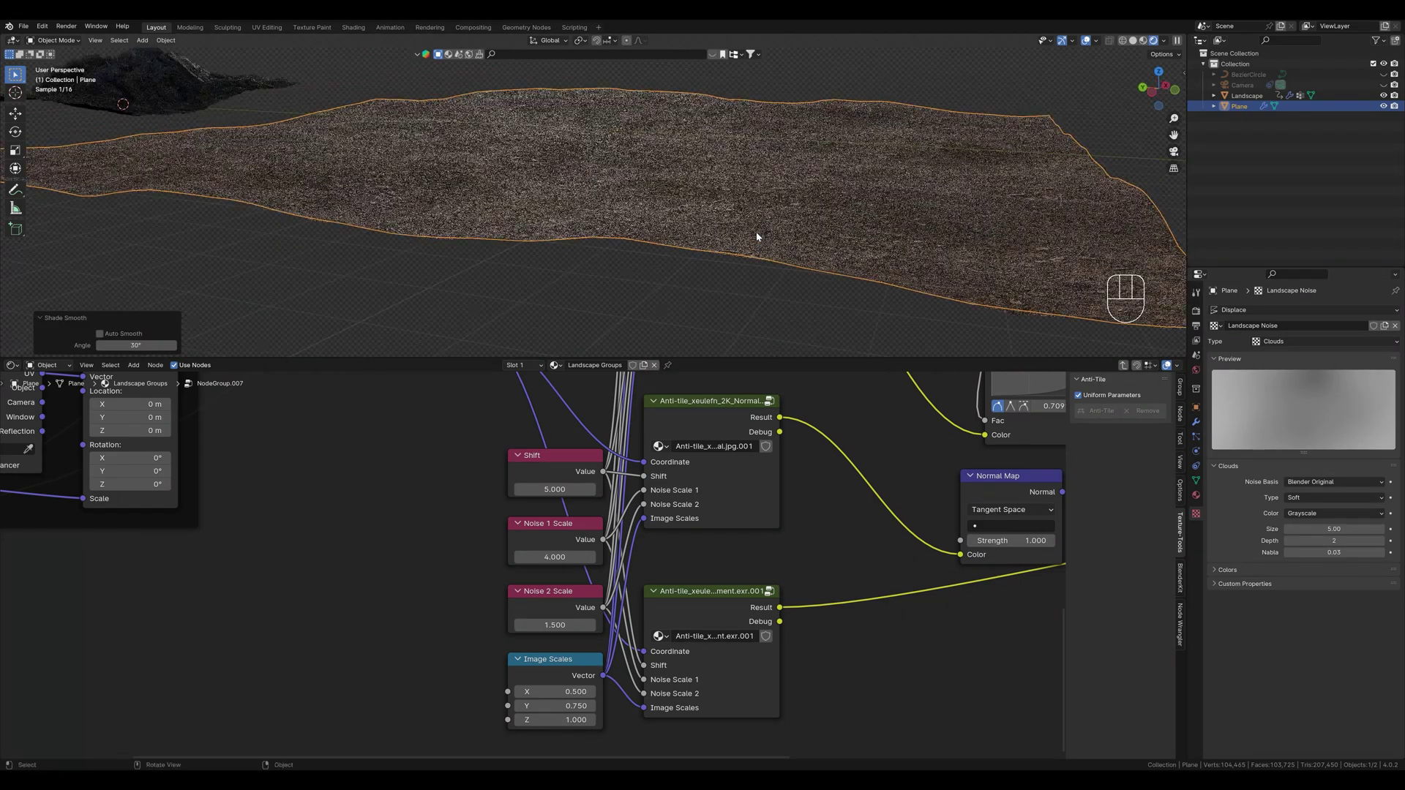
{"action": "left_click_drag", "start_coordinate": [784, 220], "coordinate": [729, 256]}
Add a Subdivision Surface modifier set to Simple with Adaptive Subdivision enabled
{"action": "left_click", "coordinate": [1197, 425]}
{"action": "left_click_drag", "start_coordinate": [1283, 313], "coordinate": [1260, 315]}
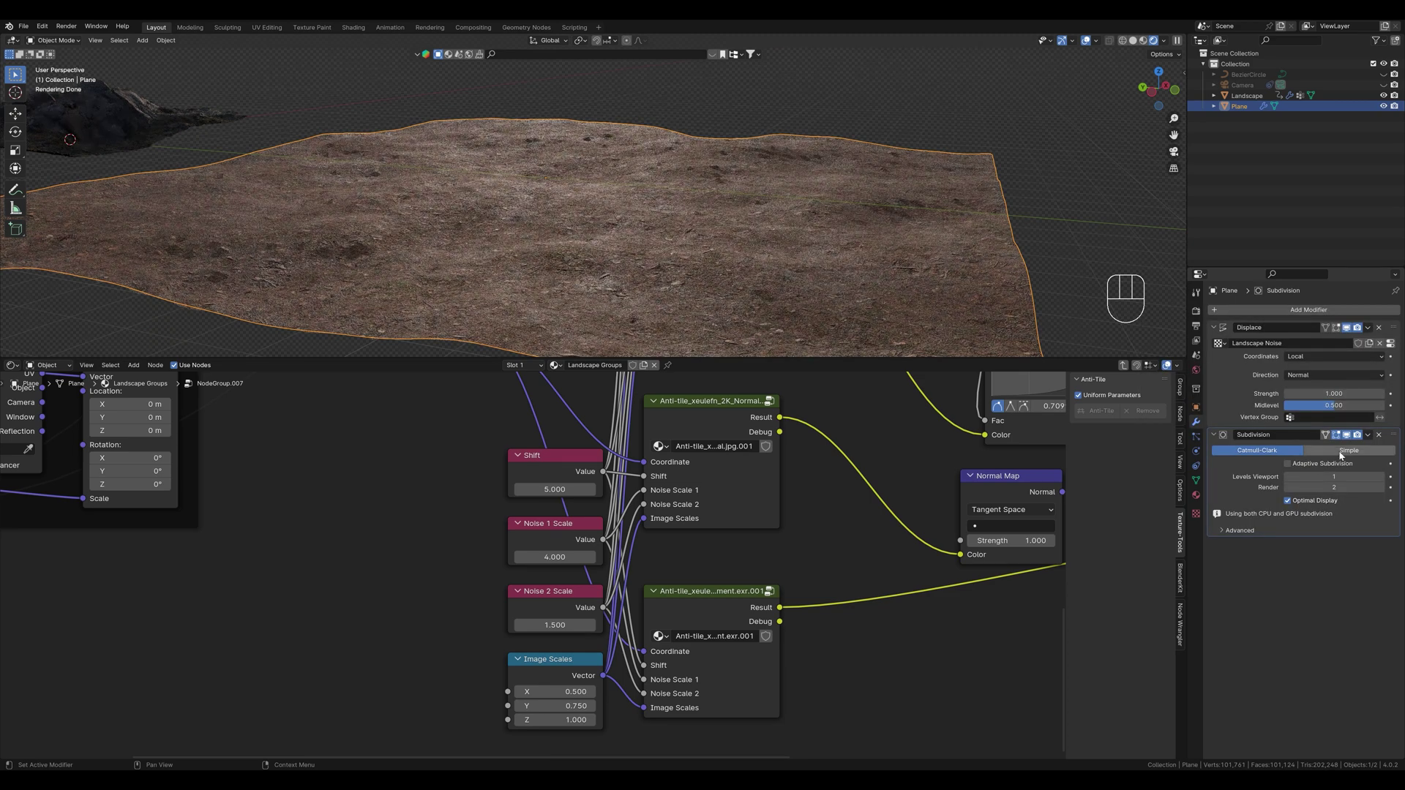
{"action": "left_click", "coordinate": [1342, 455]}
{"action": "left_click", "coordinate": [1292, 462]}
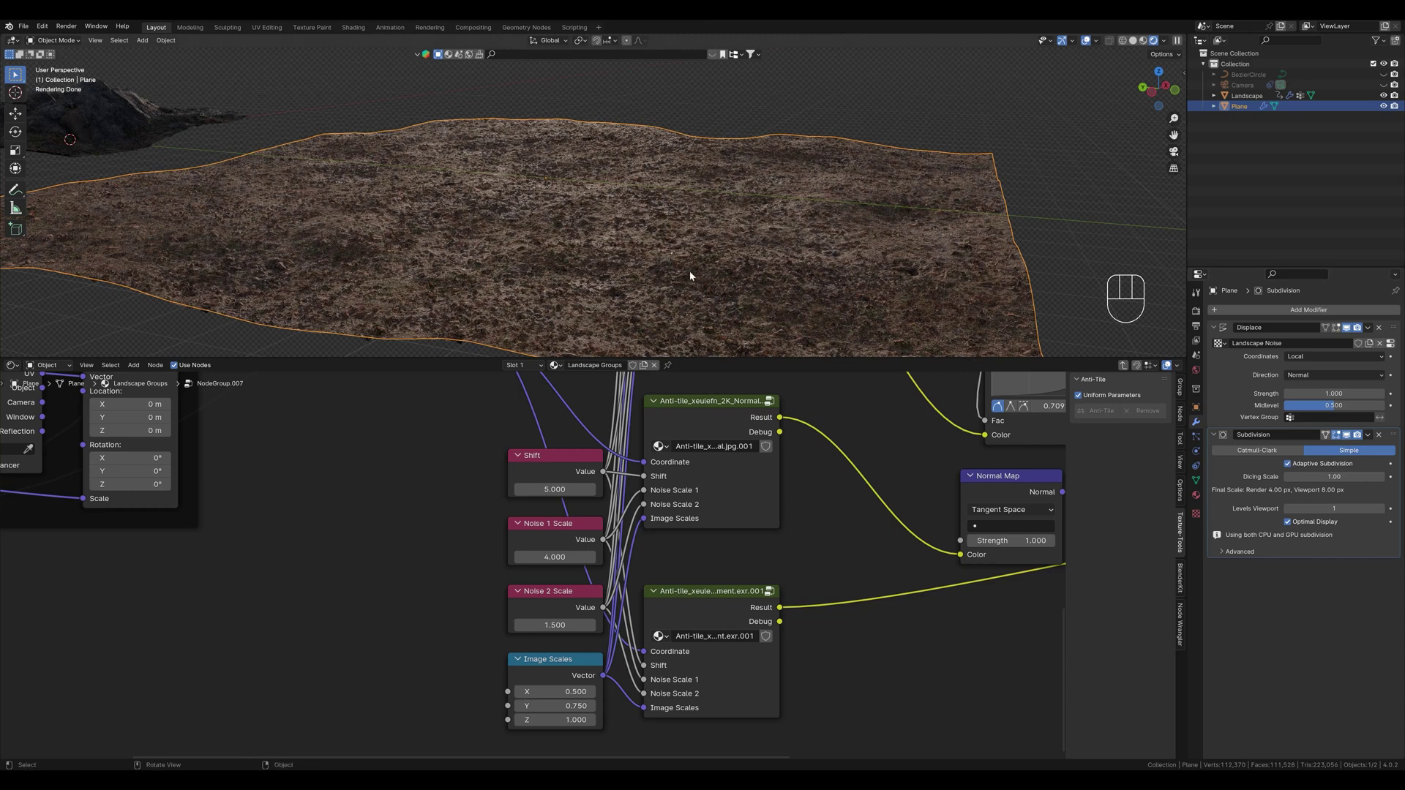
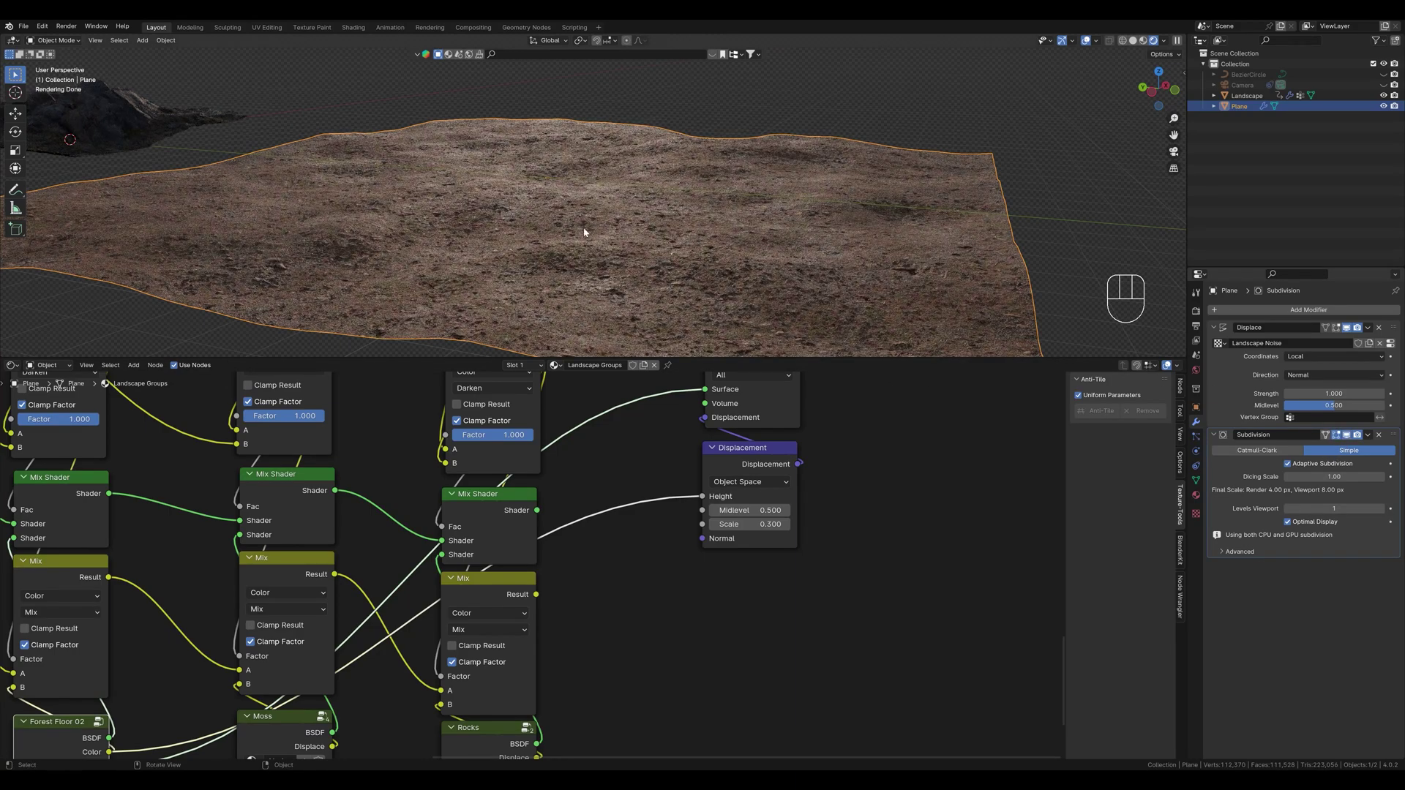
{"action": "left_click_drag", "start_coordinate": [604, 229], "coordinate": [657, 231]}
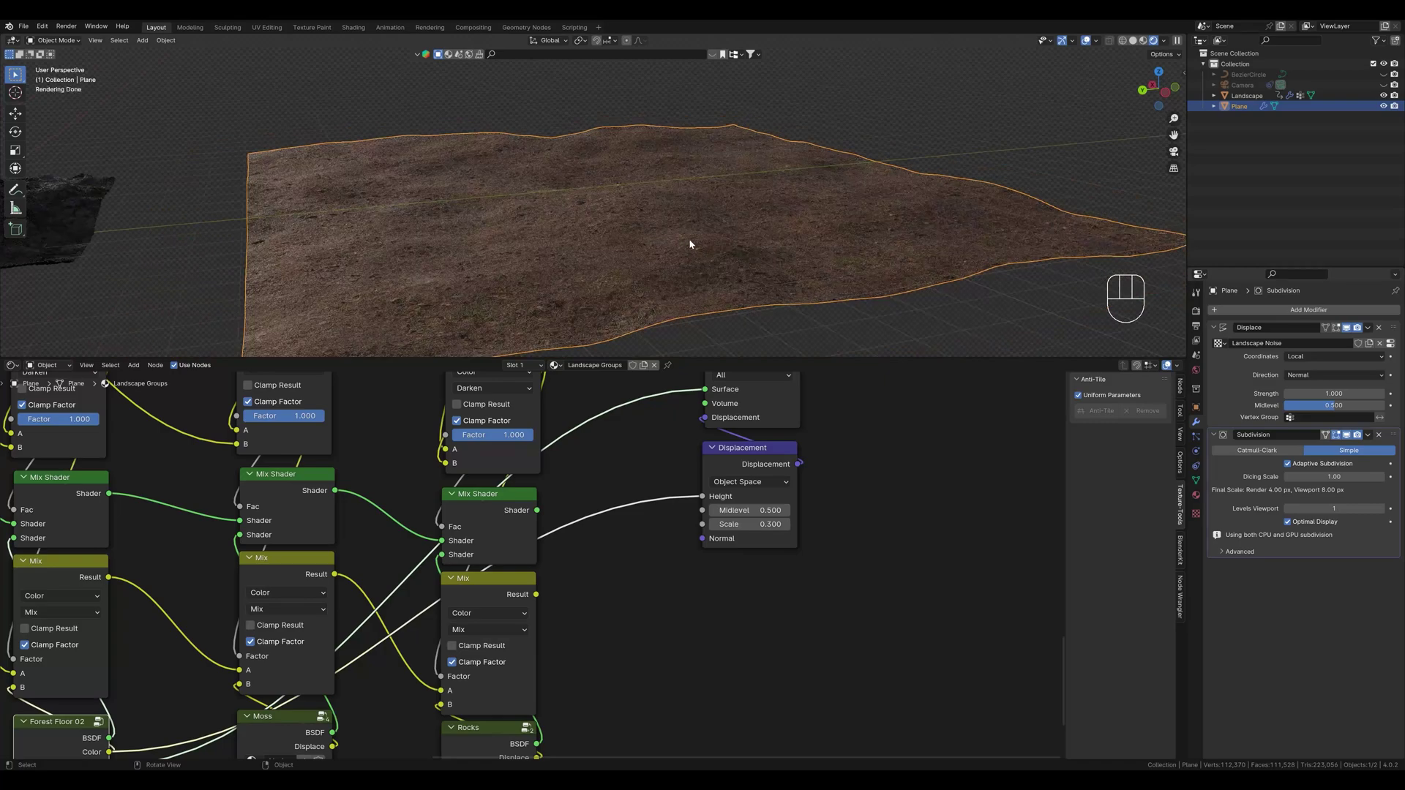
{"action": "middle_click", "coordinate": [684, 244]}
{"action": "left_click_drag", "start_coordinate": [664, 249], "coordinate": [715, 235]}
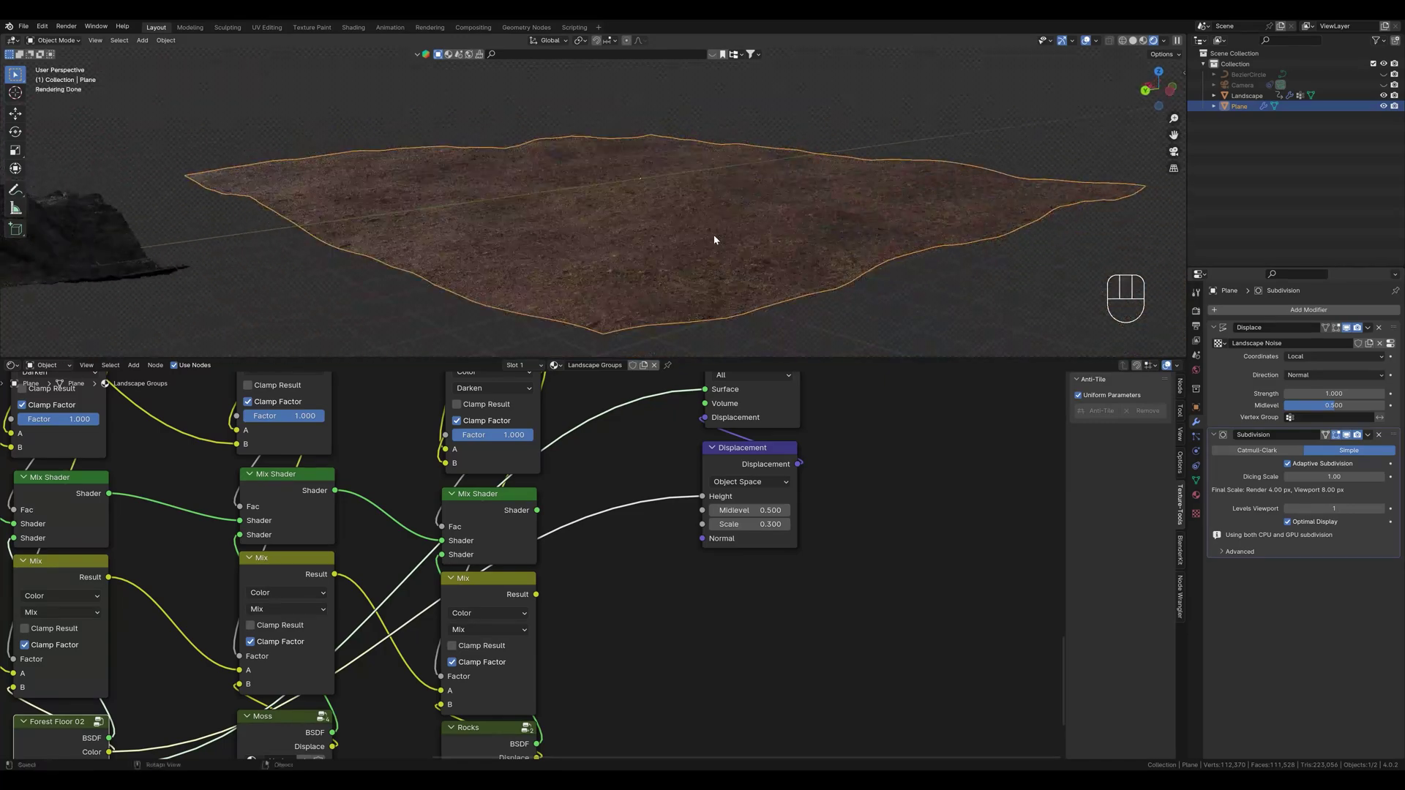
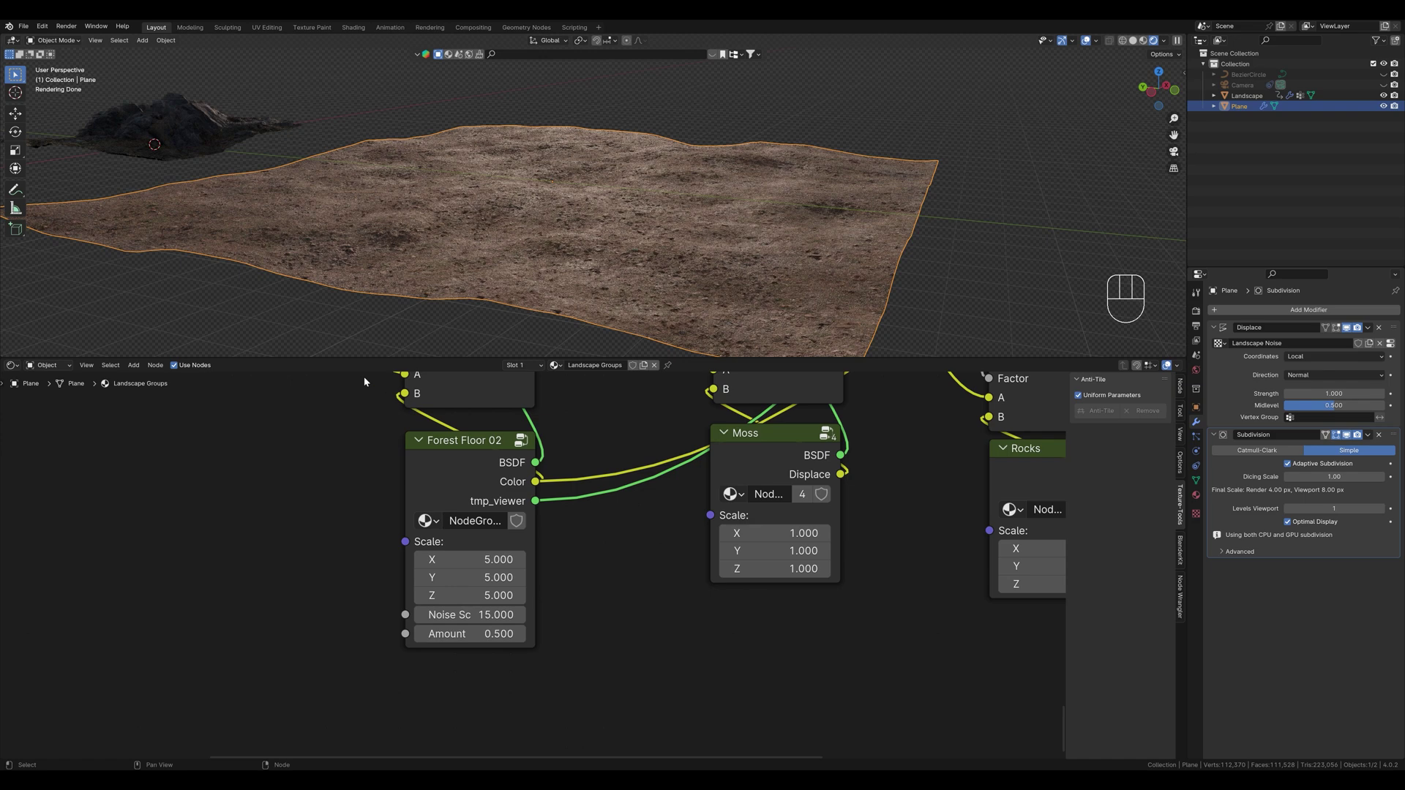
Set the viewport Dicing Rate to 2 px for finer adaptive subdivision
{"action": "left_click_drag", "start_coordinate": [330, 311], "coordinate": [395, 304]}
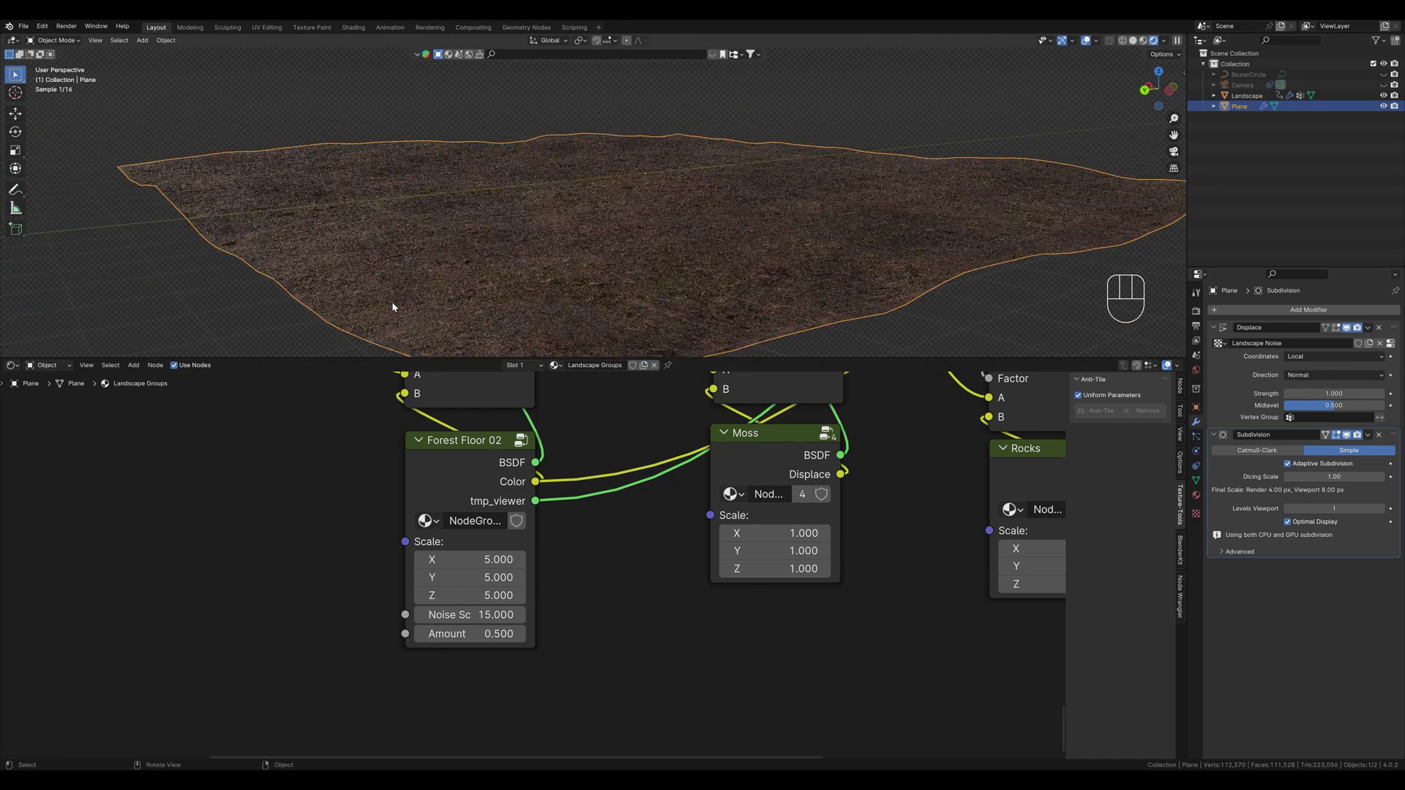
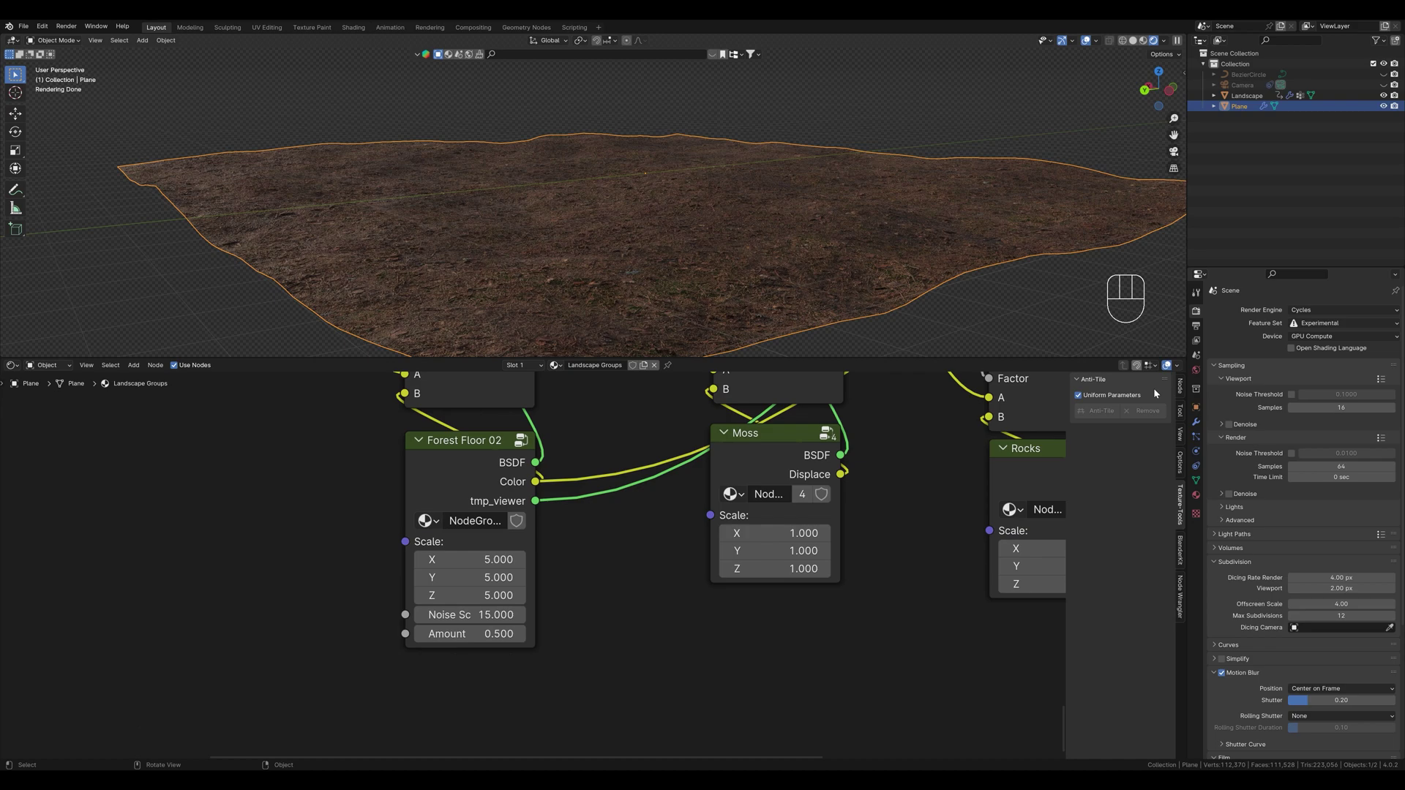
{"action": "left_click", "coordinate": [1196, 424]}
{"action": "left_click", "coordinate": [1349, 434]}
{"action": "left_click", "coordinate": [1350, 434]}
Raise Forest Floor 02's Noise Scale to 15.3 and enter its node group
{"action": "left_click_drag", "start_coordinate": [839, 261], "coordinate": [779, 260]}
{"action": "middle_click", "coordinate": [801, 267]}
{"action": "left_click_drag", "start_coordinate": [819, 271], "coordinate": [837, 265]}
{"action": "middle_click", "coordinate": [906, 305]}
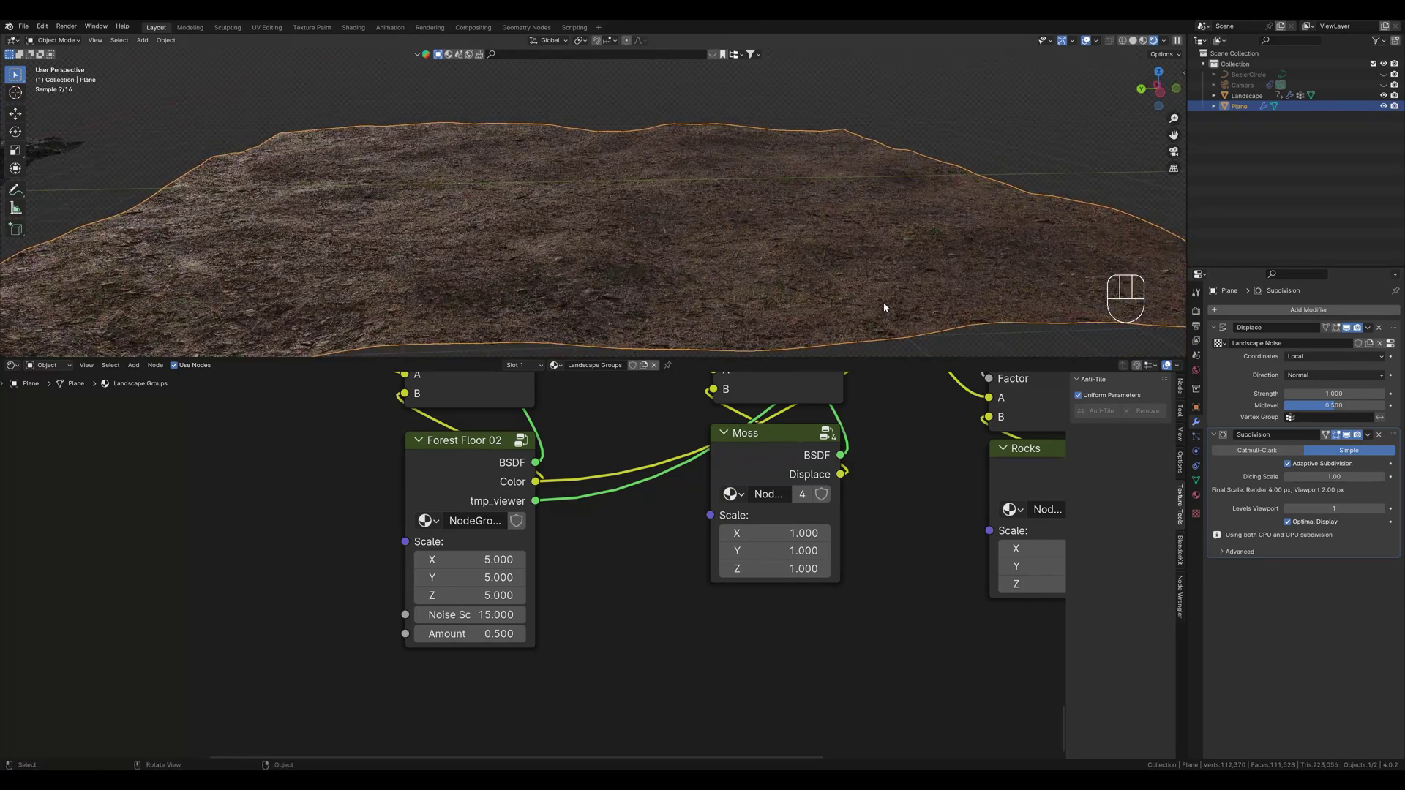
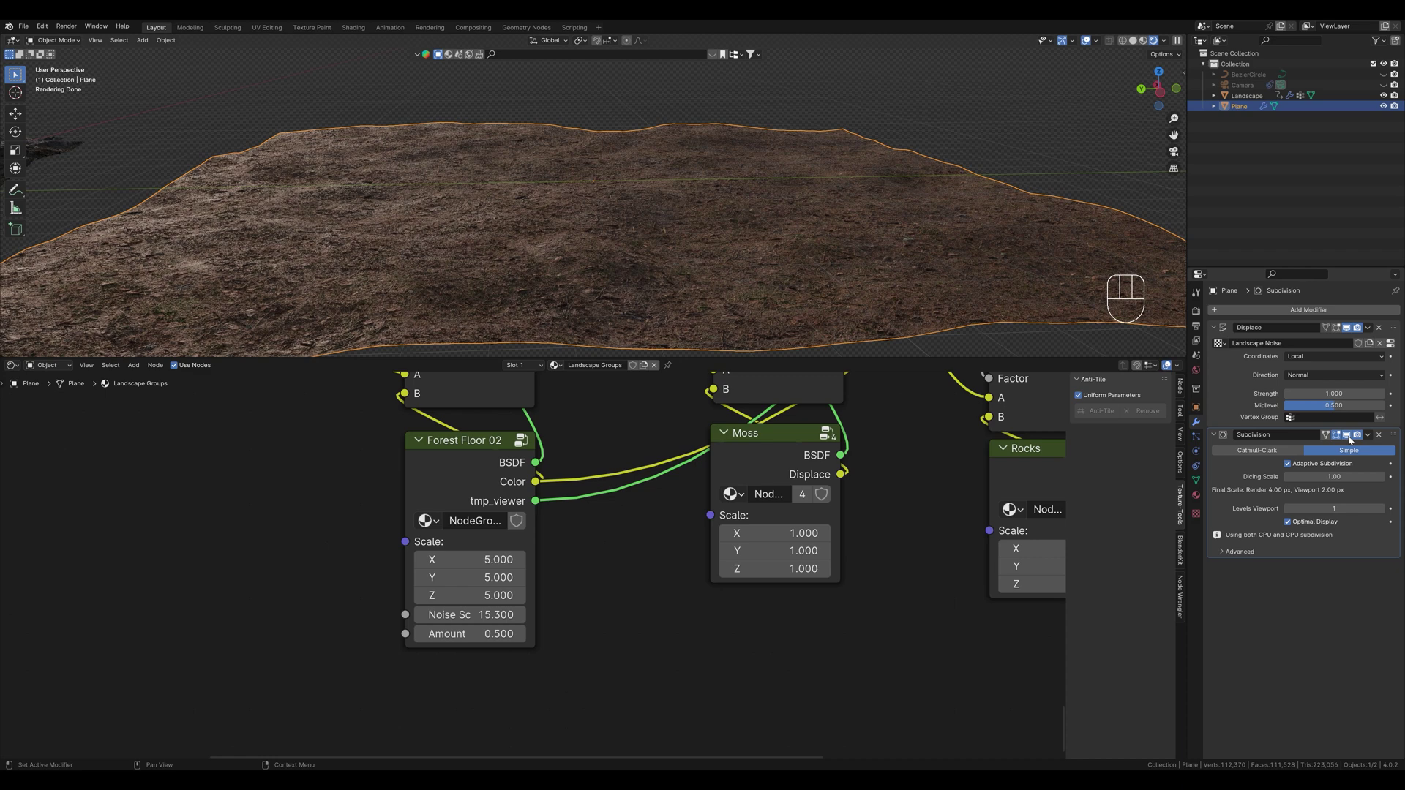
{"action": "left_click", "coordinate": [1351, 440]}
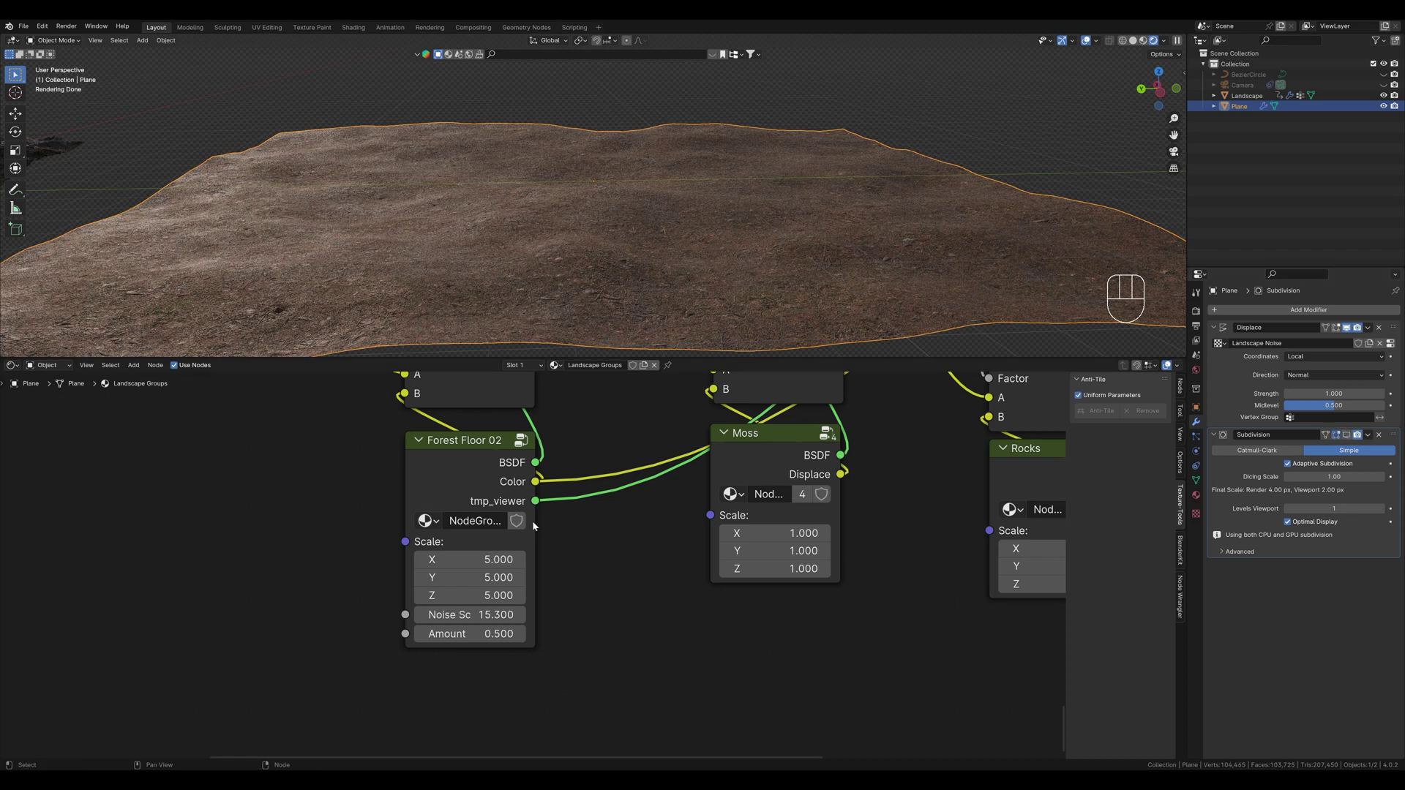
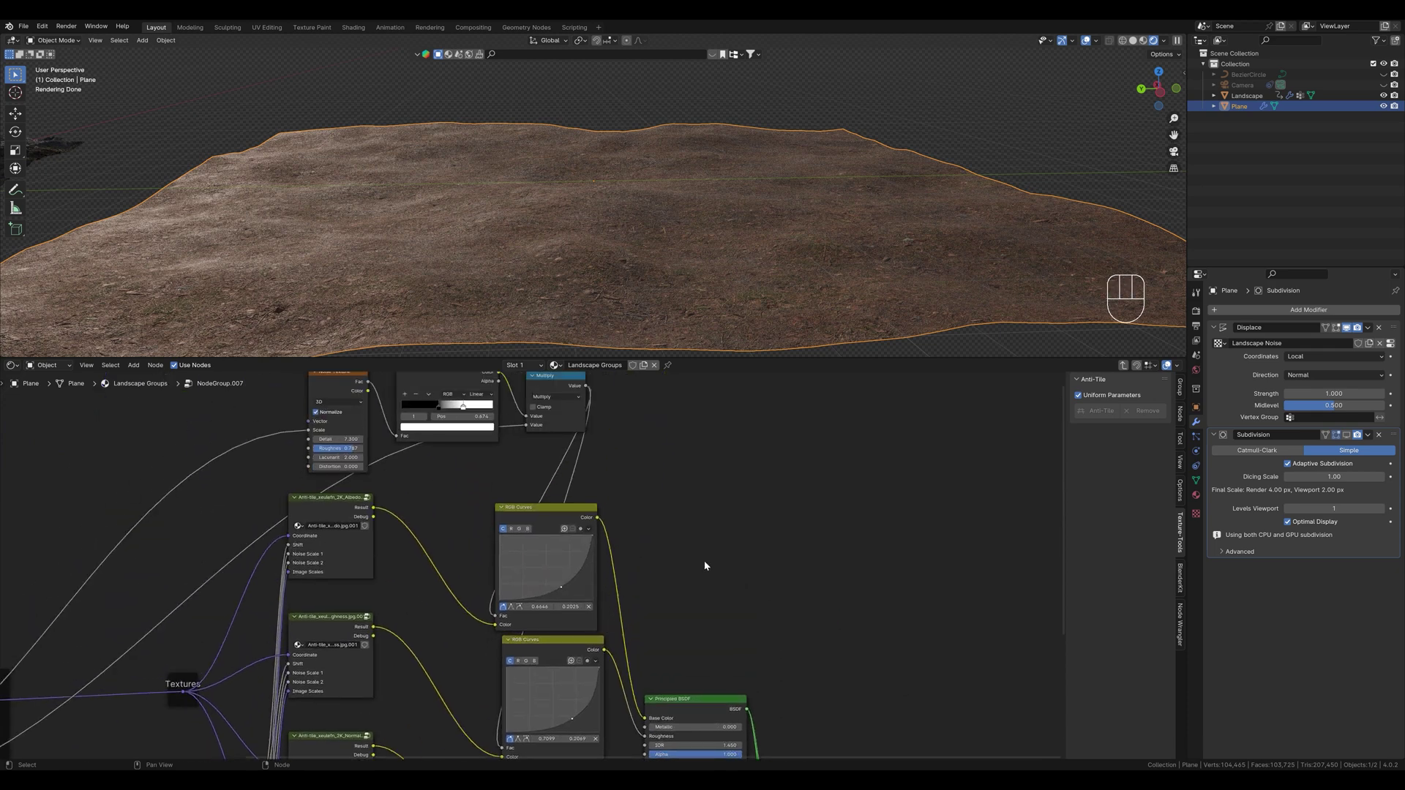
Add a Hue/Saturation/Value node and expose a Hue group input set to 0.51
{"action": "key", "text": "shift+a"}
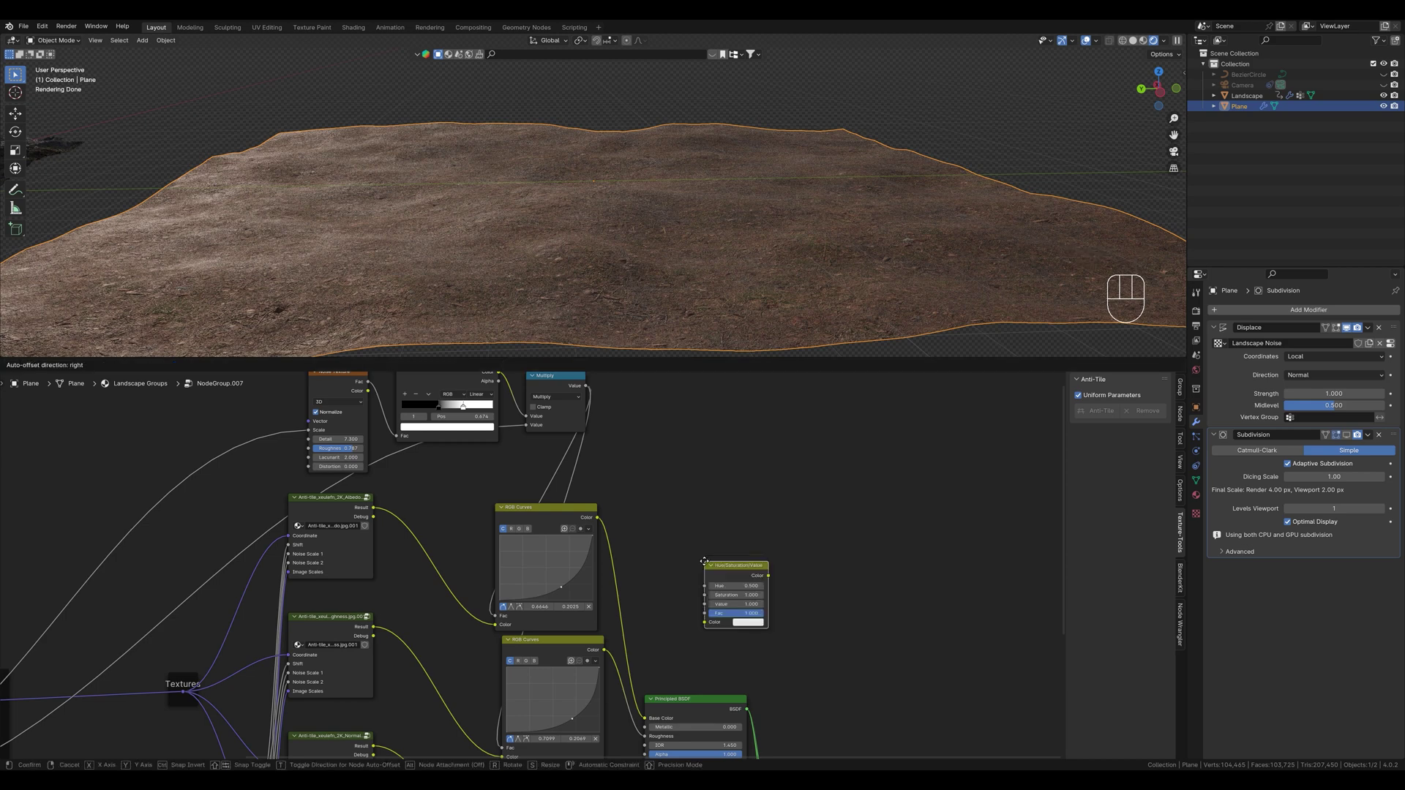
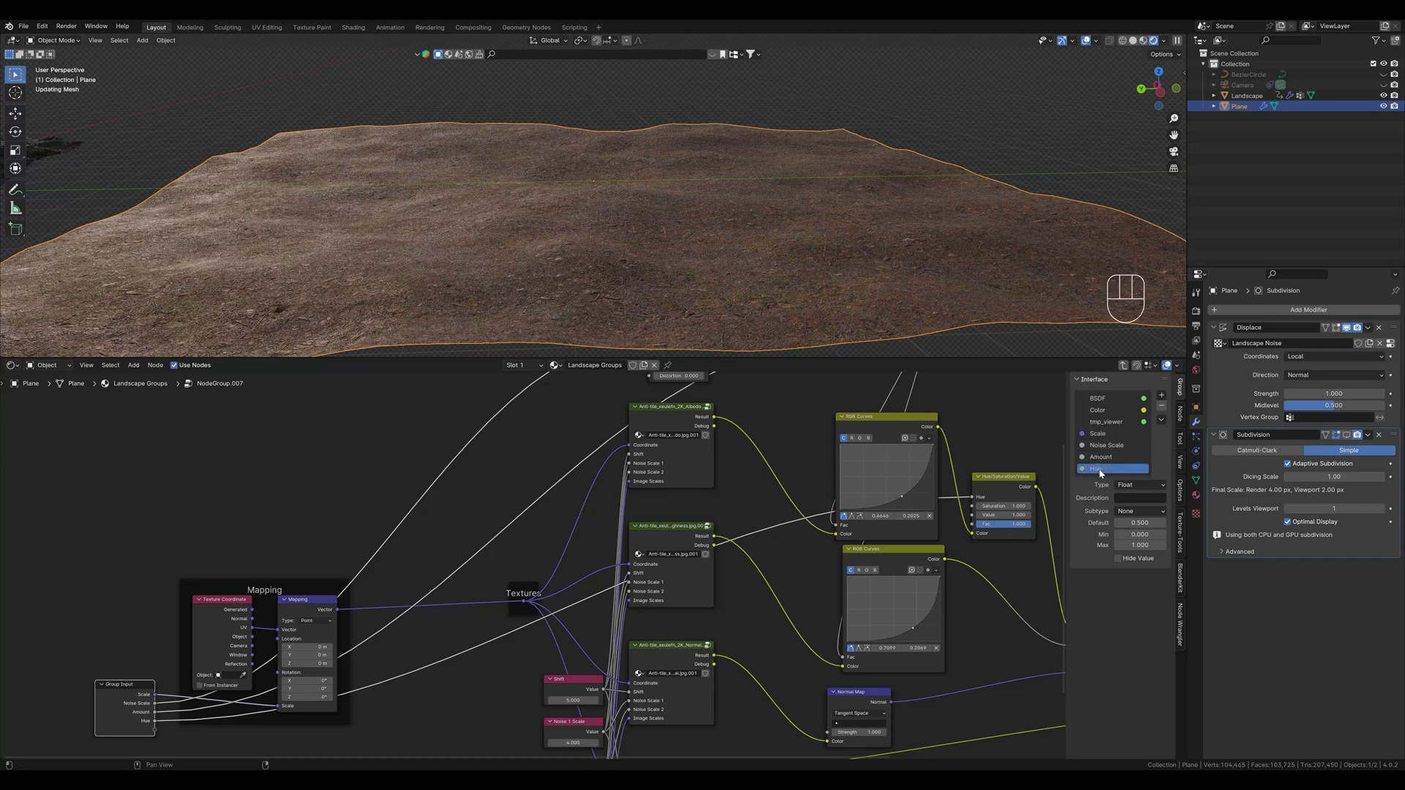
{"action": "left_click", "coordinate": [996, 406]}
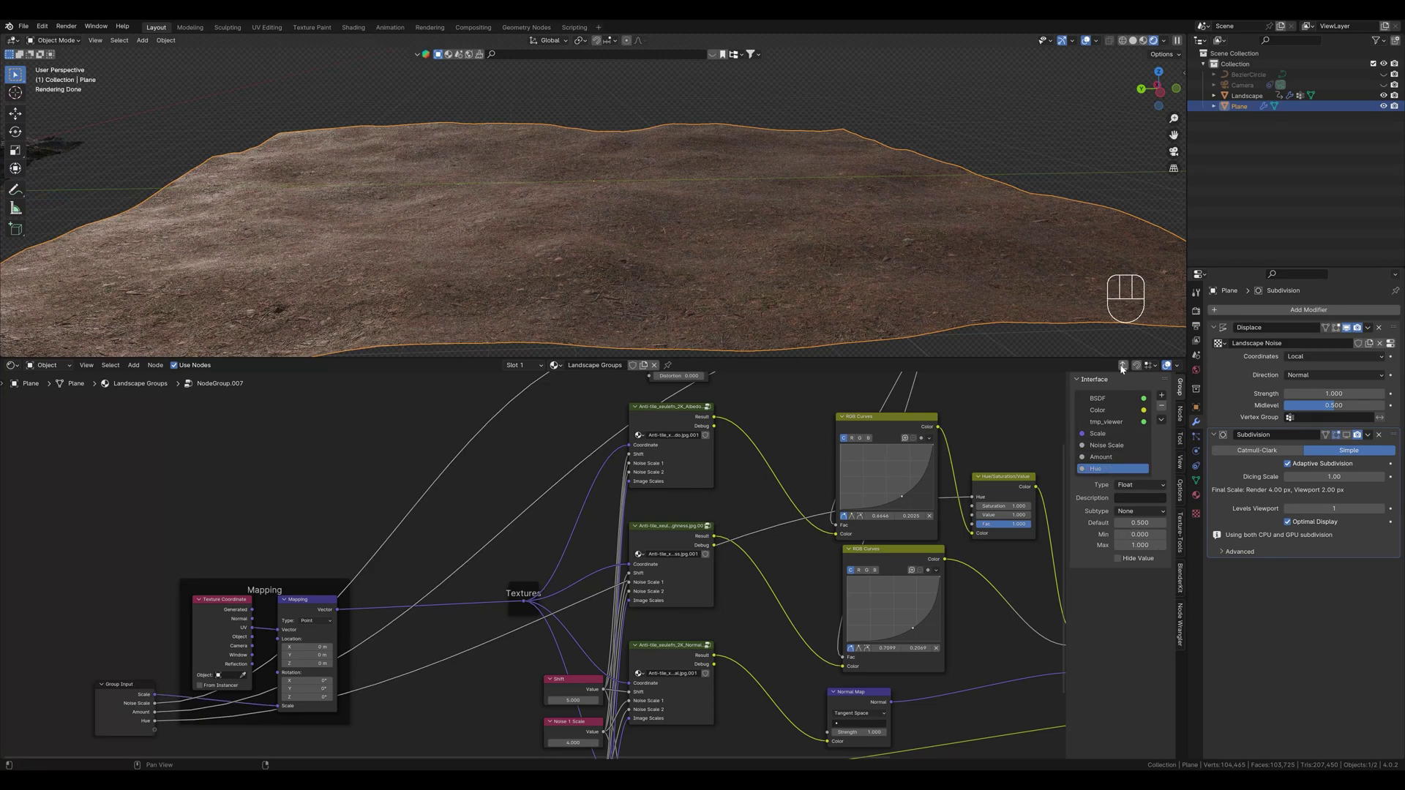
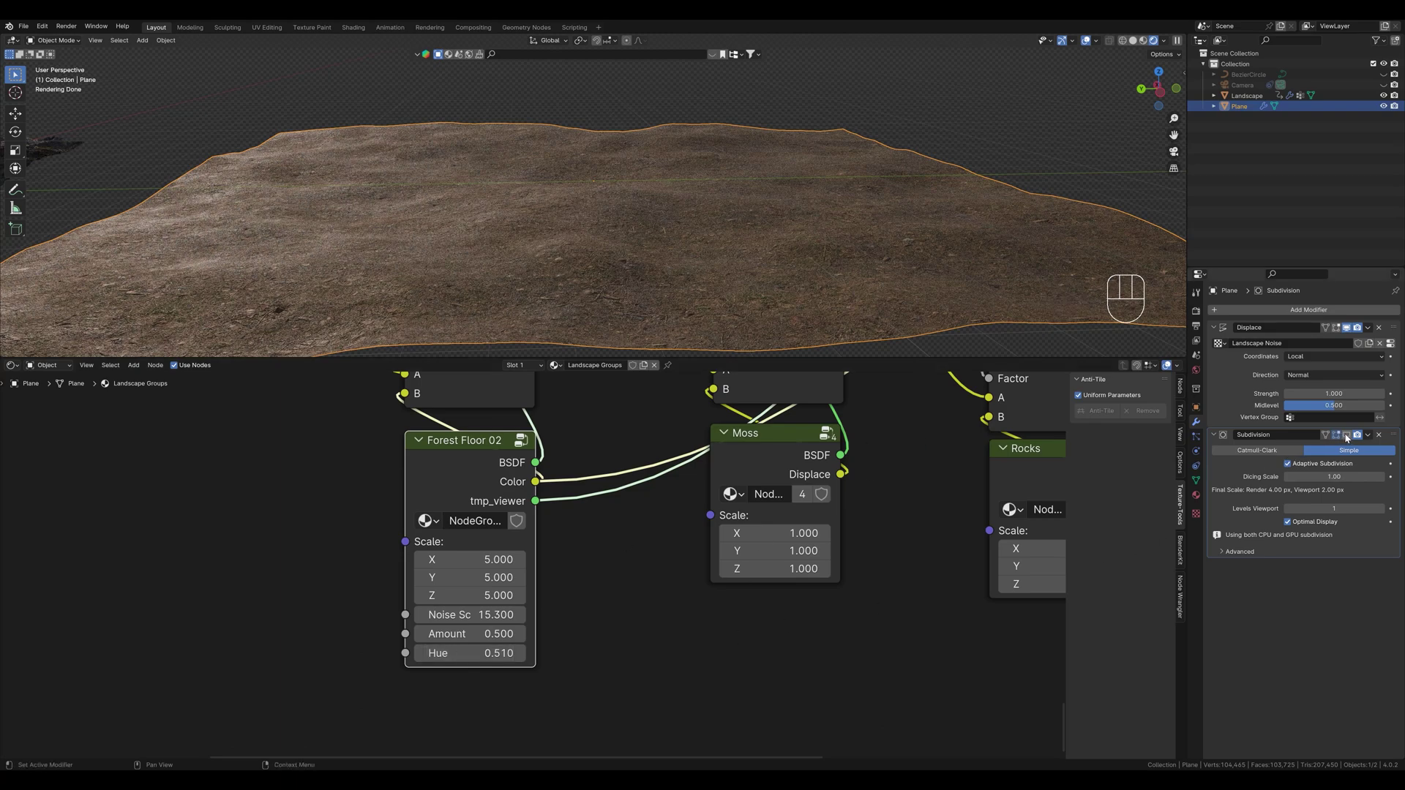
{"action": "left_click", "coordinate": [1347, 438]}
{"action": "left_click_drag", "start_coordinate": [863, 249], "coordinate": [885, 247]}
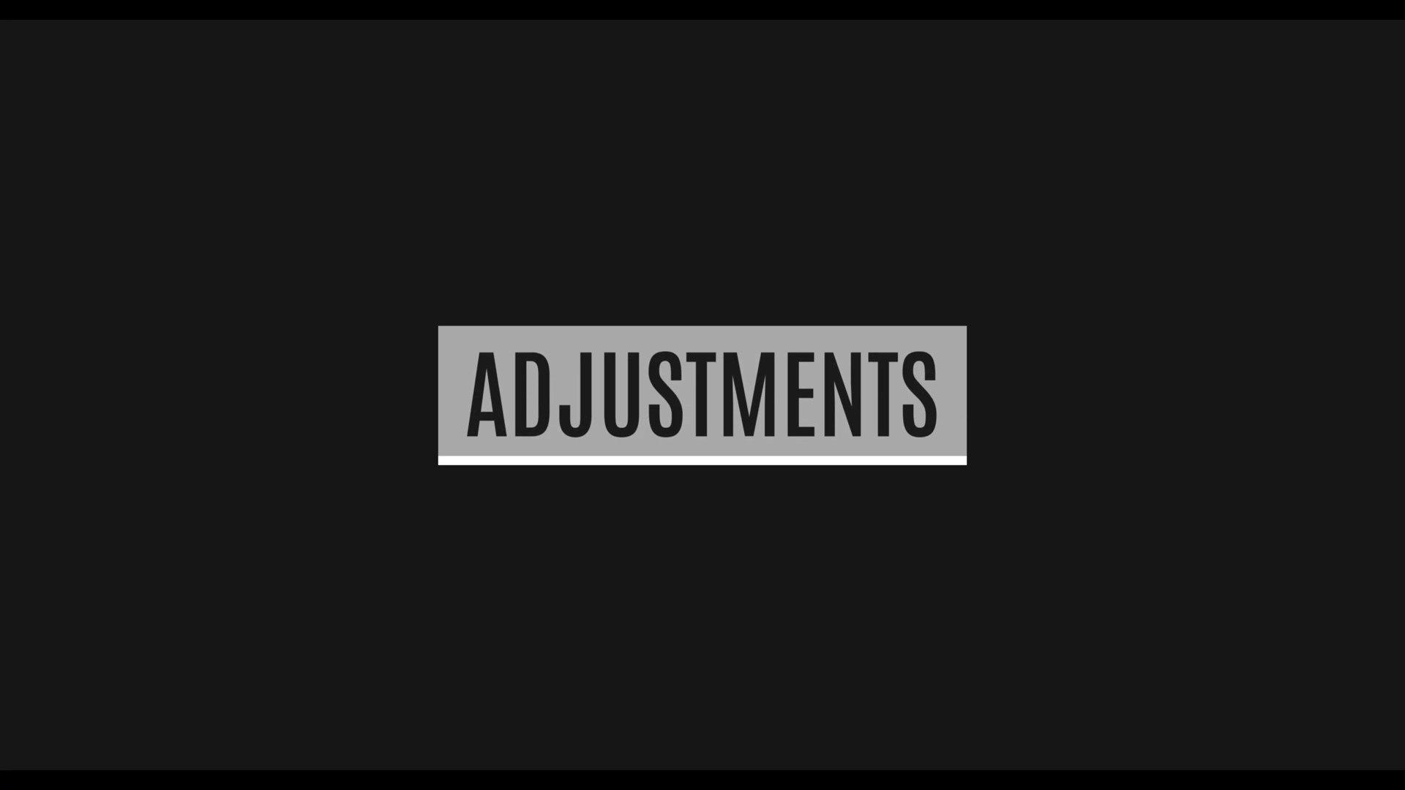
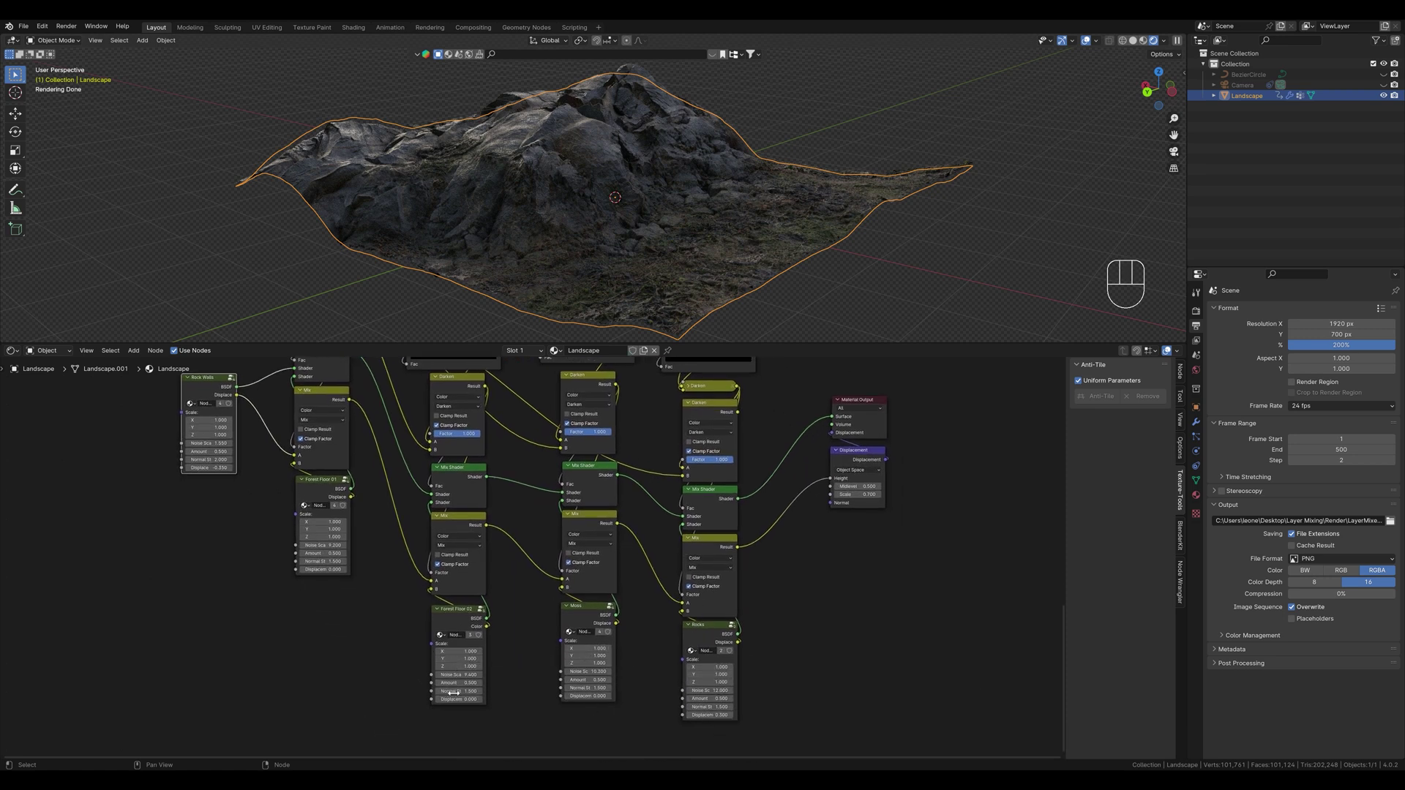
{"action": "middle_click", "coordinate": [472, 663]}
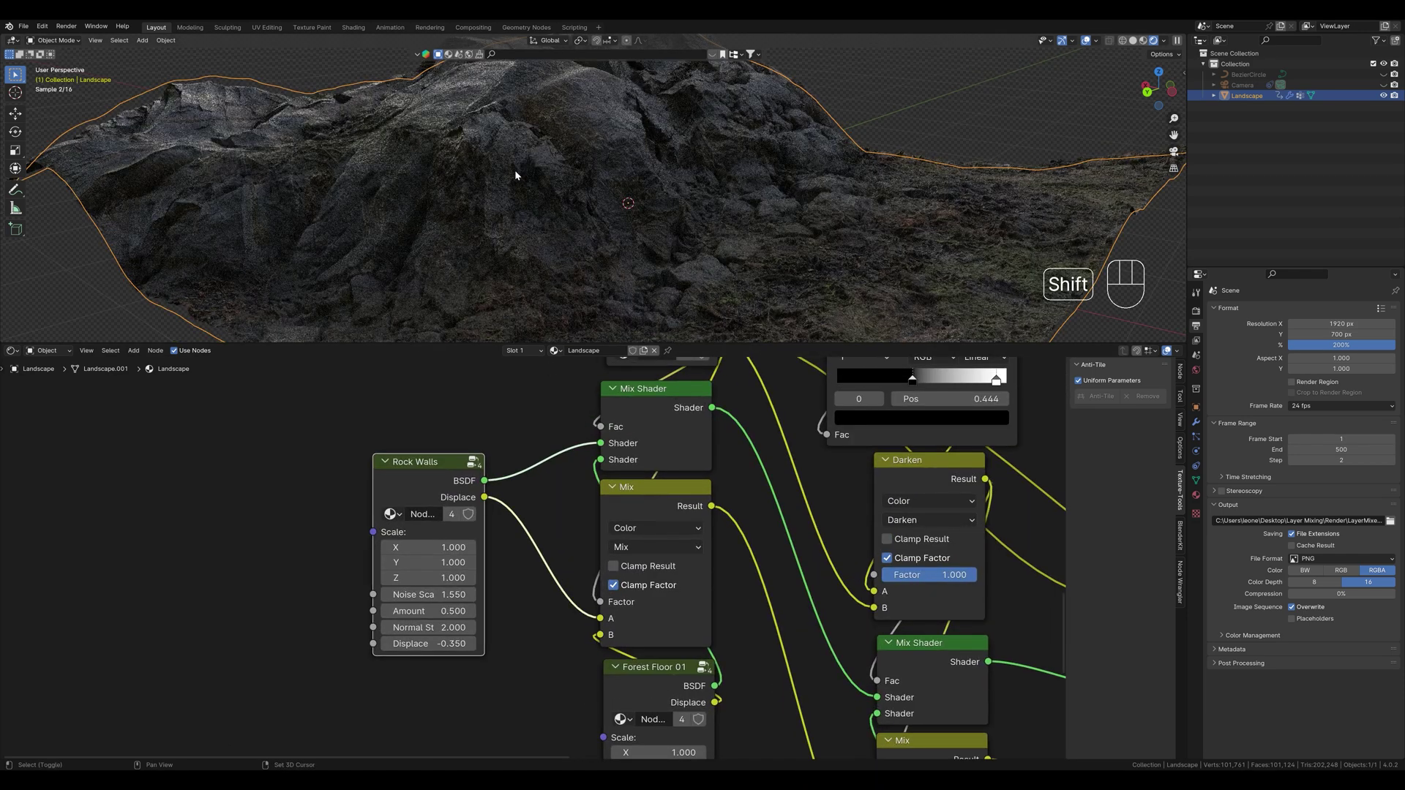
{"action": "middle_click", "coordinate": [557, 234]}
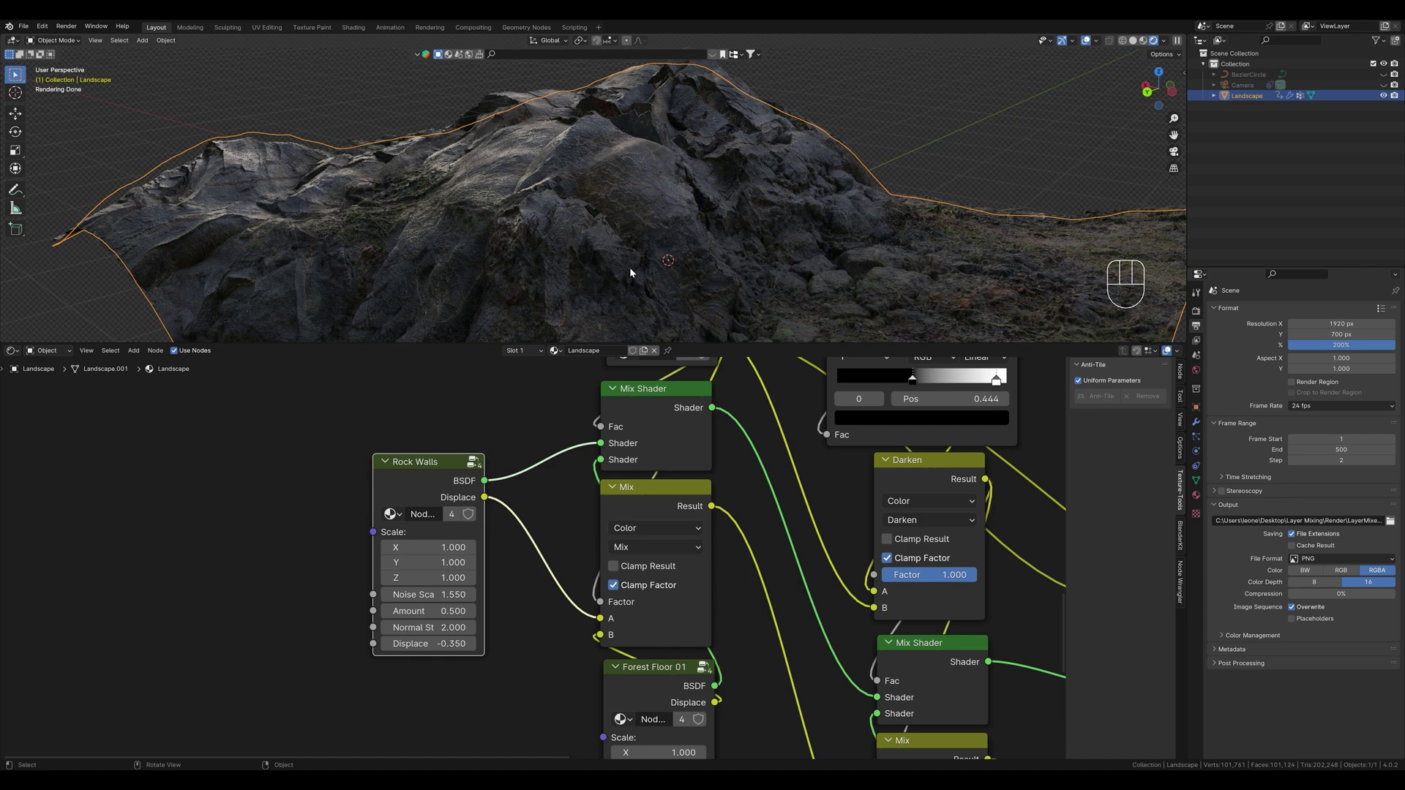
{"action": "middle_click", "coordinate": [631, 230]}
{"action": "left_click_drag", "start_coordinate": [716, 237], "coordinate": [728, 237]}
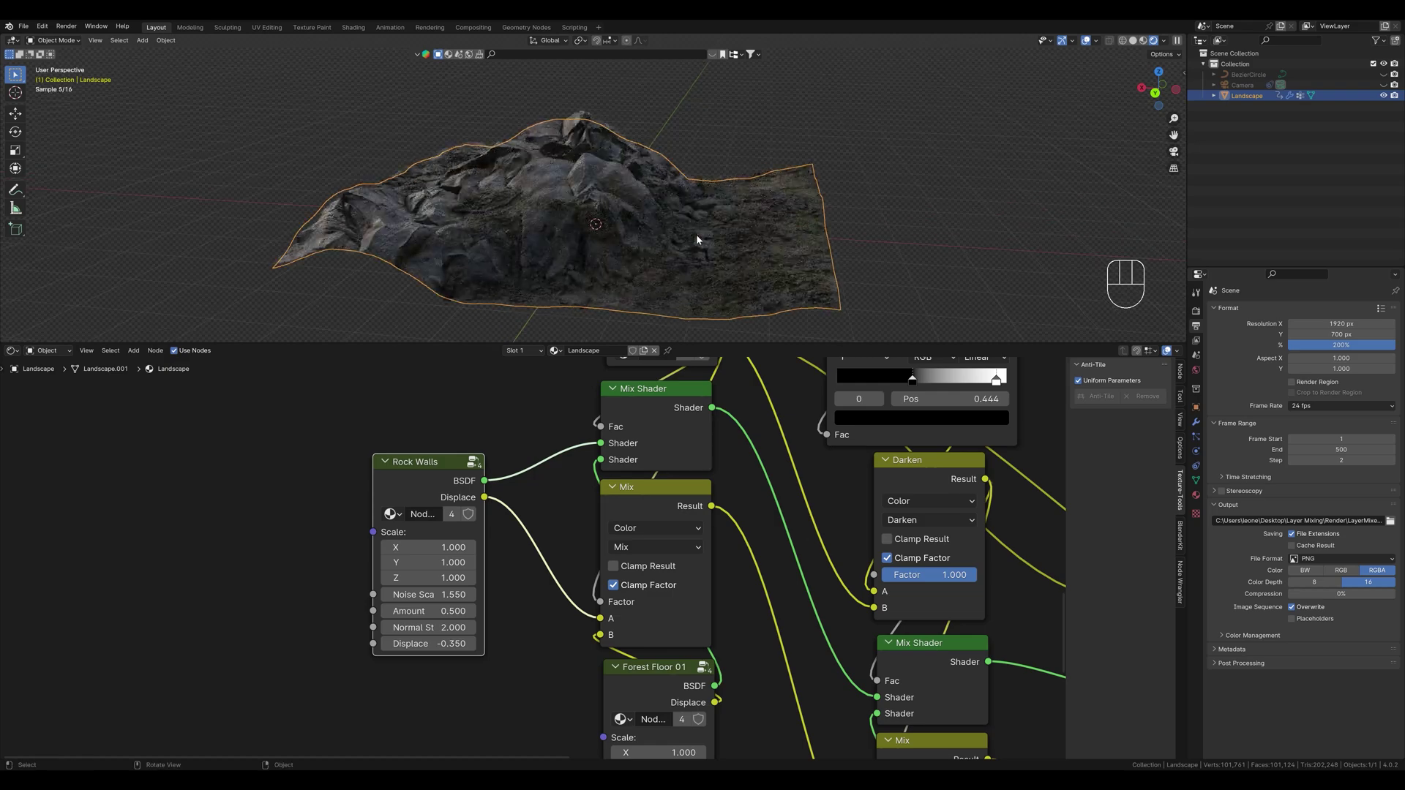
{"action": "middle_click", "coordinate": [695, 236]}
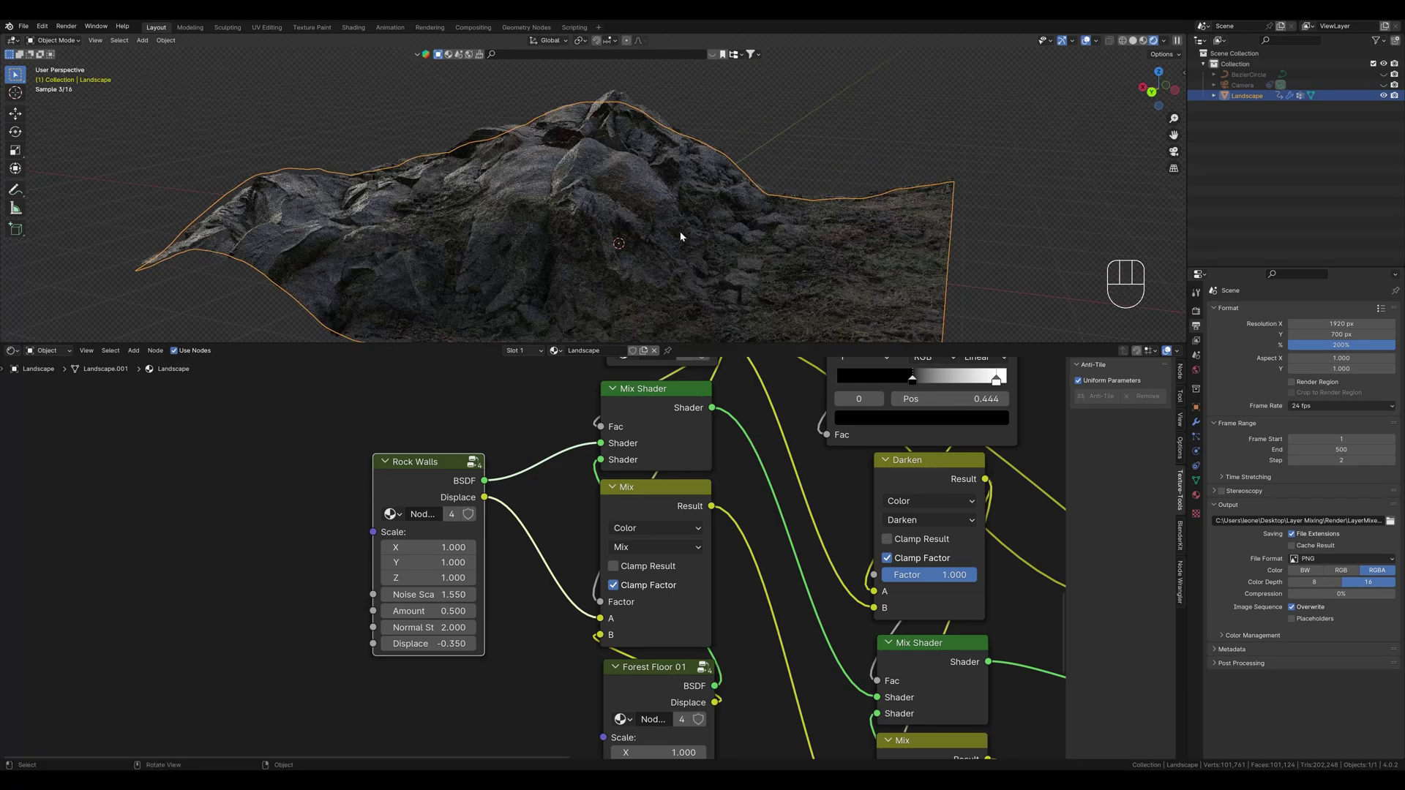